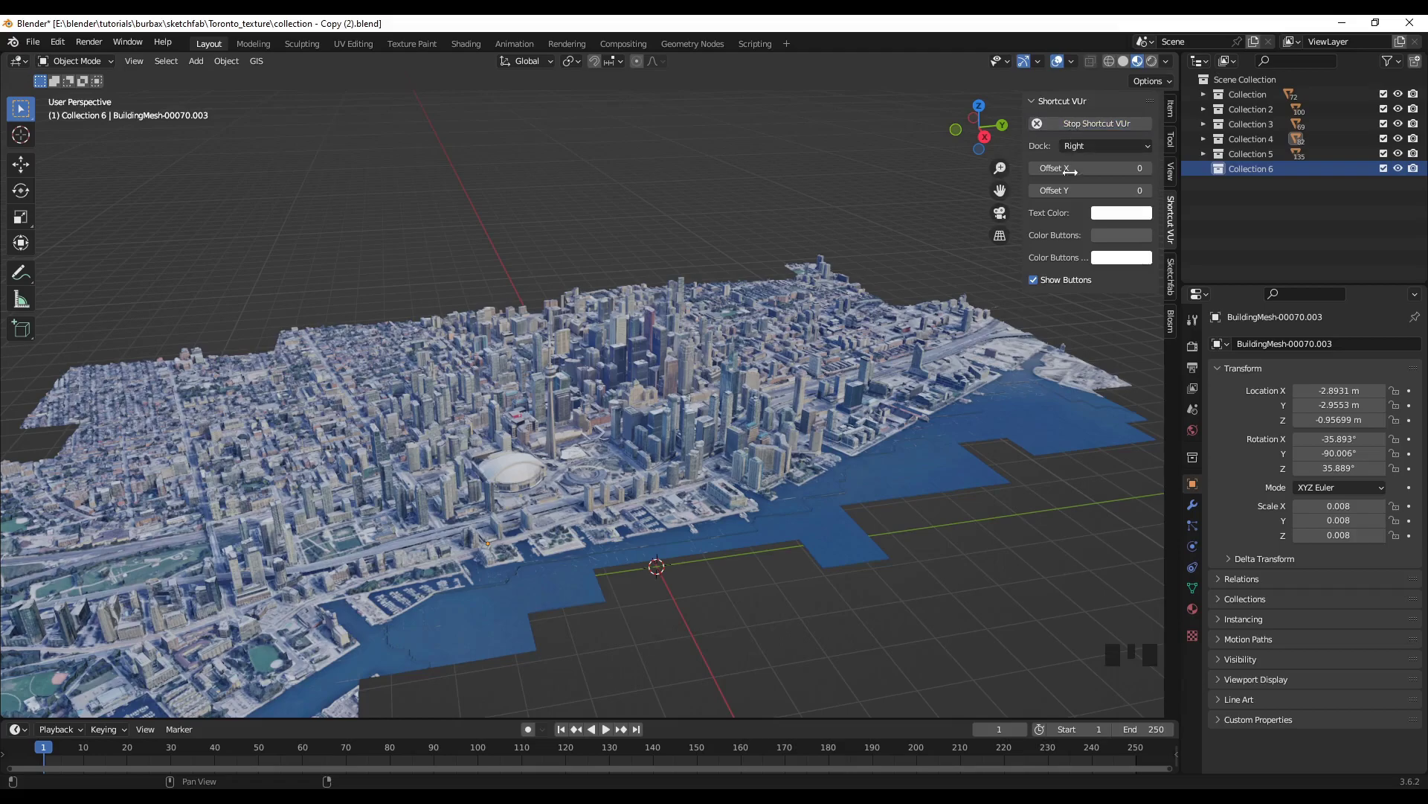
Hide the viewport sidebar before adding the water plane
key("n")
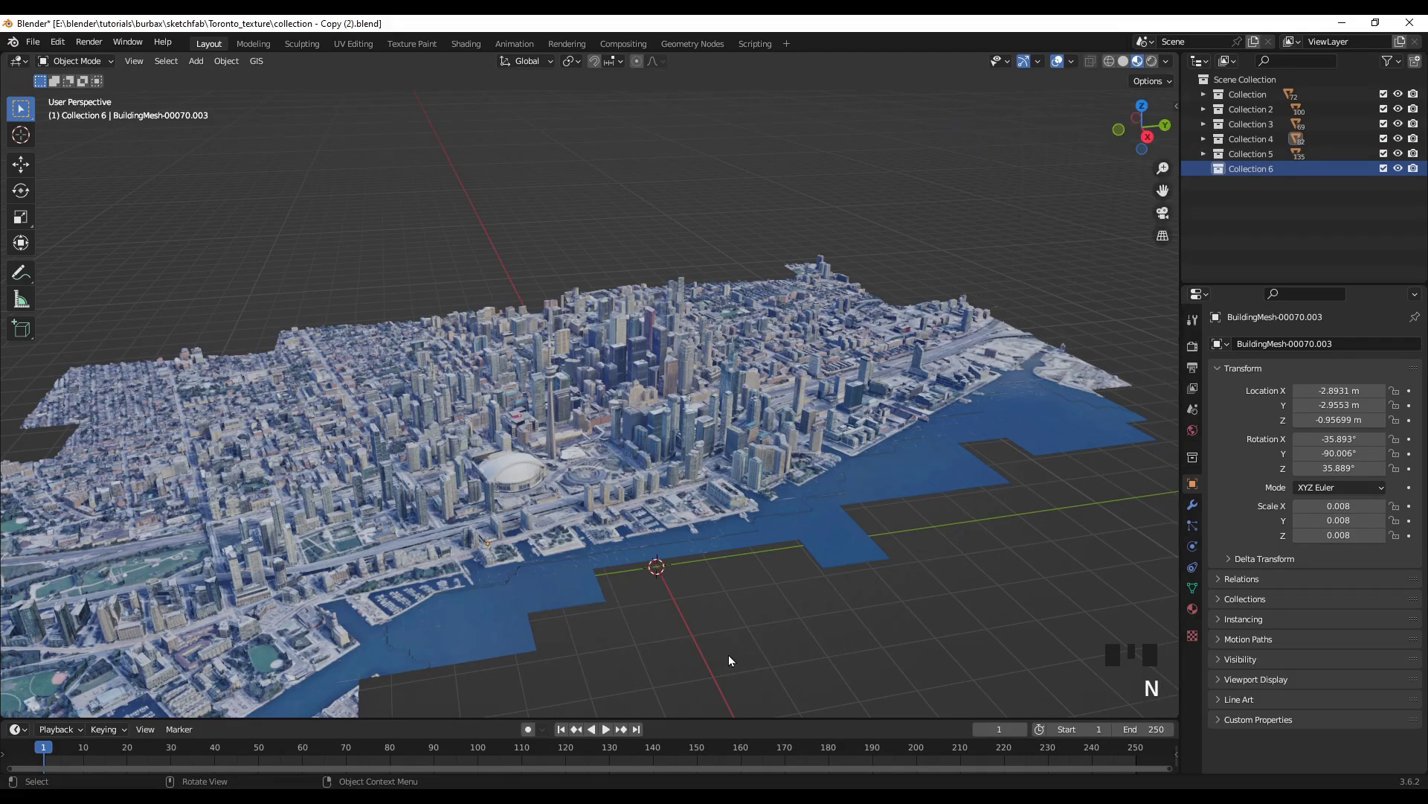
Add a plane at the origin and view the city from directly above
key("shift+a")
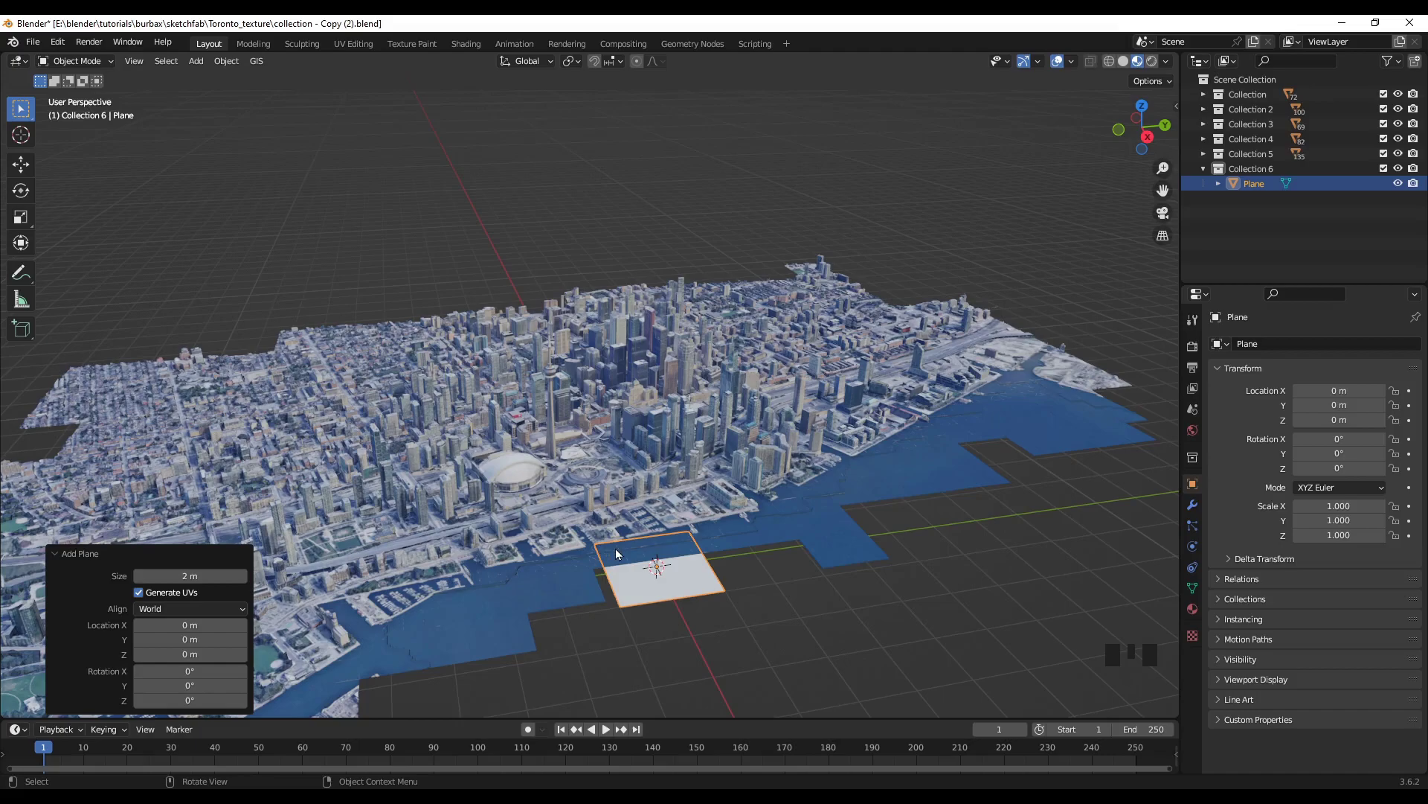
scroll("down", 3)
key("KP_7")
scroll("down", 3)
scroll("down", 3)
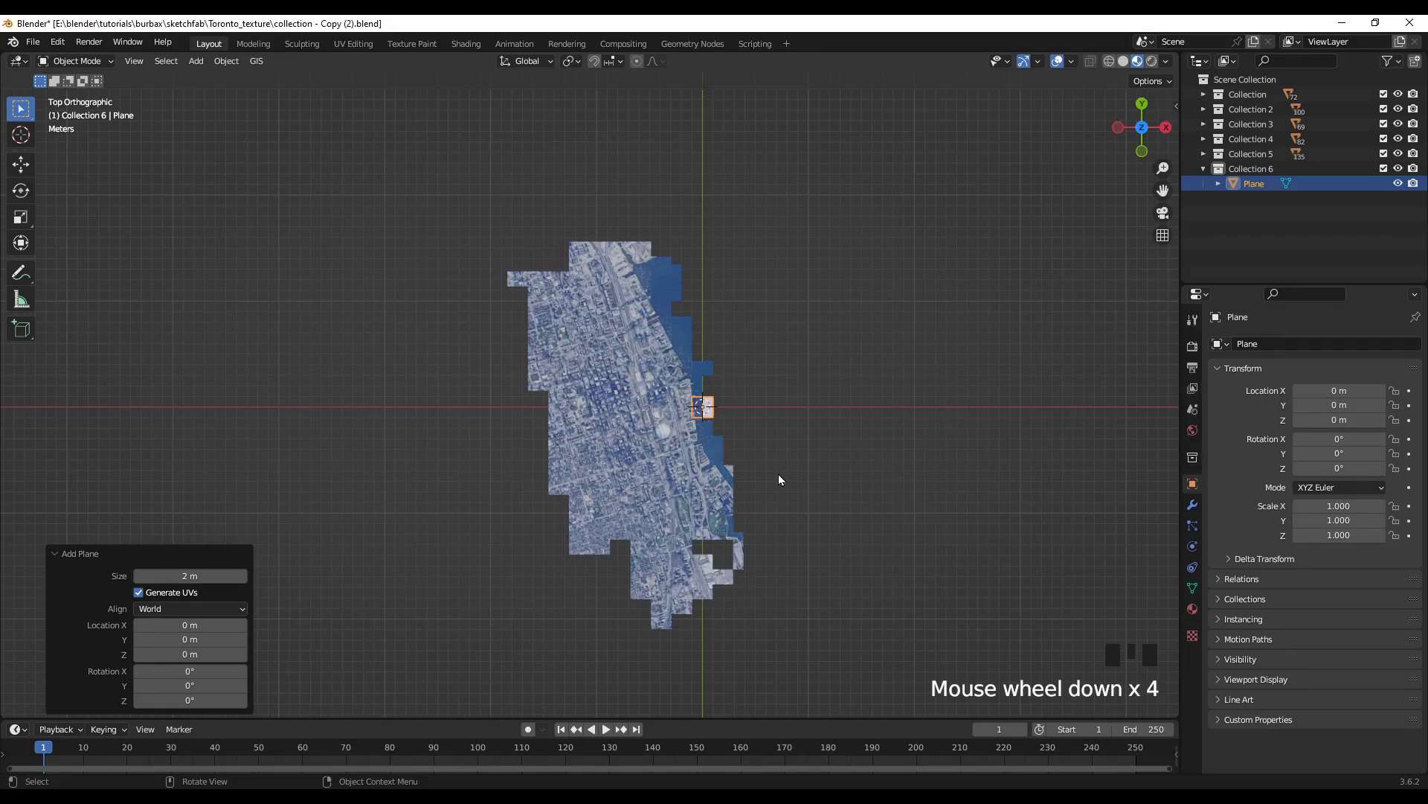
Scale the plane to about 20.247 long and 9.361 wide over the lake side
key("s")
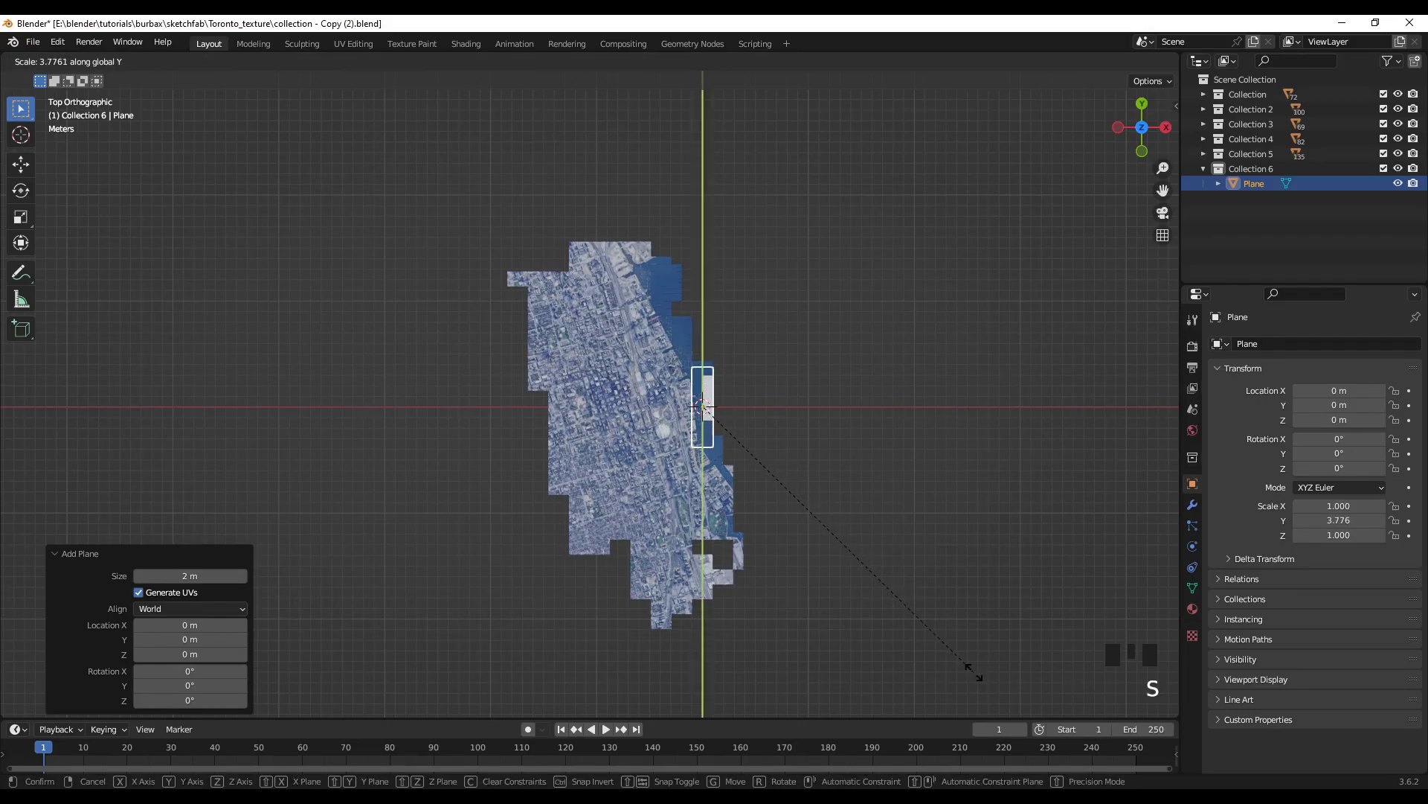
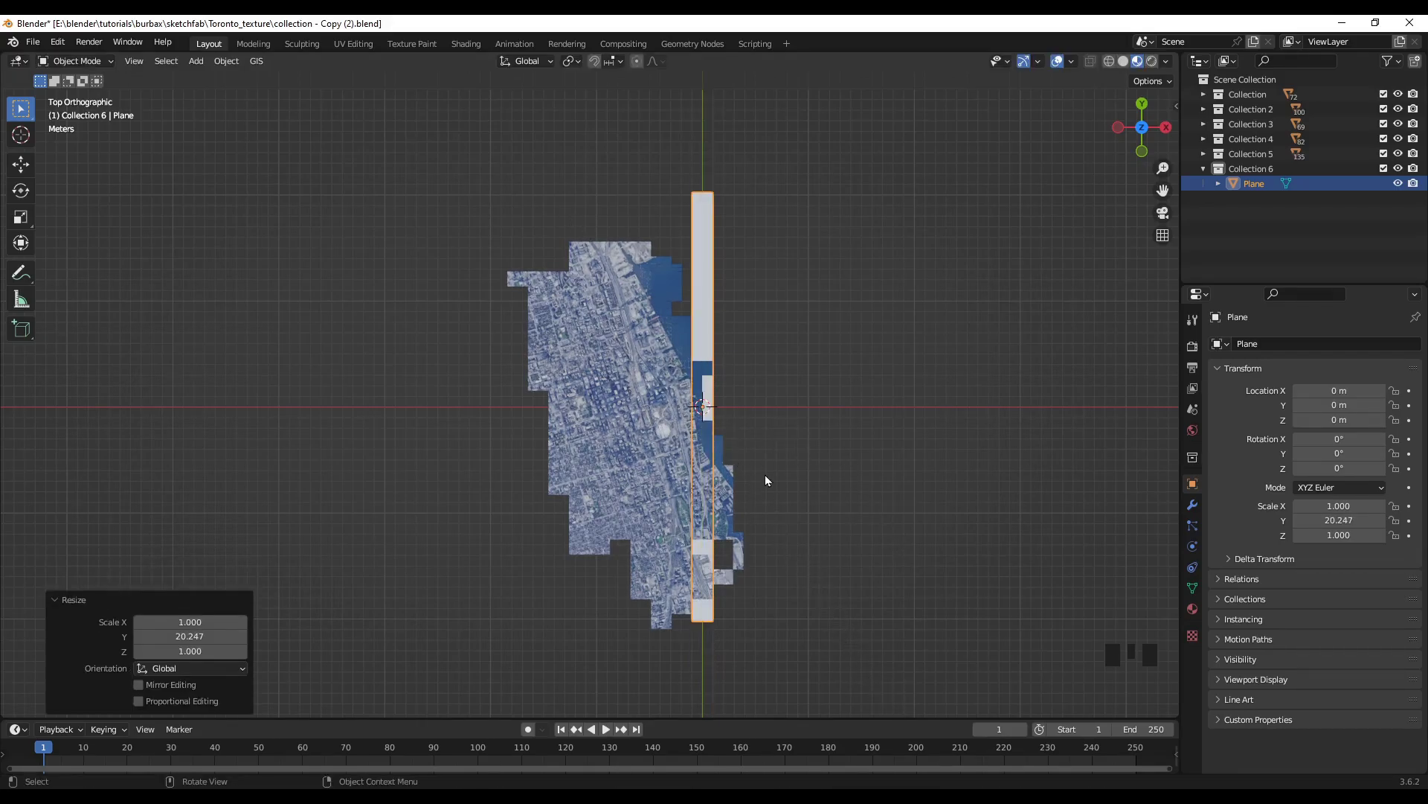
key("s")
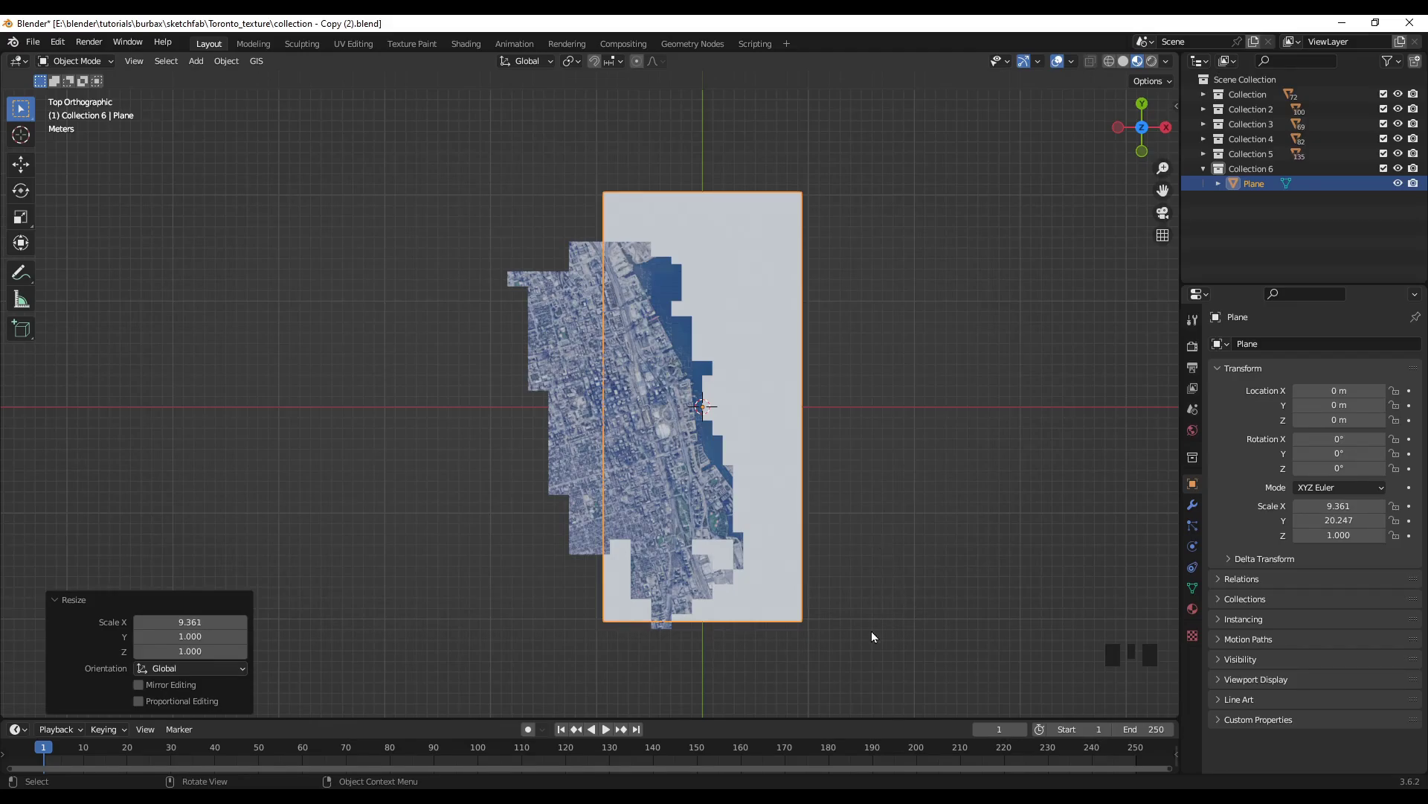
Raise the water plane to Z 0.21991 m just above the low waterfront
left_click_drag(875, 637, 826, 527)
scroll("up", 3)
scroll("down", 3)
left_click_drag(912, 556, 808, 512)
scroll("up", 3)
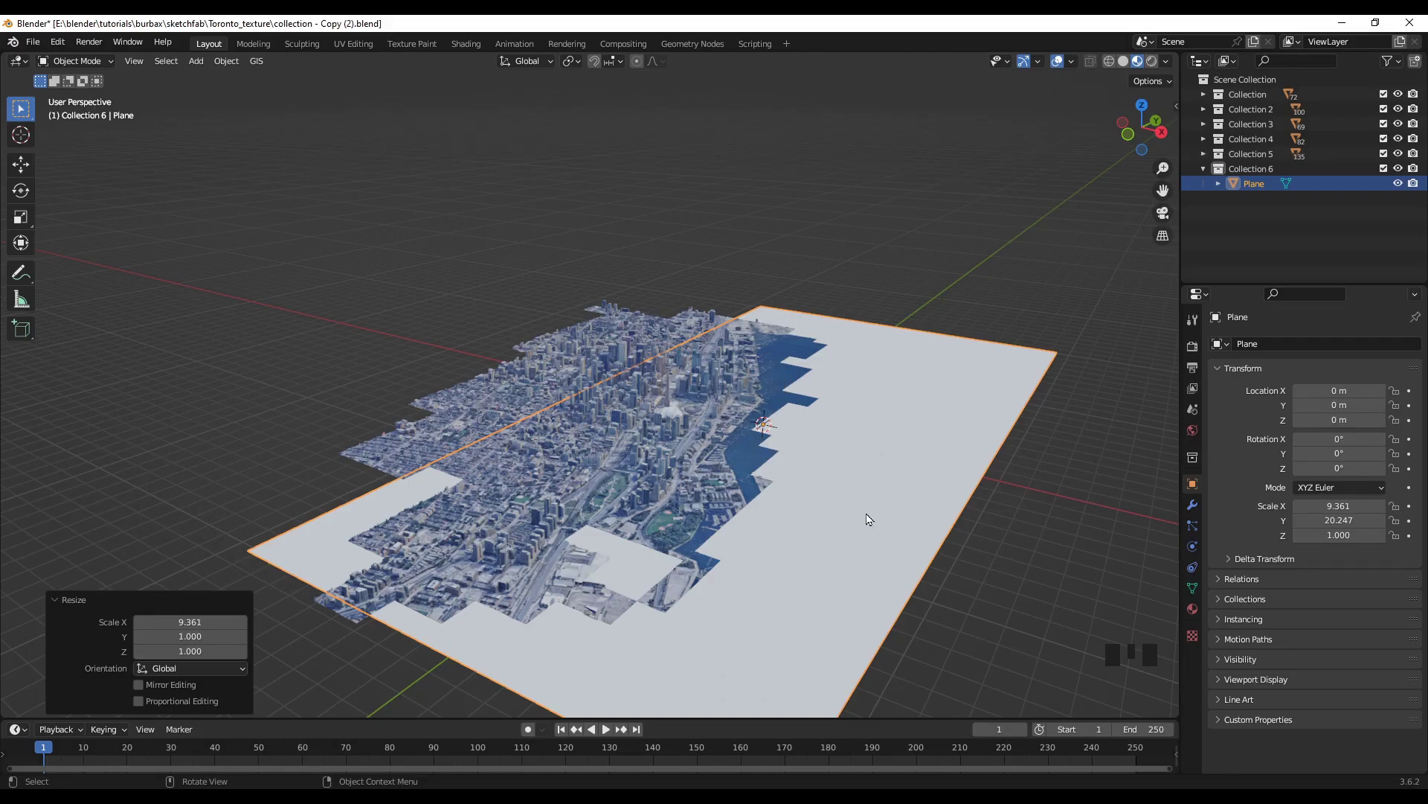
key("g")
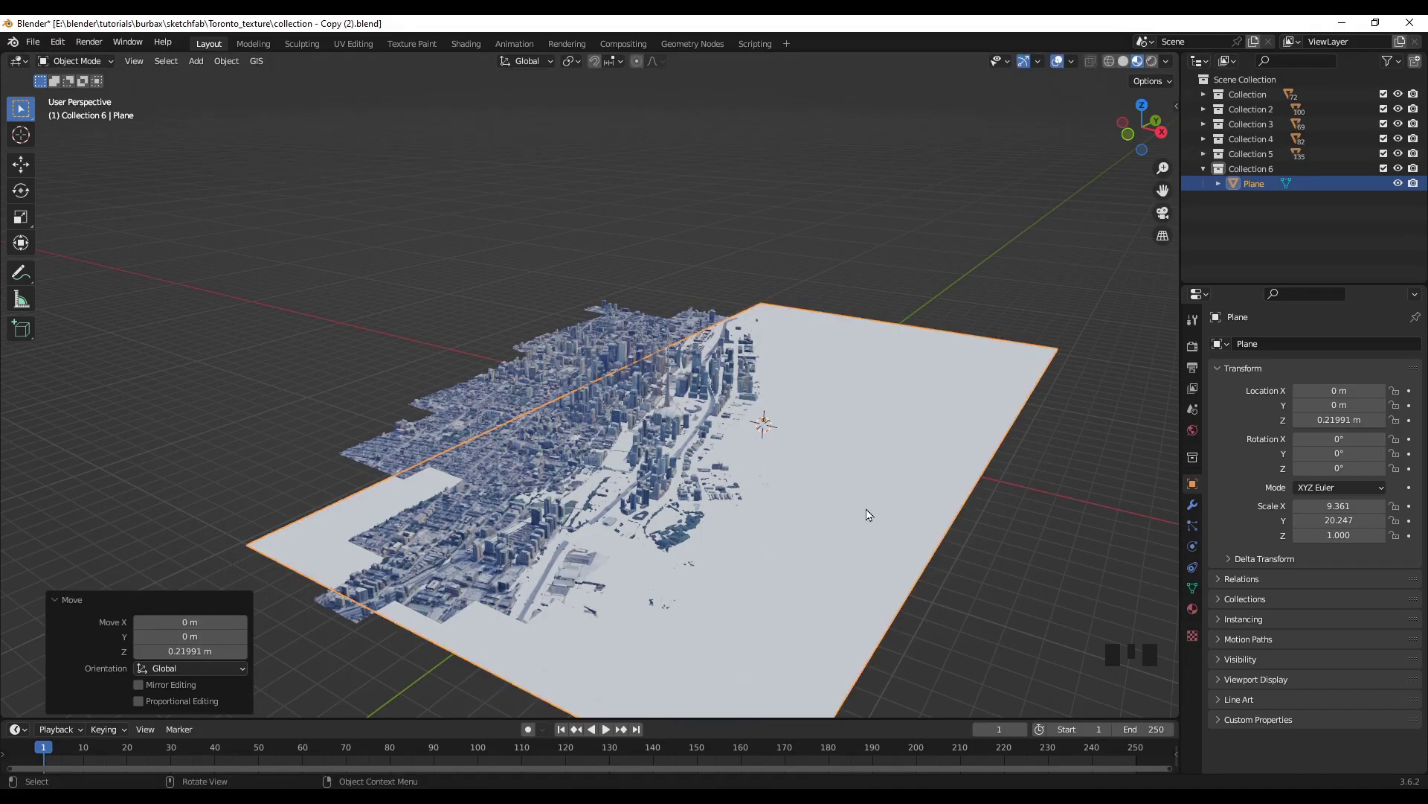
Orbit in close to inspect the plane against the waterfront buildings
left_click_drag(730, 581, 760, 568)
scroll("up", 3)
left_click_drag(714, 541, 677, 459)
left_click_drag(676, 553, 601, 425)
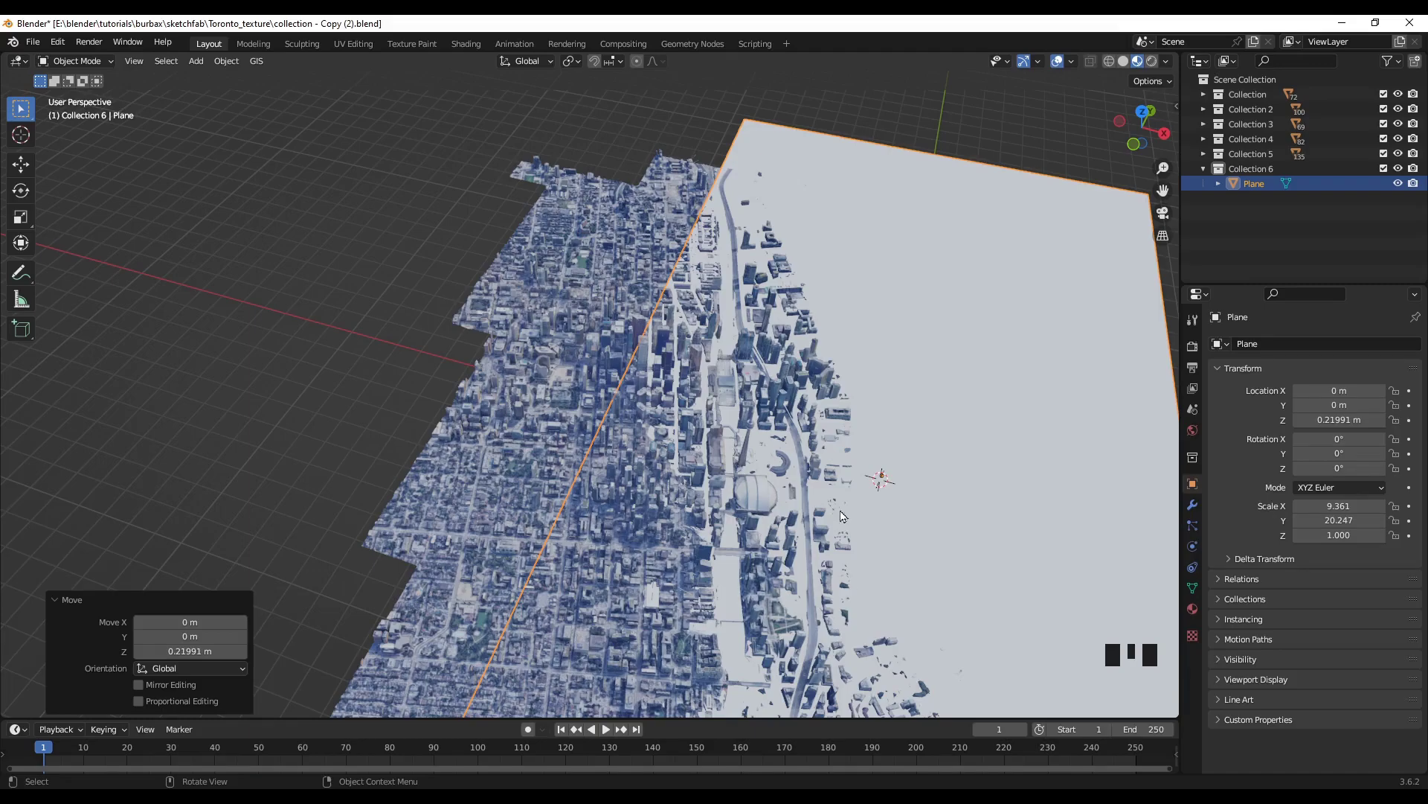
Enter Edit Mode from top view and add loop cuts across the water plane
key("KP_7")
key("Tab")
scroll("down", 3)
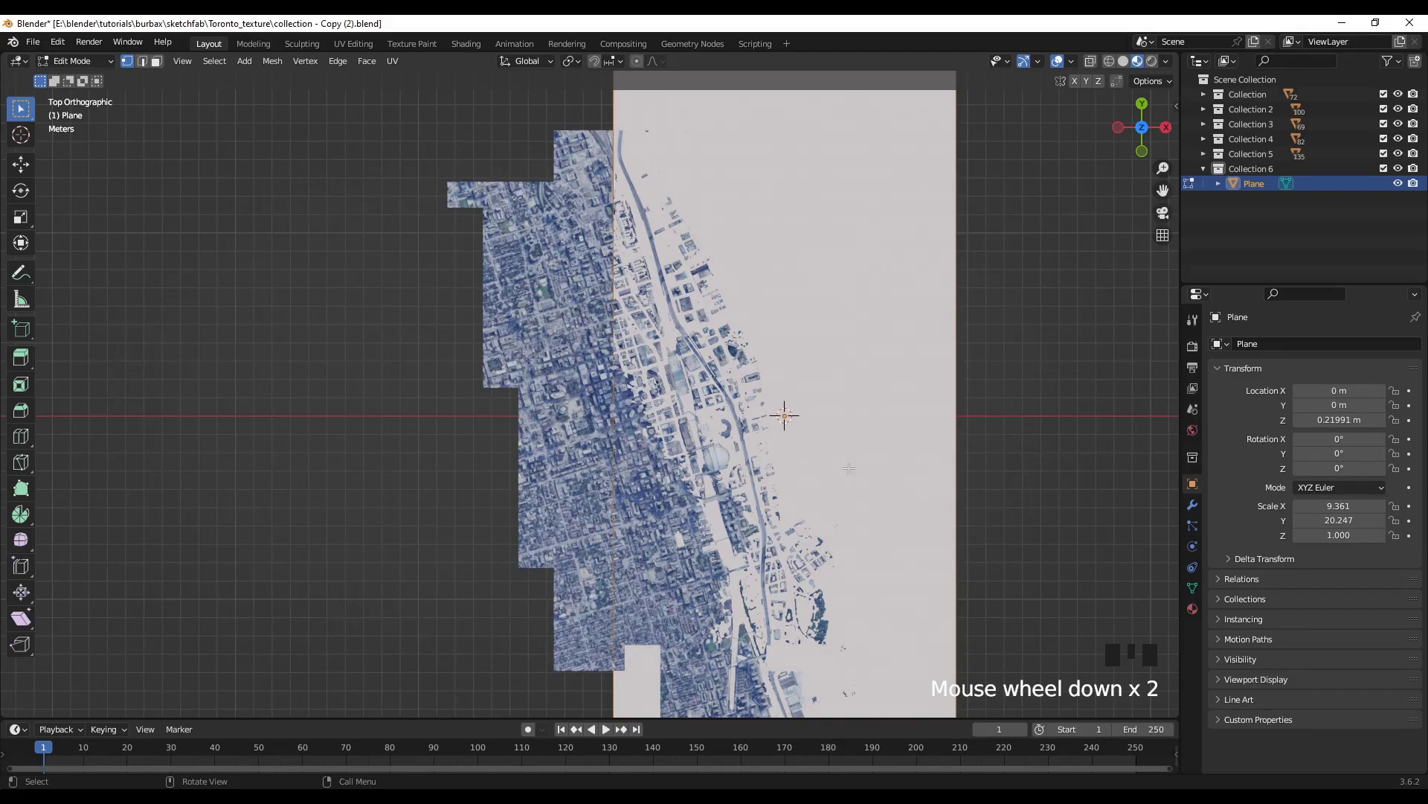
key("ctrl+r")
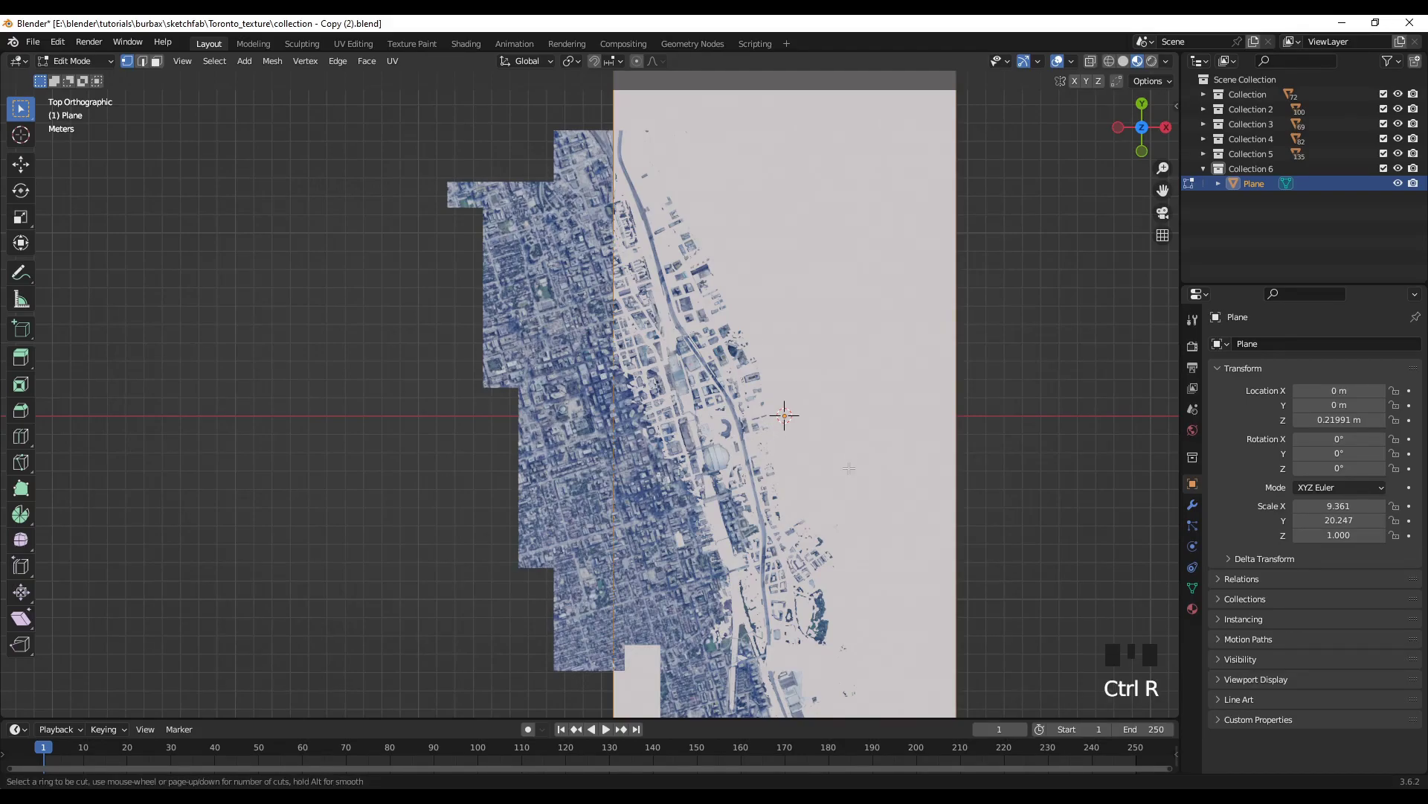
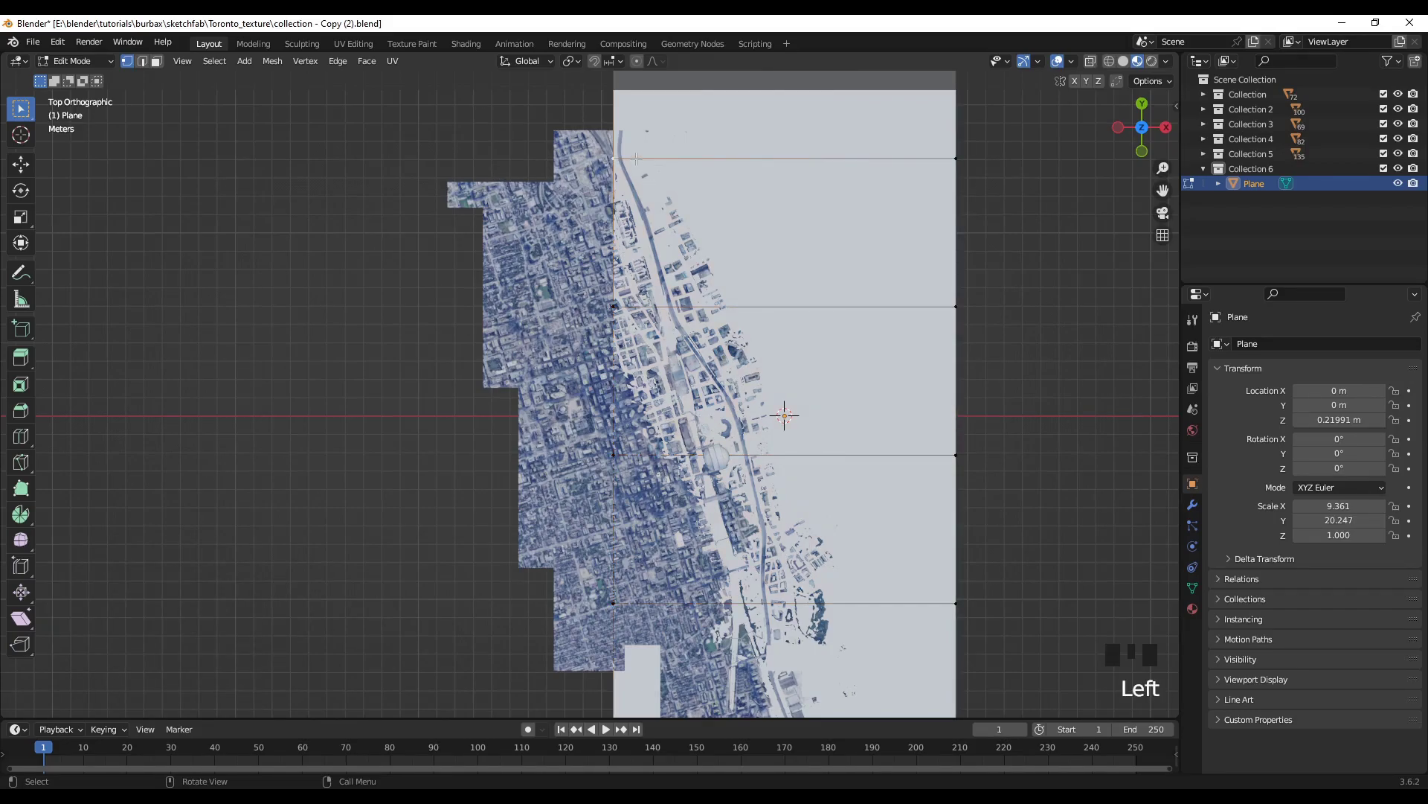
Move the plane's left-edge vertices one by one onto the city's shoreline
key("g")
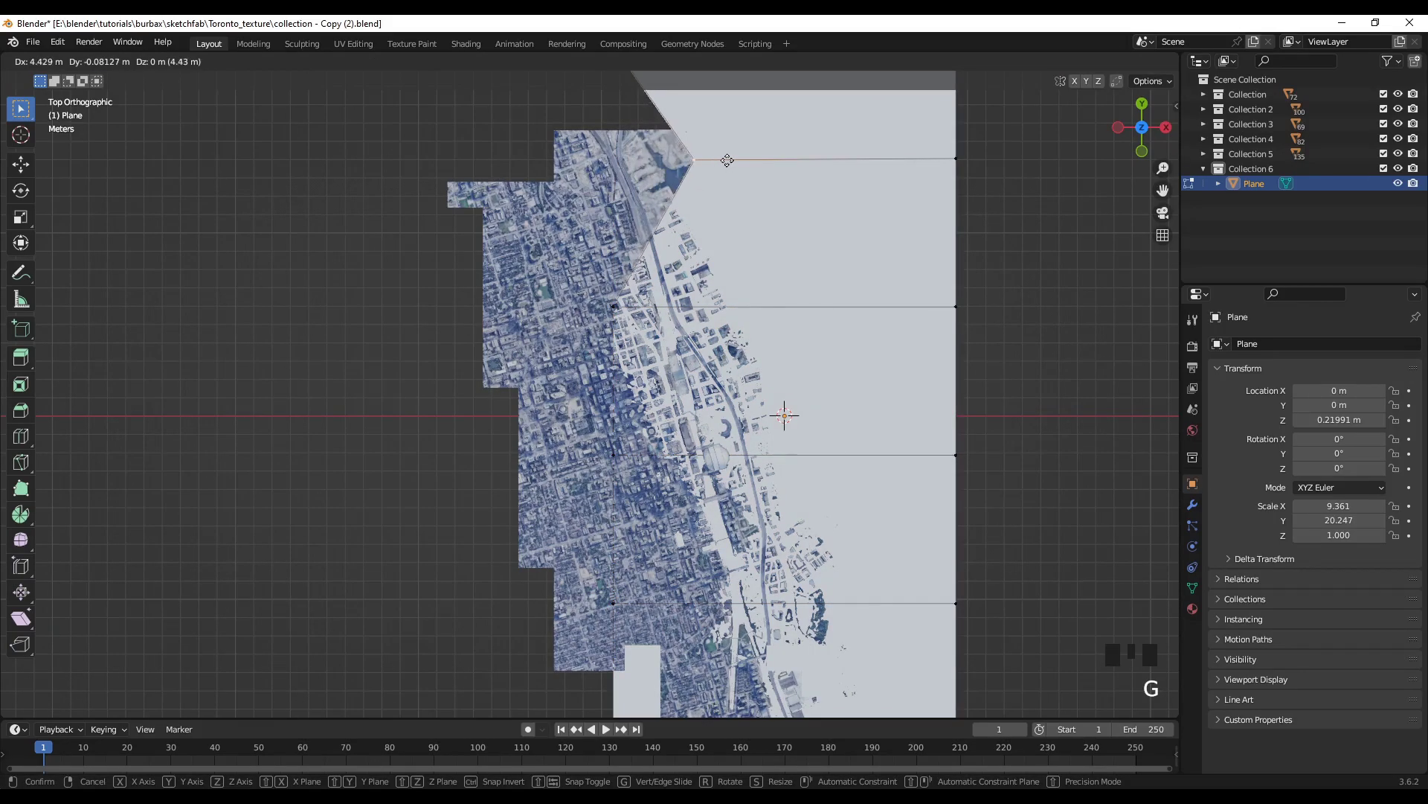
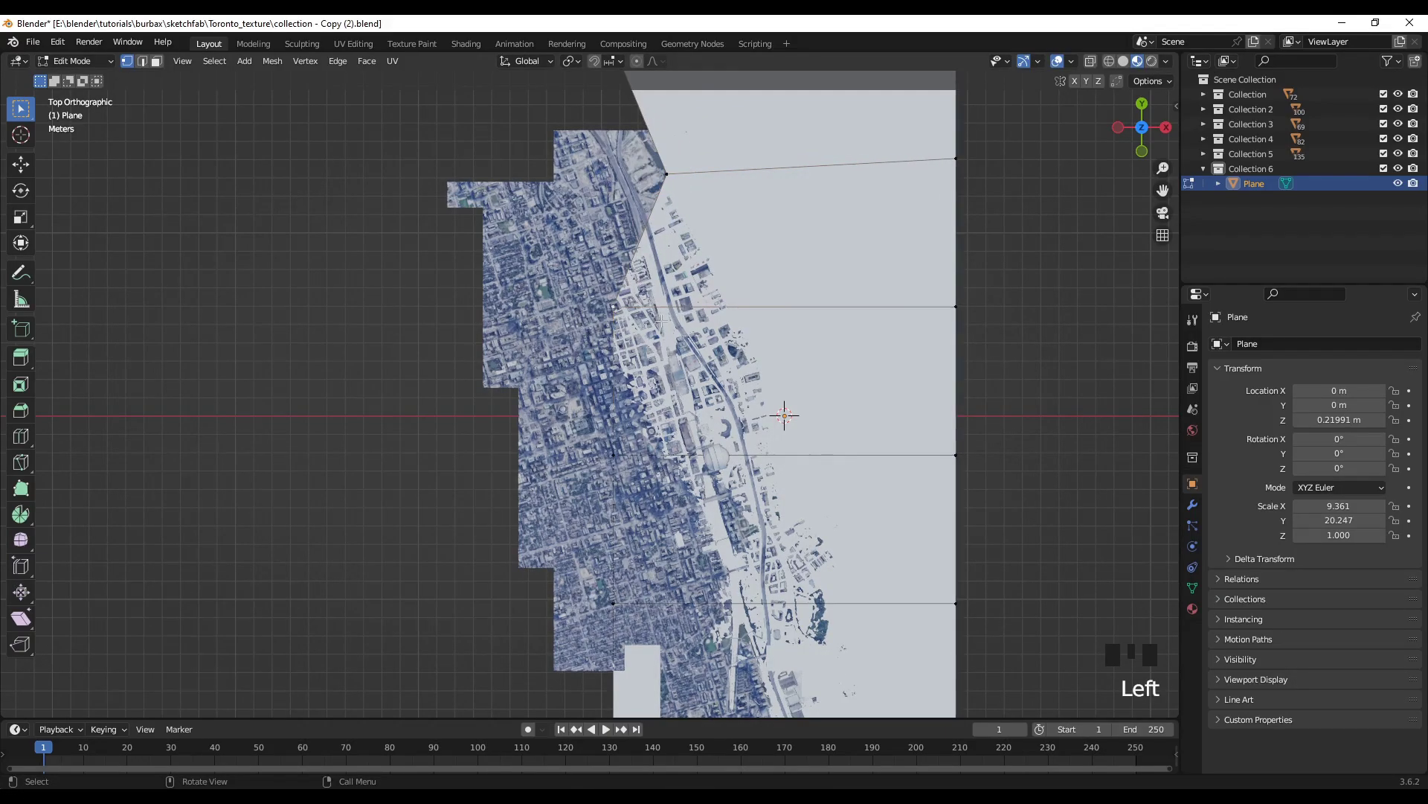
key("g")
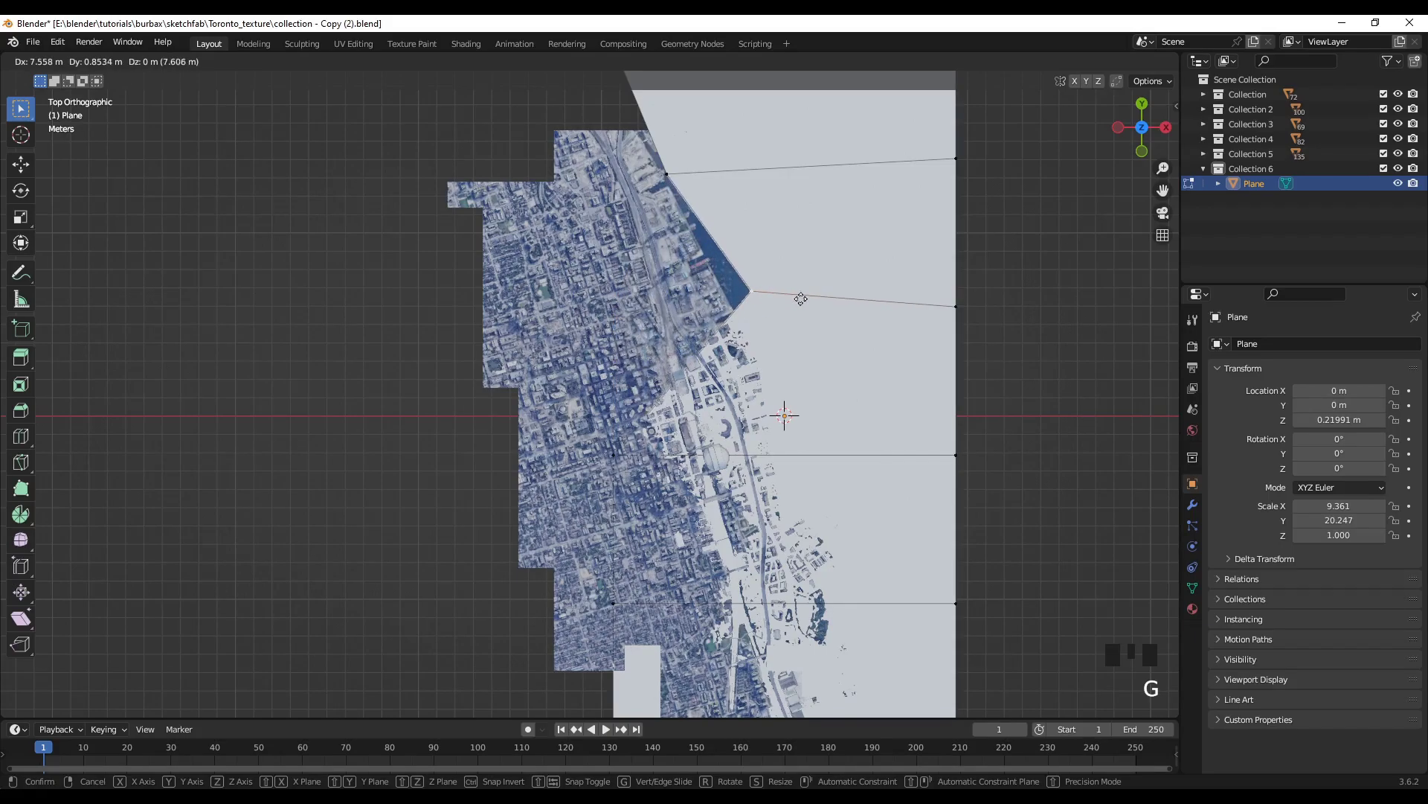
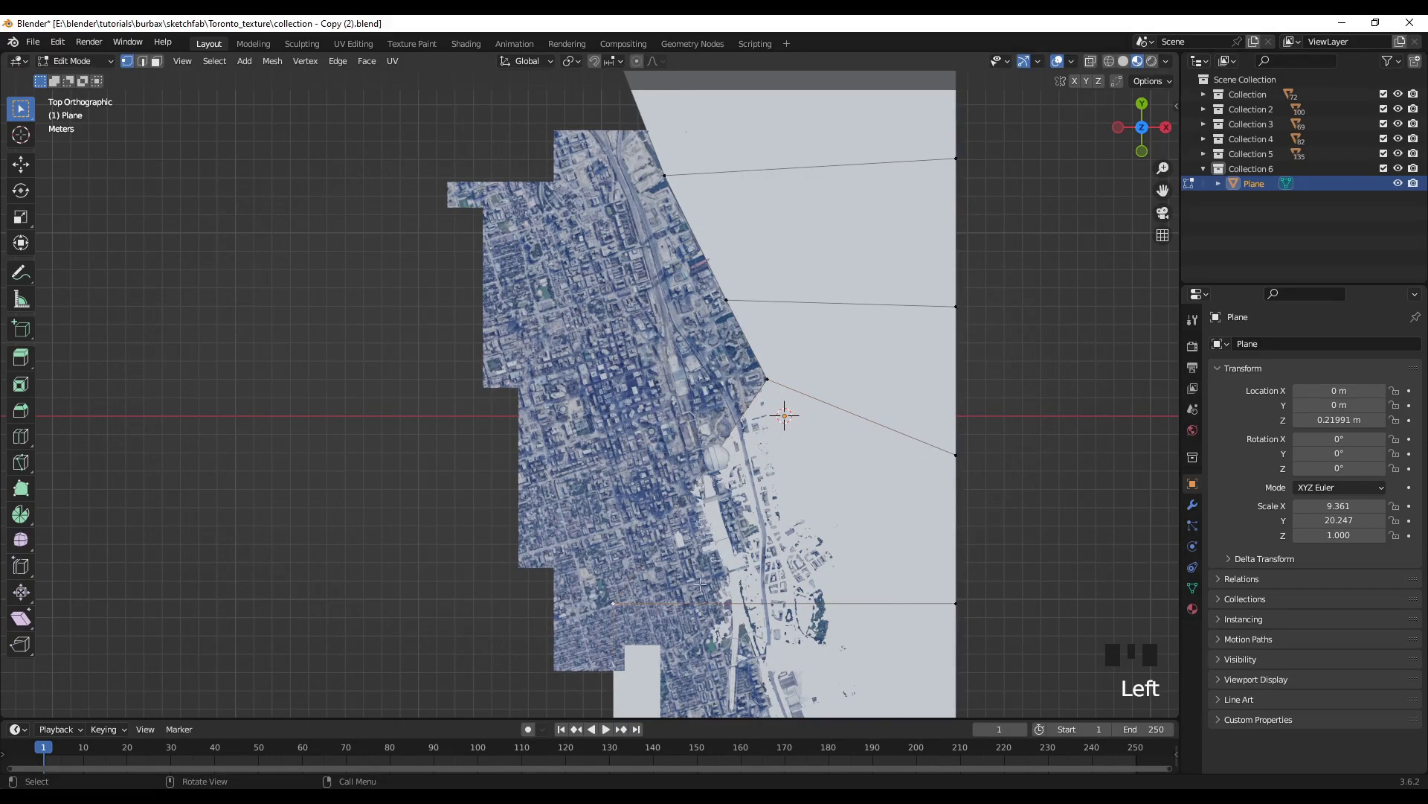
key("g")
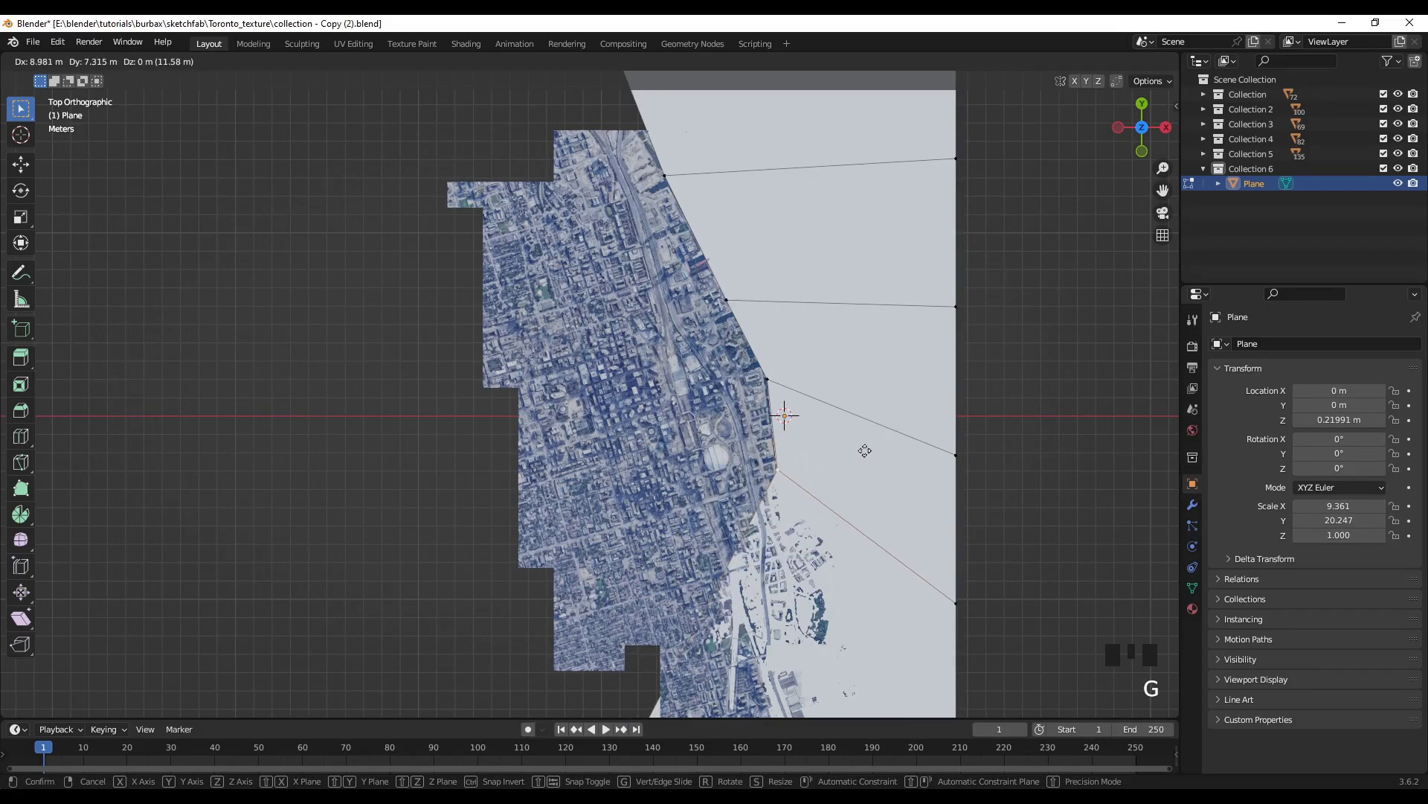
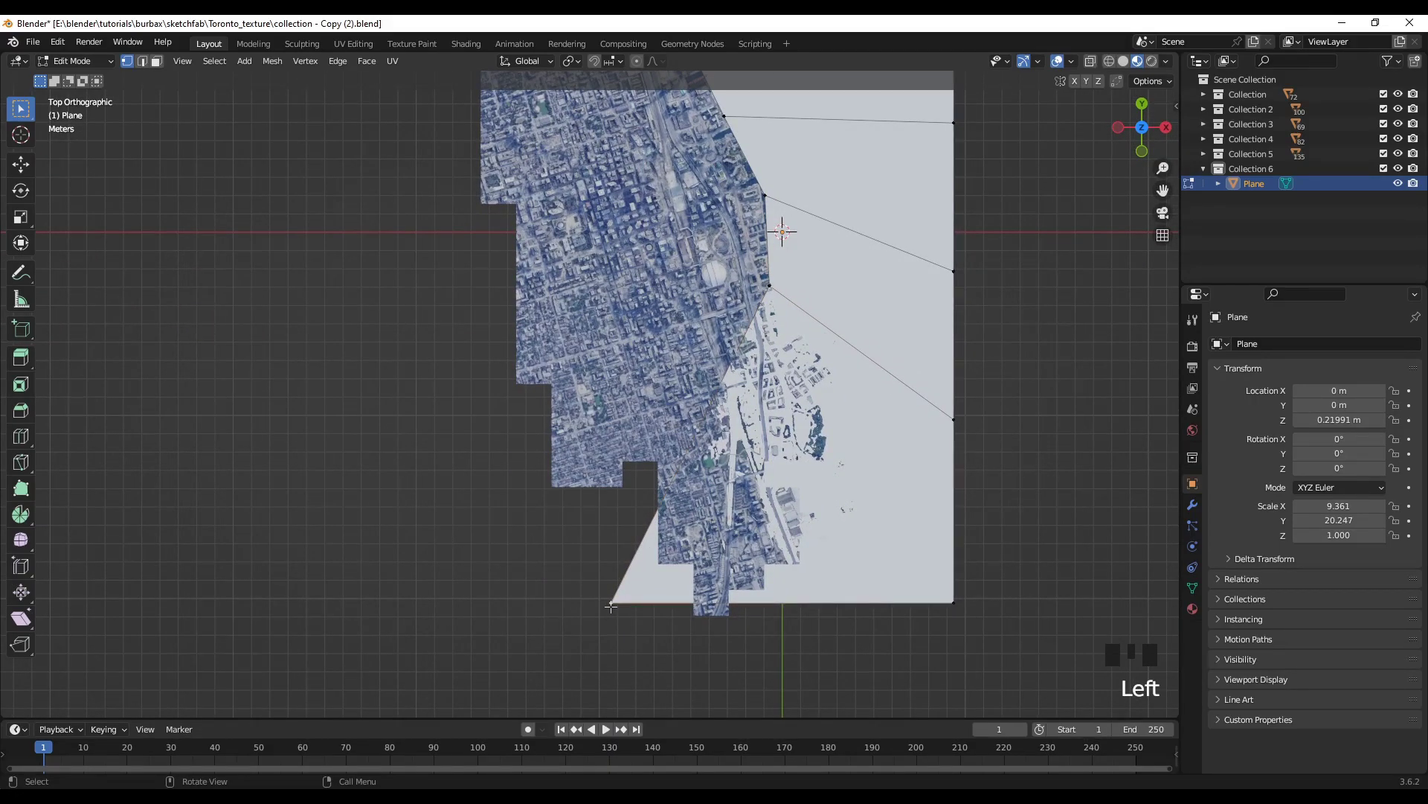
key("g")
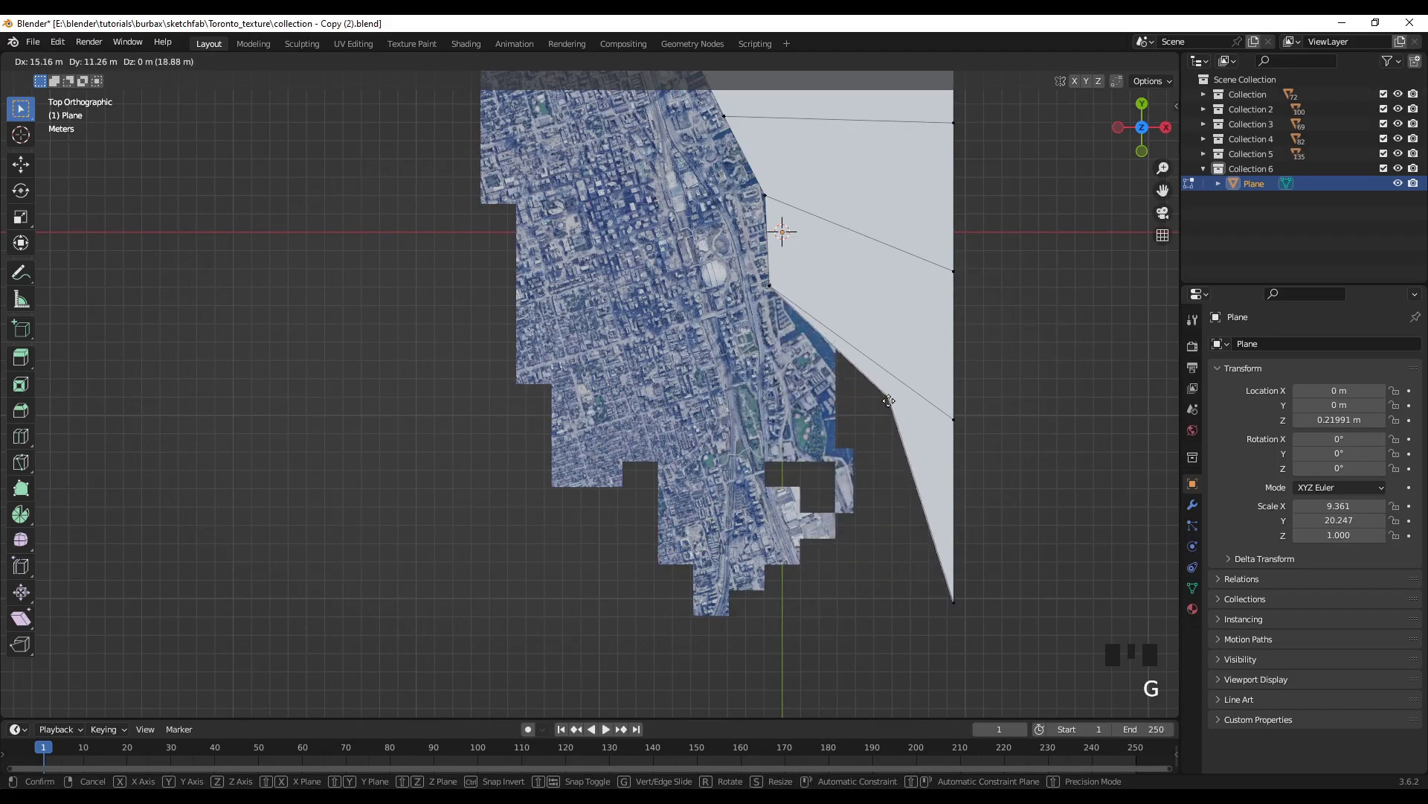
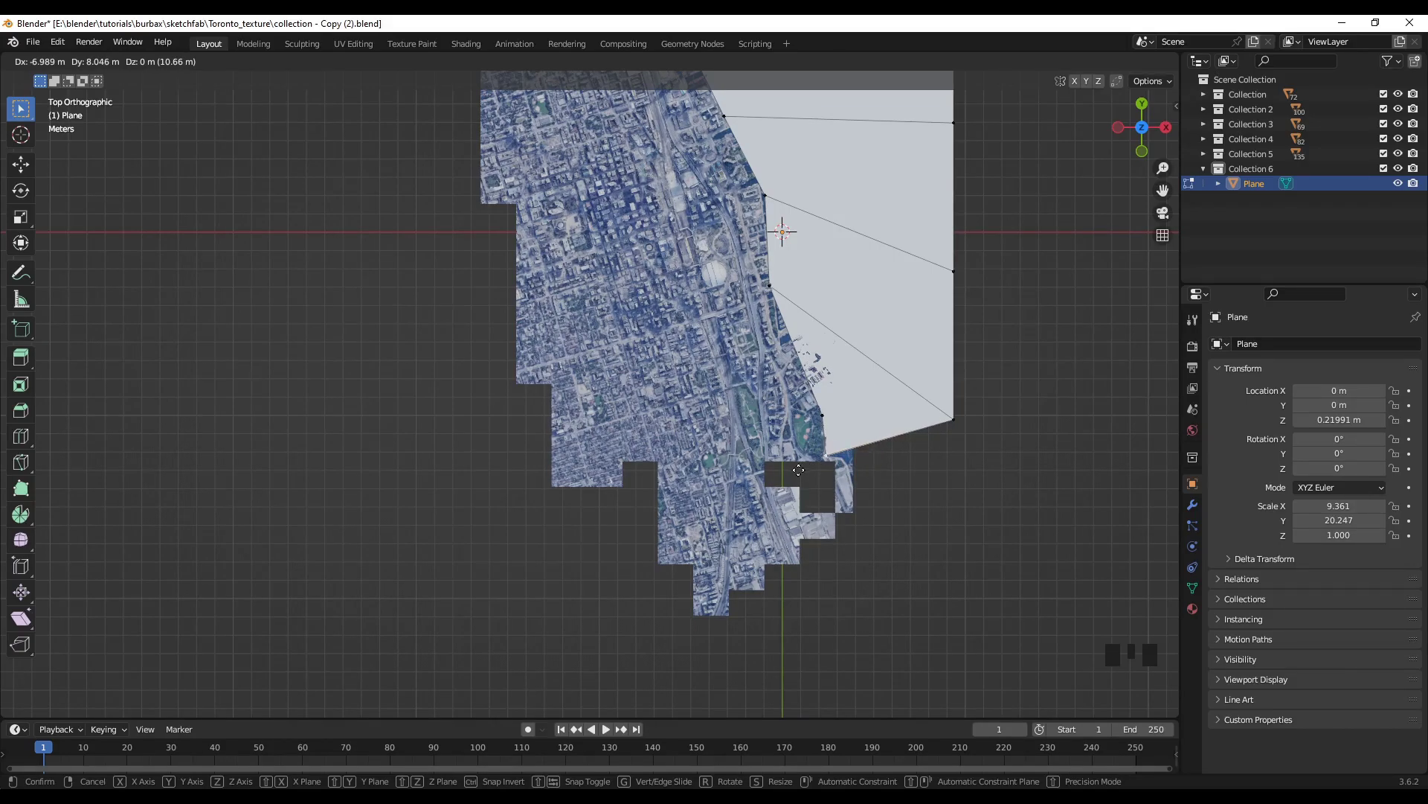
scroll("down", 3)
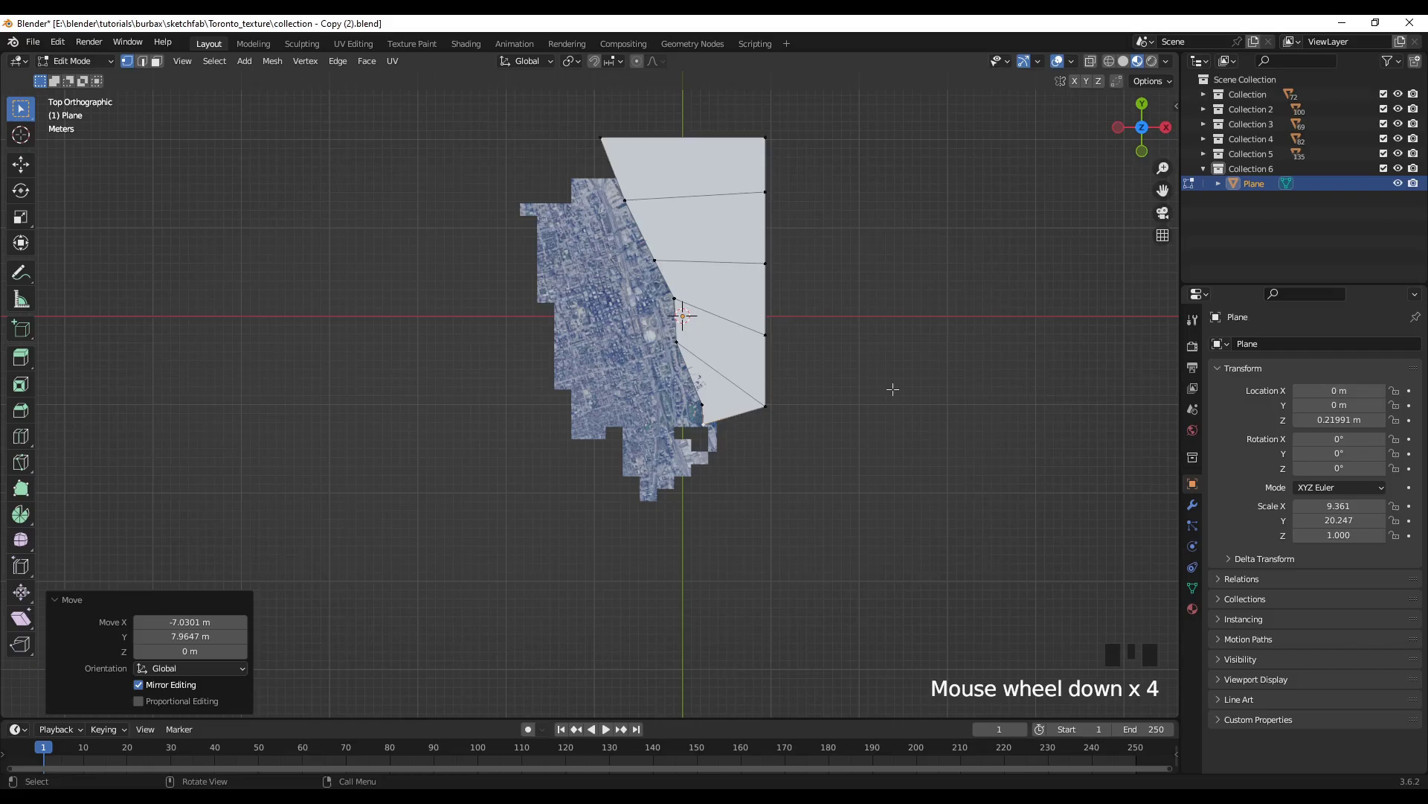
Leave Edit Mode, deselect the plane and frame the city and water from the lake side
key("Tab")
left_click_drag(891, 573, 929, 450)
left_click(929, 449)
left_click_drag(705, 579, 711, 548)
scroll("up", 3)
scroll("up", 3)
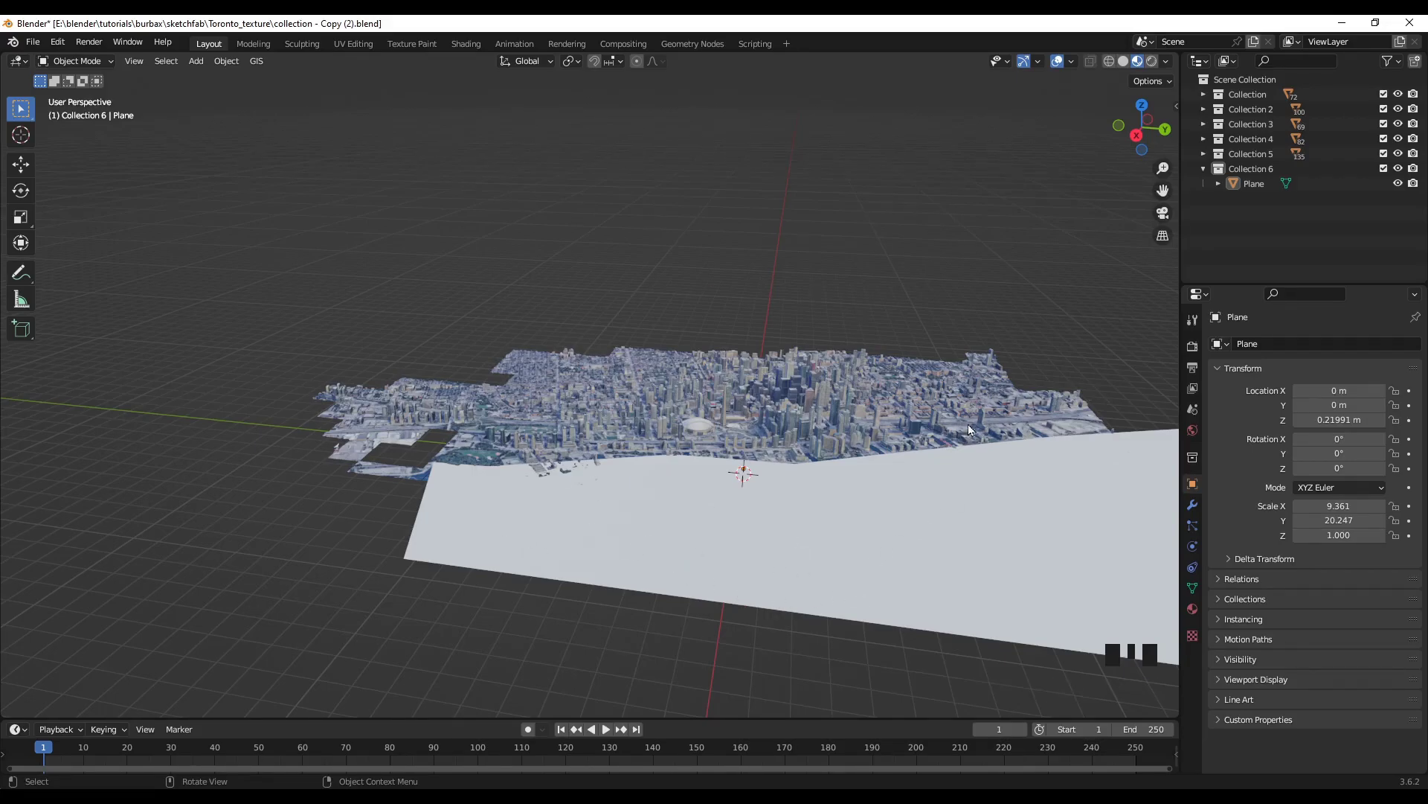
left_click_drag(832, 537, 609, 576)
Add a camera and align it to the current view of the skyline across the lake
key("shift+a")
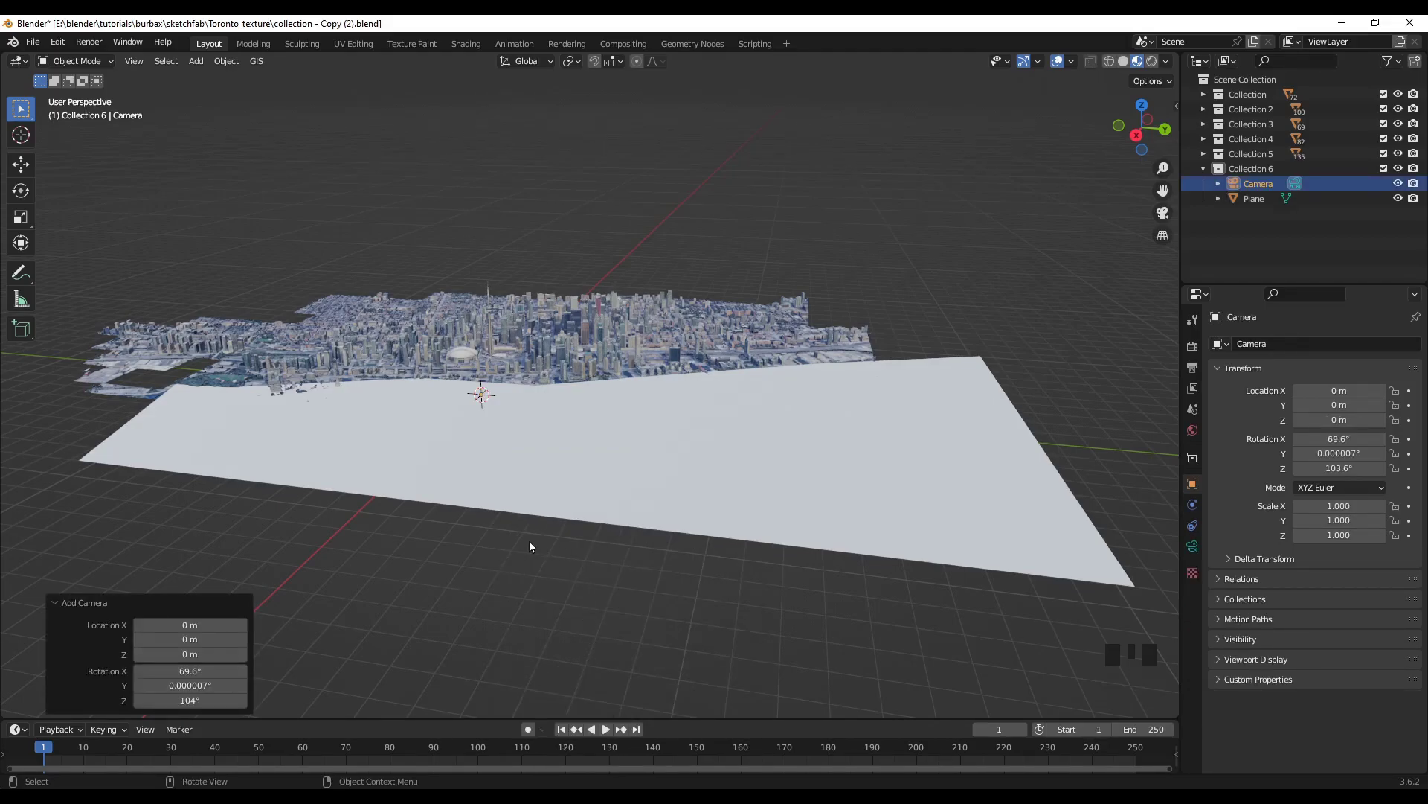
left_click_drag(578, 570, 627, 559)
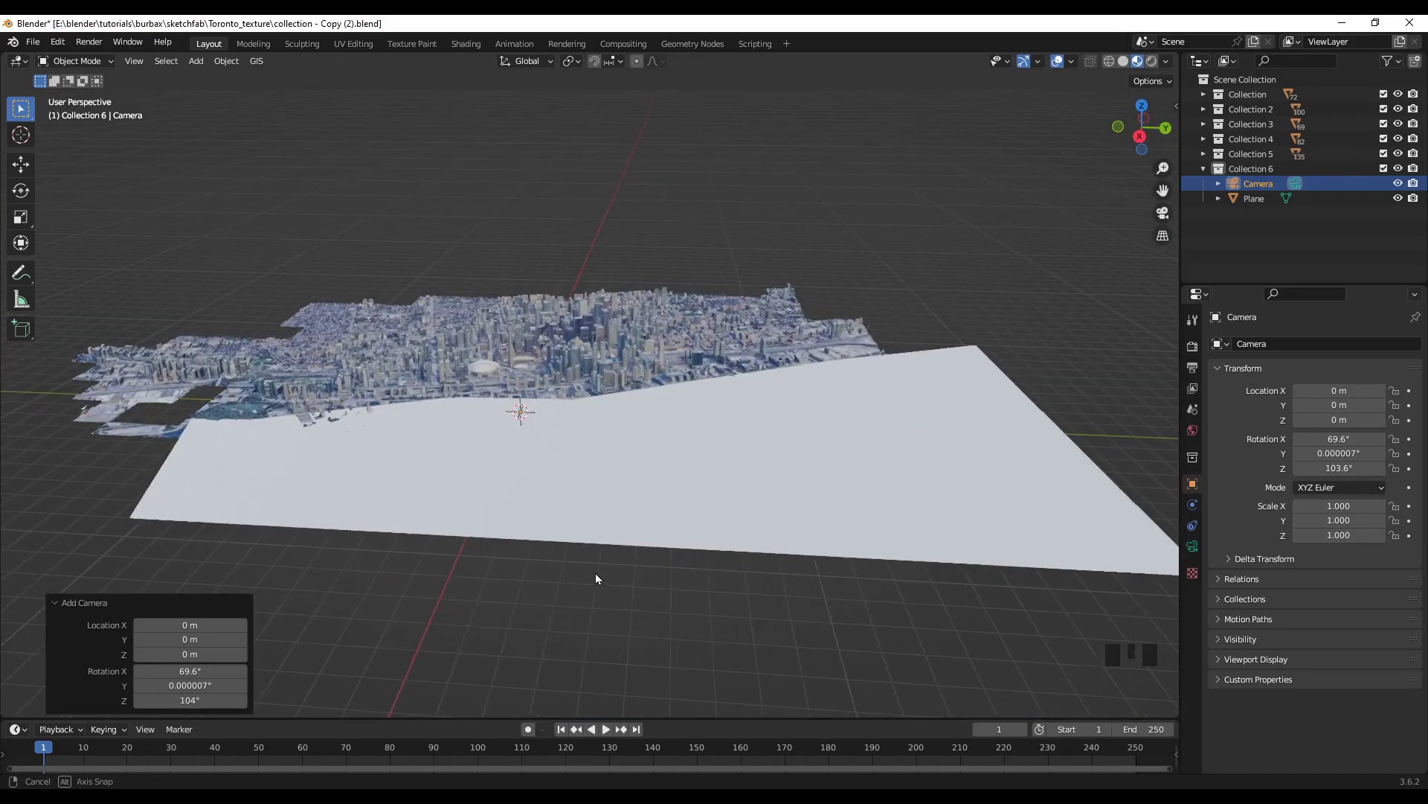
scroll("up", 3)
left_click_drag(640, 405, 648, 518)
key("ctrl+alt+KP_0")
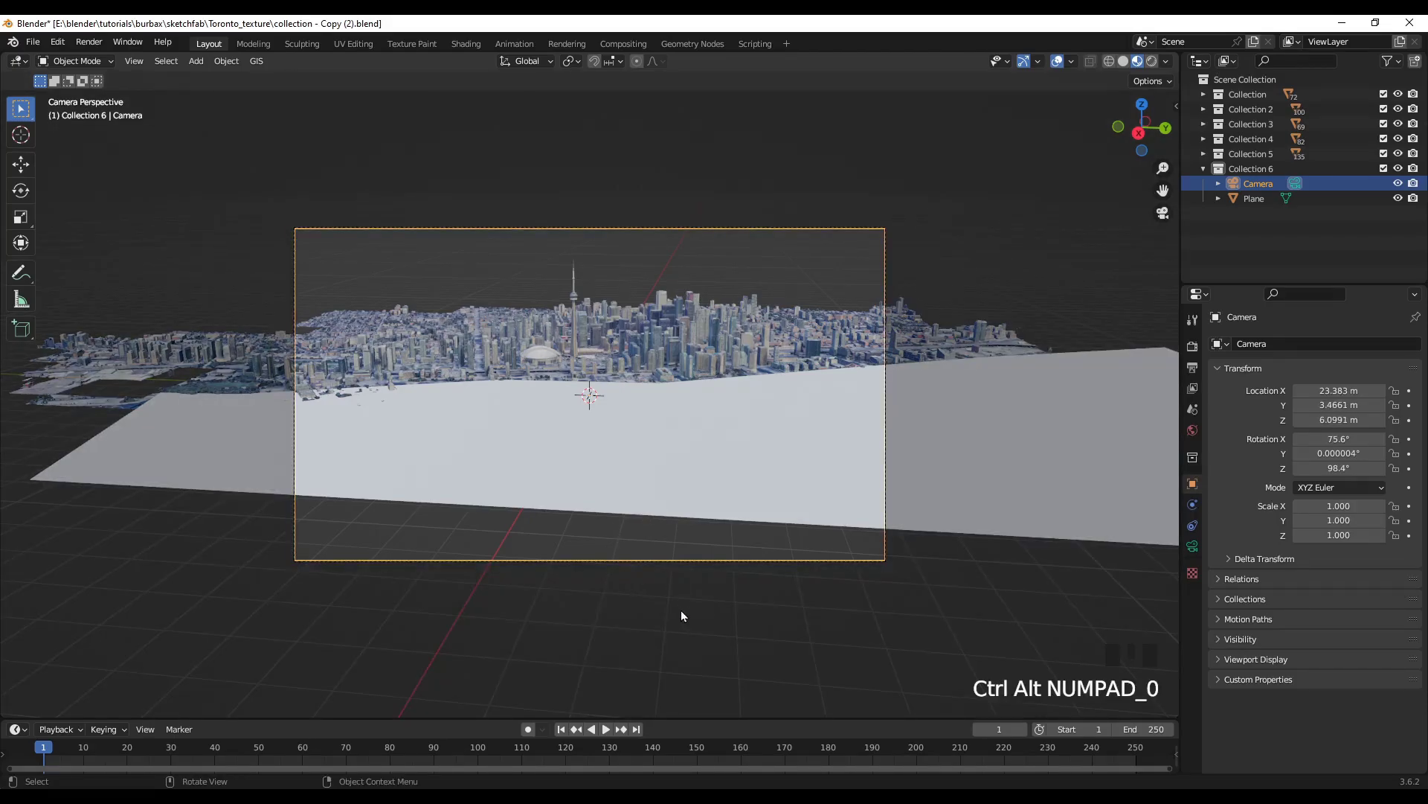
scroll("up", 3)
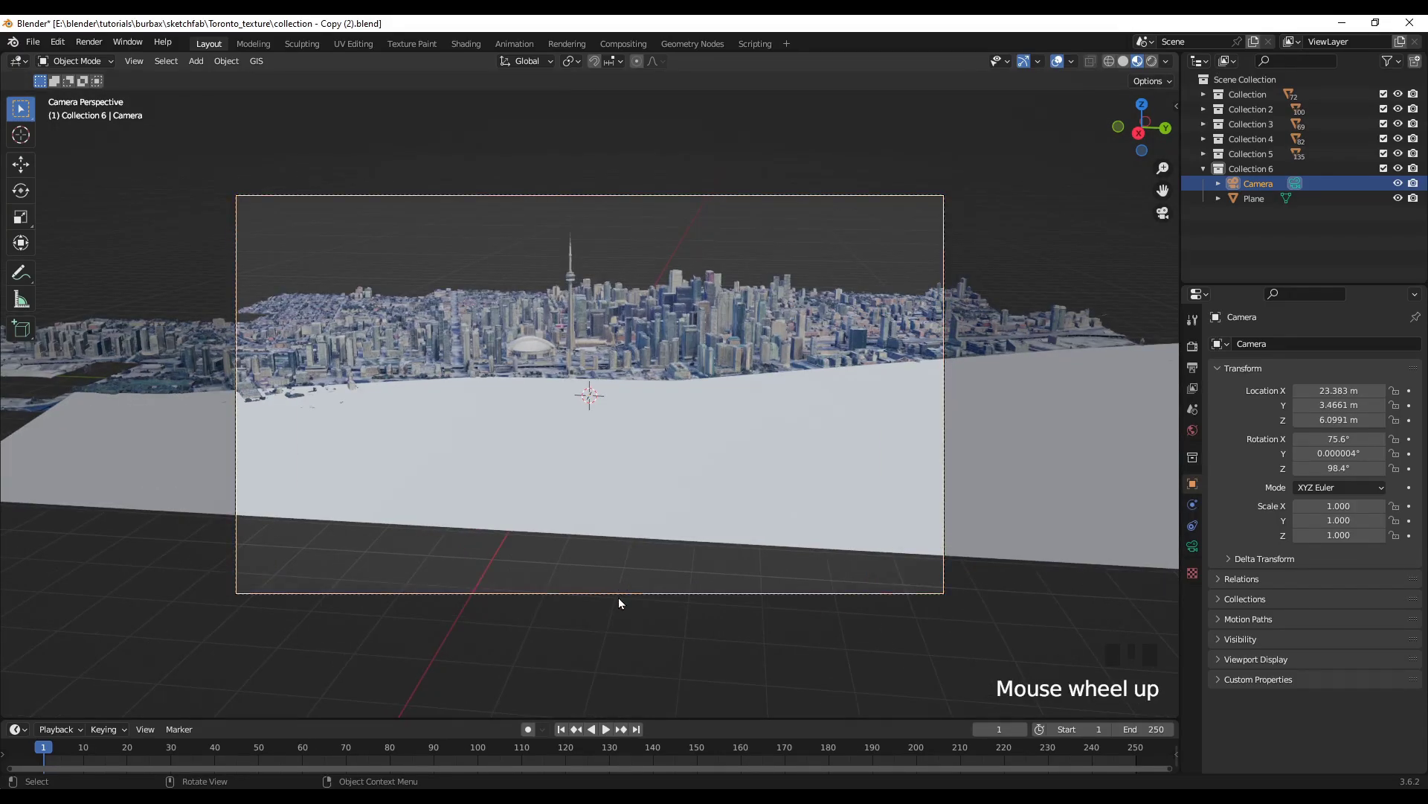
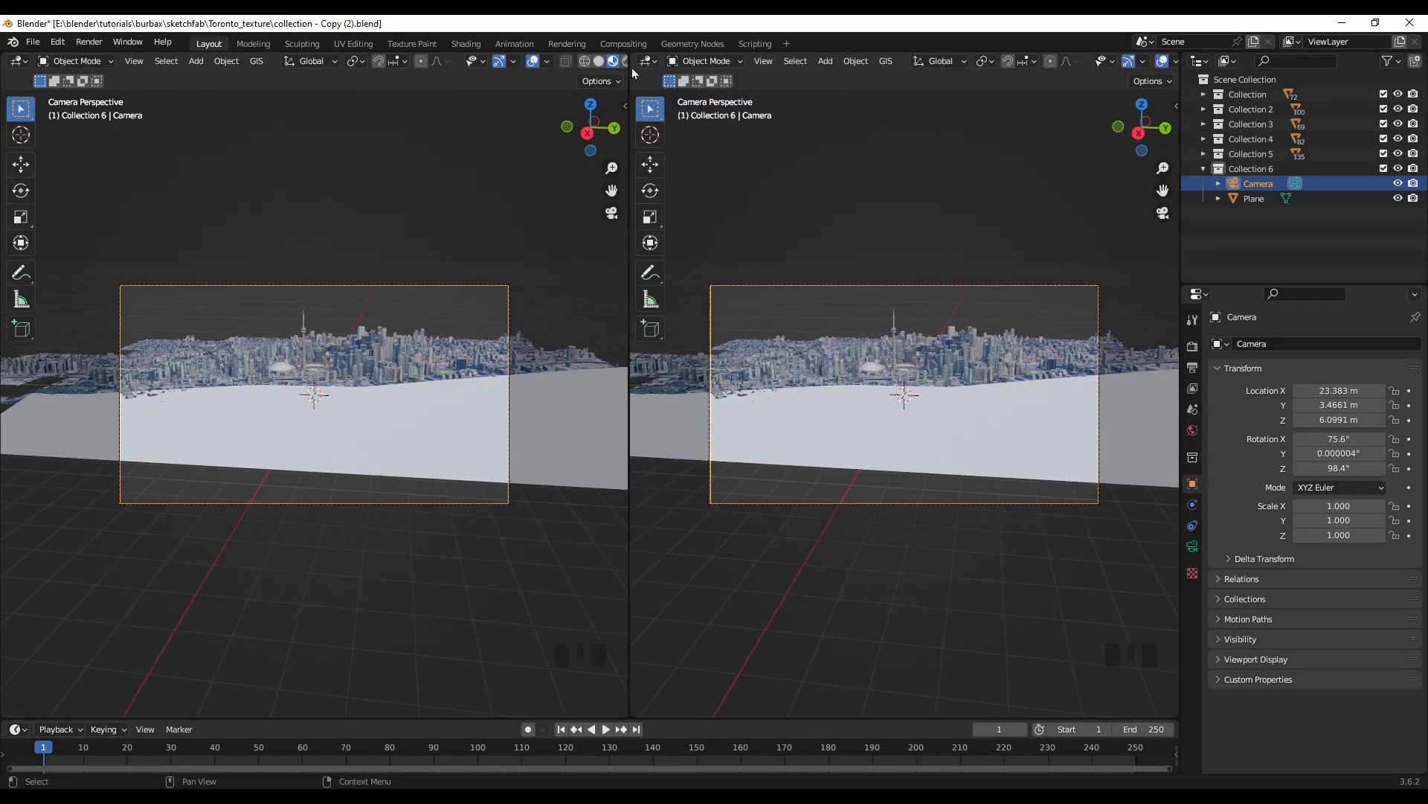
Orbit the right view out of the camera and set the left camera view to Rendered shading
left_click_drag(1027, 554, 973, 549)
scroll("down", 3)
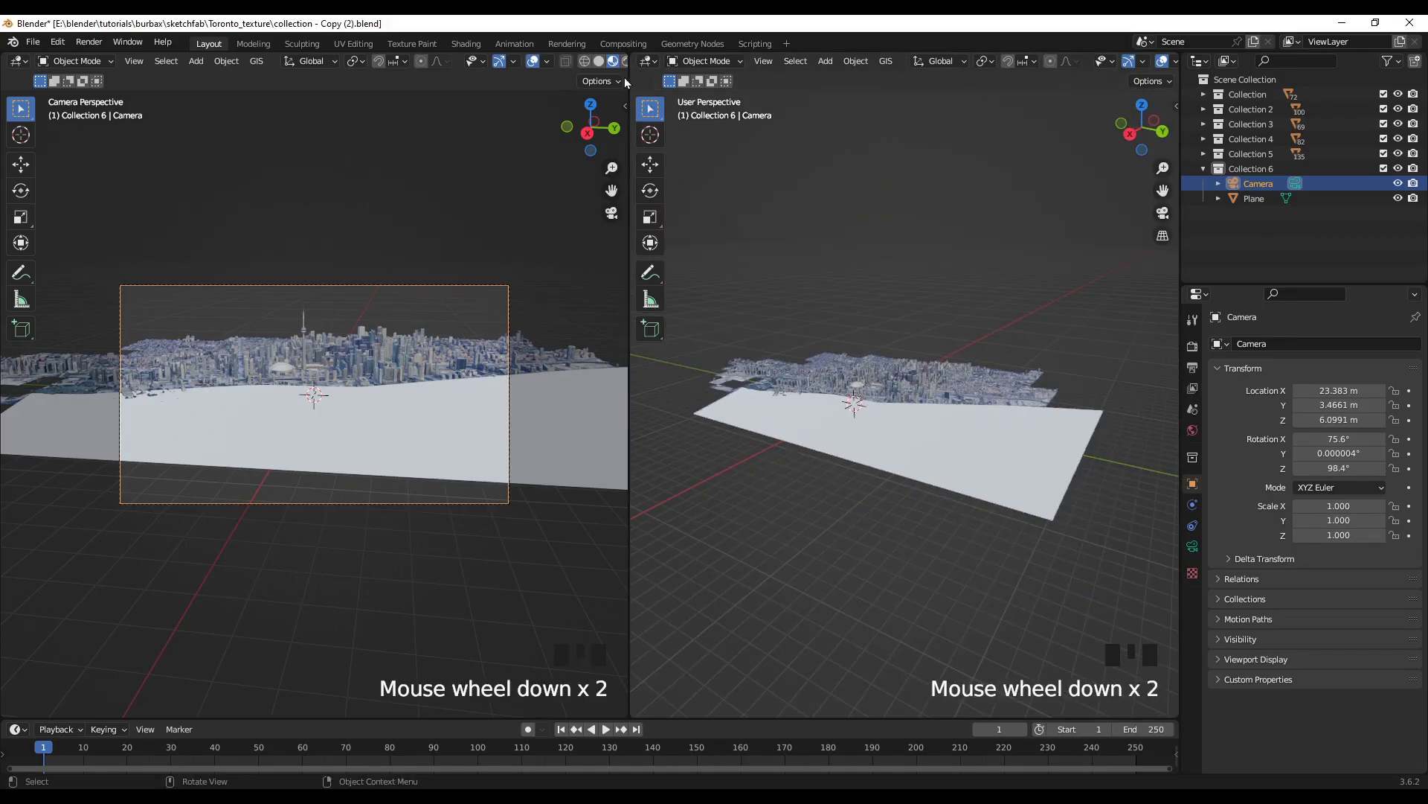
left_click(627, 66)
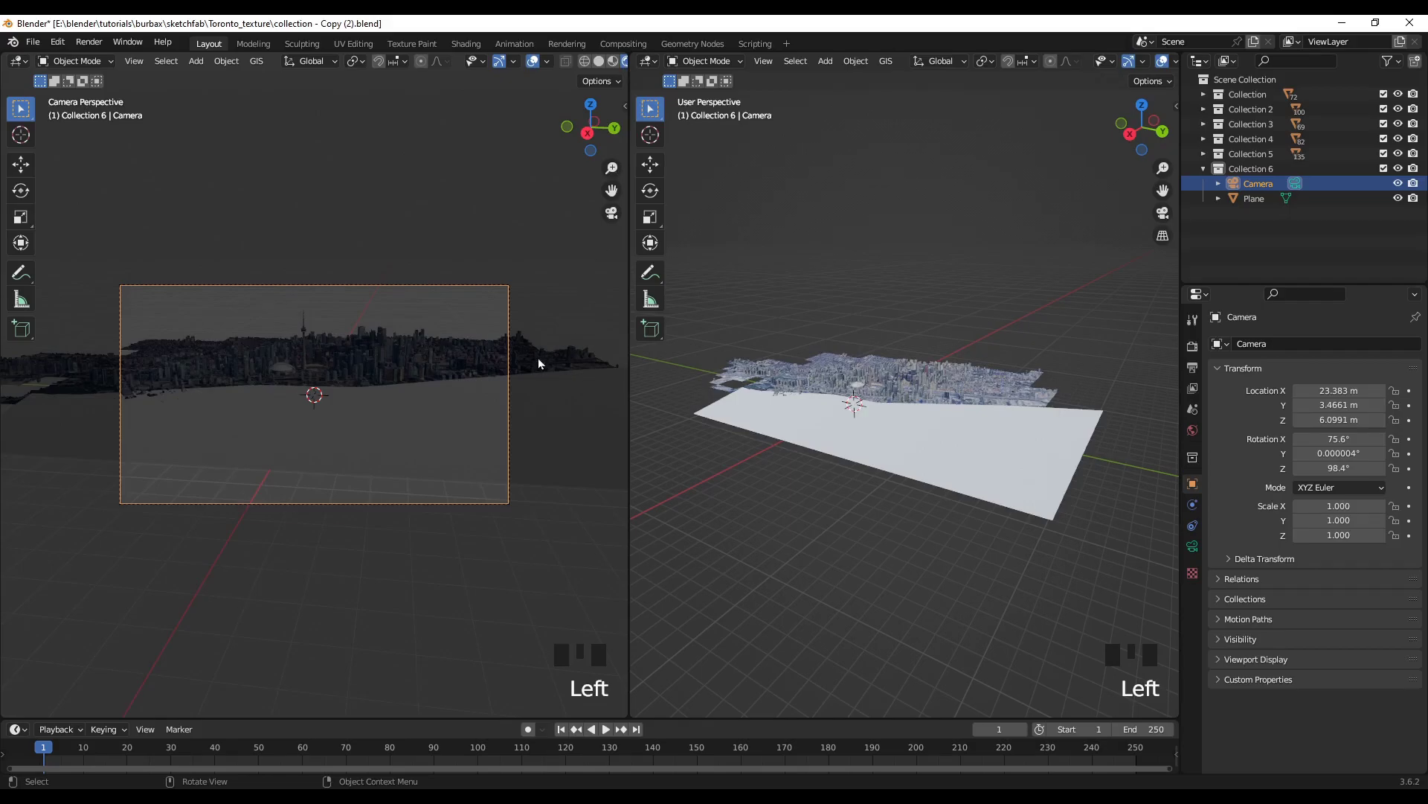
scroll("up", 3)
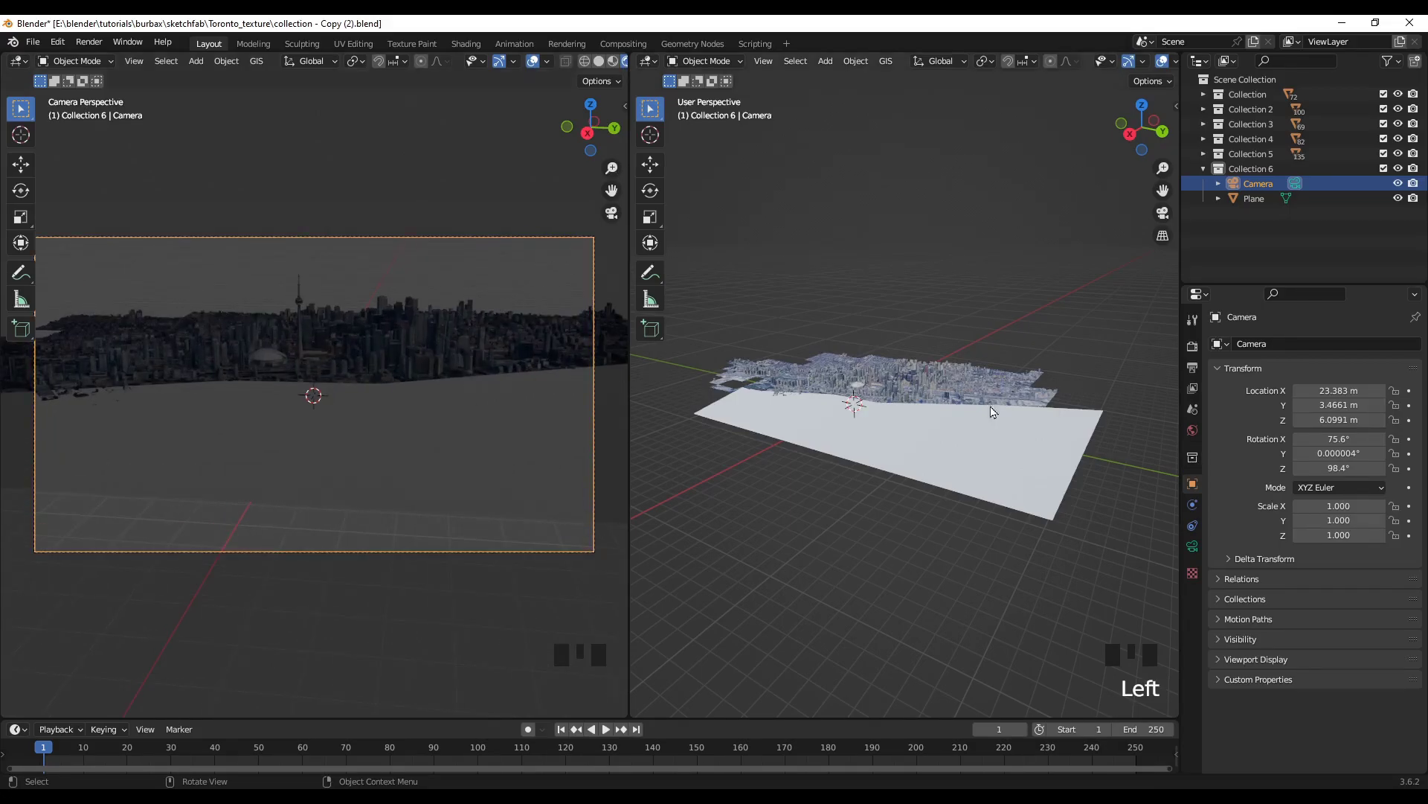
Set the world color to an Environment Texture using industrial_sunset_02_4k.exr
left_click(1195, 440)
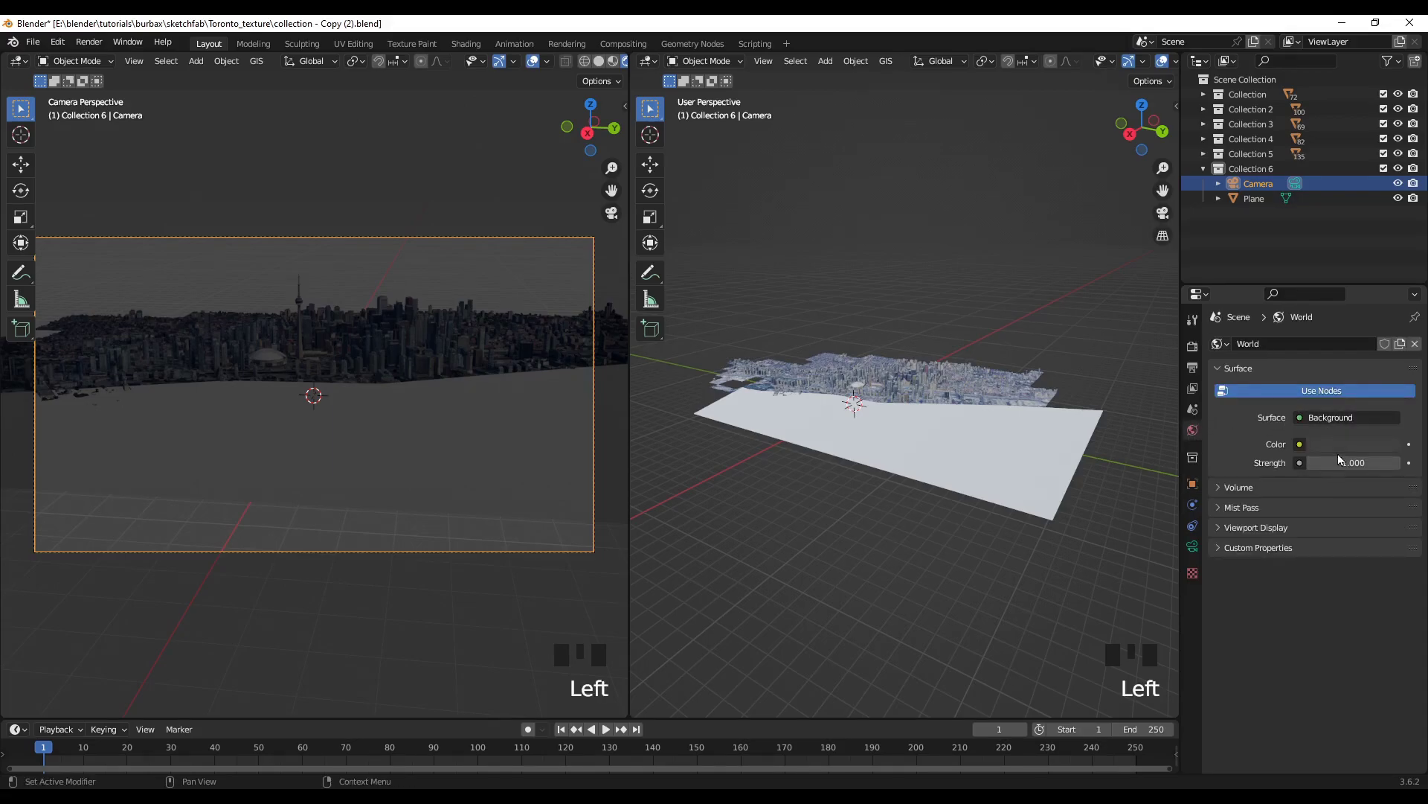
left_click_drag(1304, 455, 593, 318)
left_click_drag(952, 606, 1036, 494)
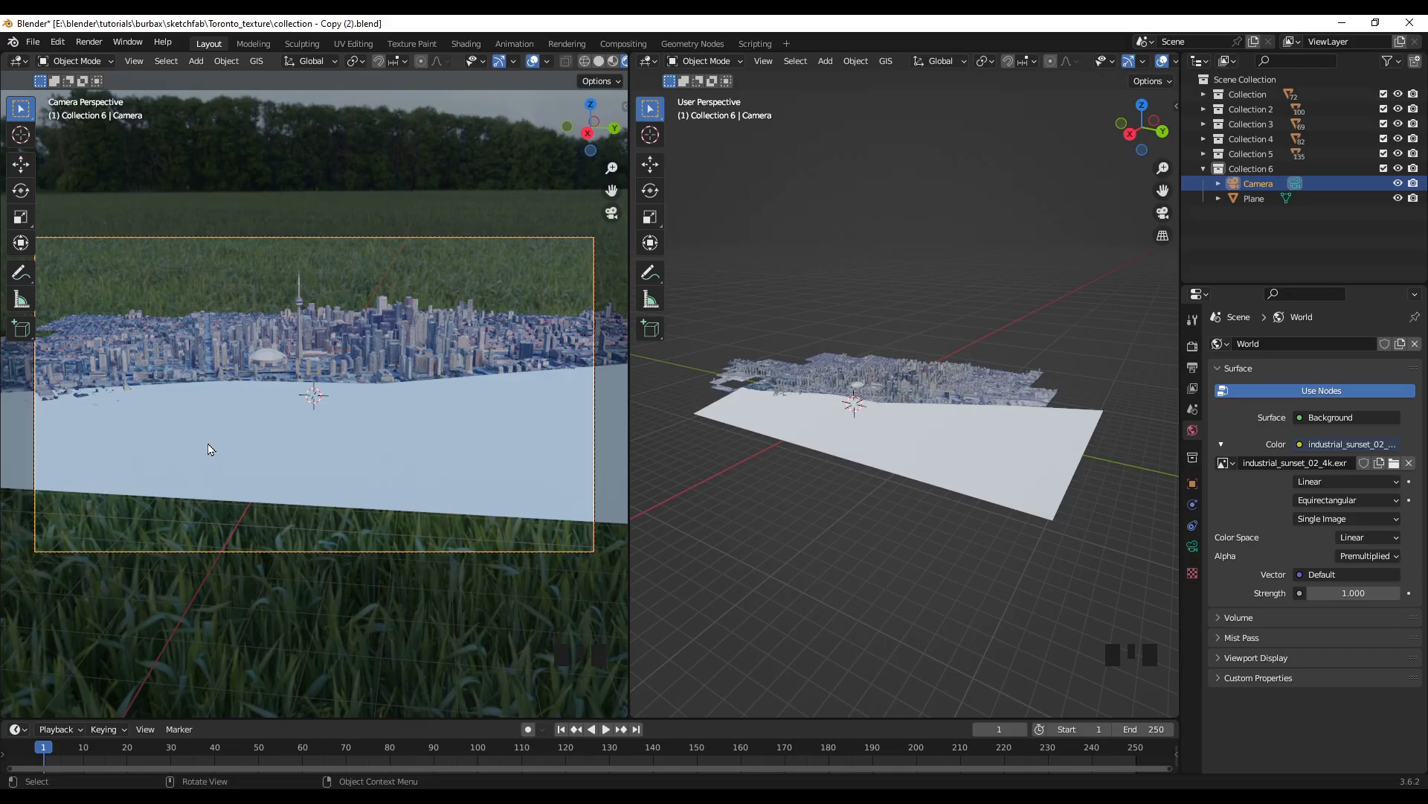
scroll("up", 3)
Navigate the overview viewport out to locate the camera in the scene
scroll("down", 3)
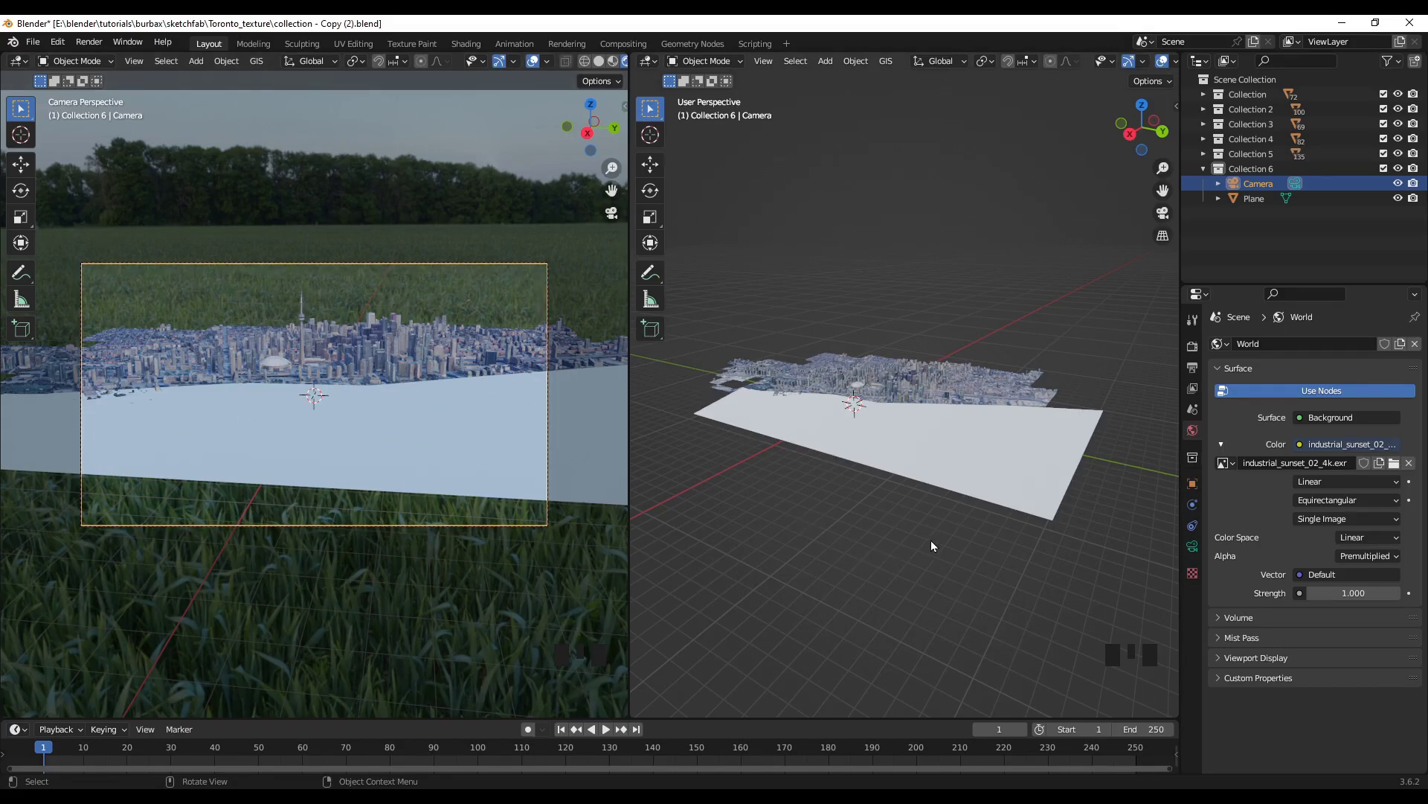
scroll("up", 3)
scroll("down", 3)
left_click_drag(937, 566, 857, 569)
scroll("down", 3)
left_click_drag(746, 463, 768, 463)
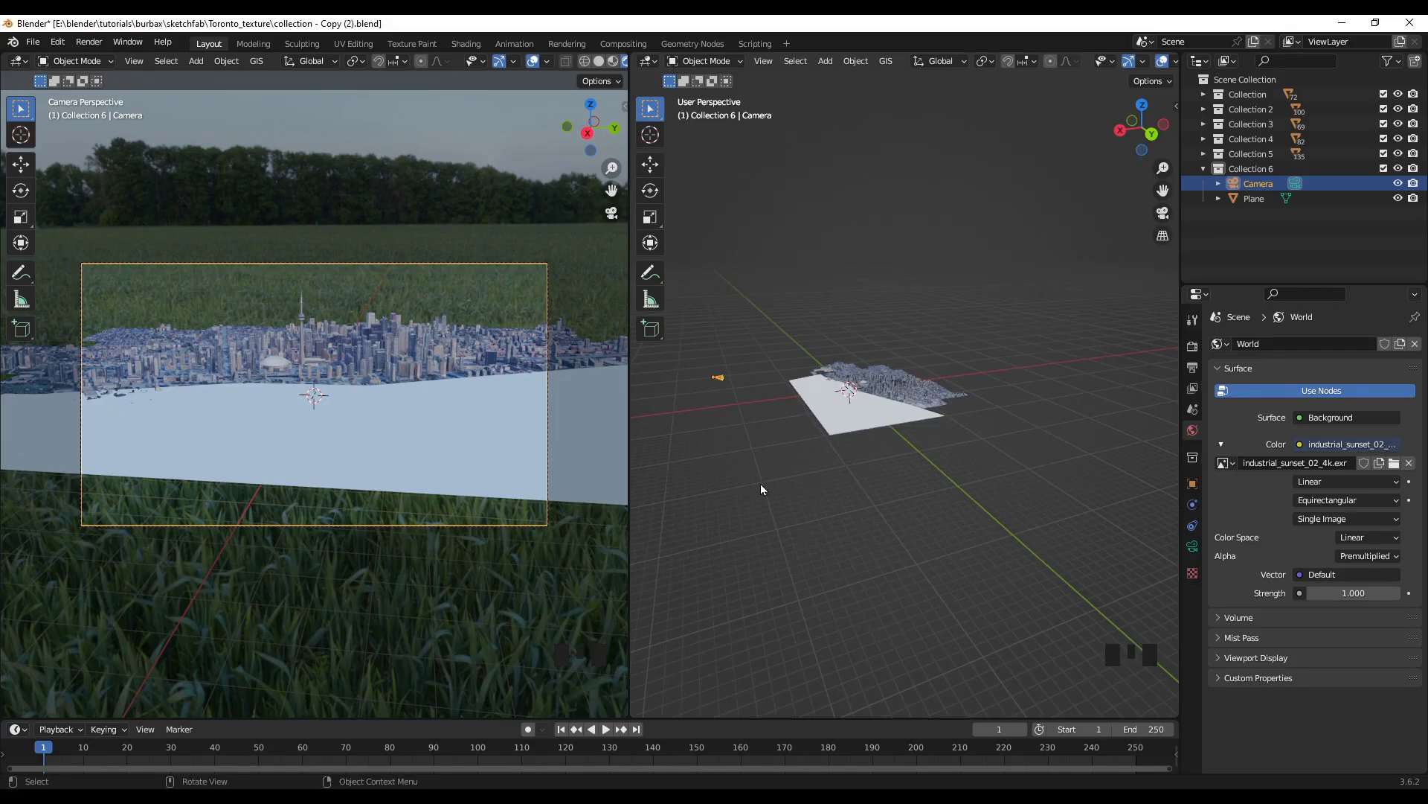
Move the camera shot in close so the CN Tower and dome fill the frame
left_click_drag(778, 528, 917, 474)
scroll("up", 3)
scroll("up", 3)
left_click_drag(902, 411, 898, 462)
Snap the camera to the view, then pull it back along its axis and lower it
key("ctrl+alt+KP_0")
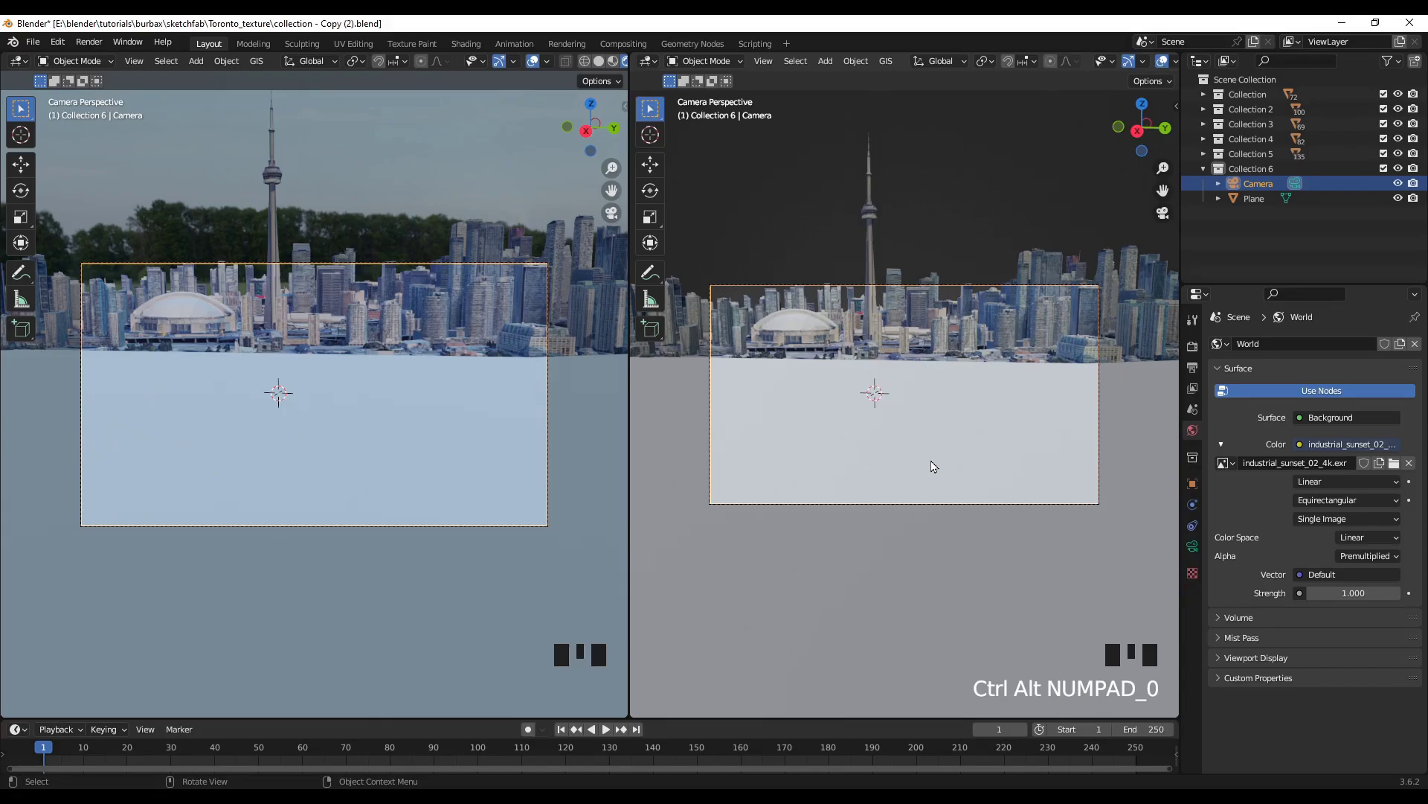
key("g")
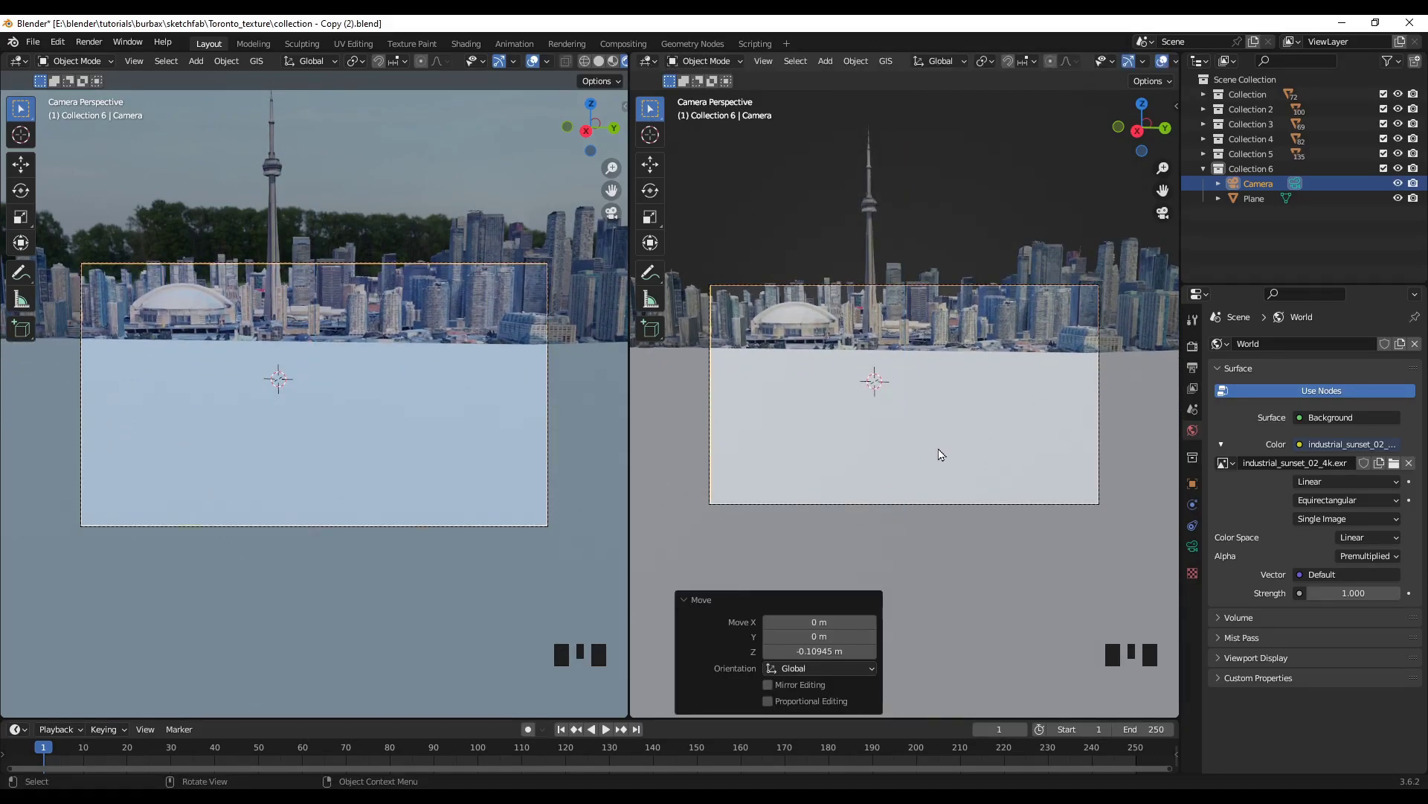
key("g")
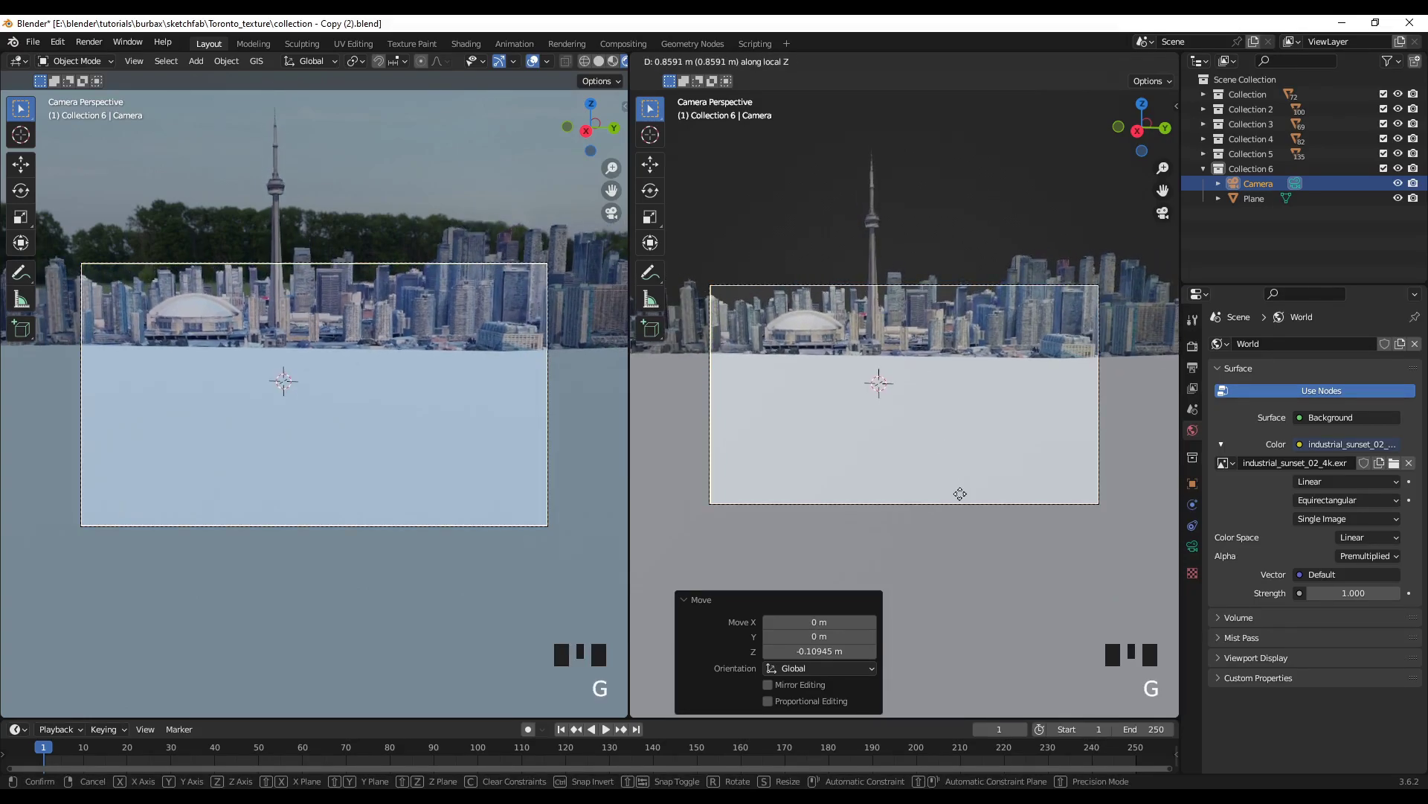
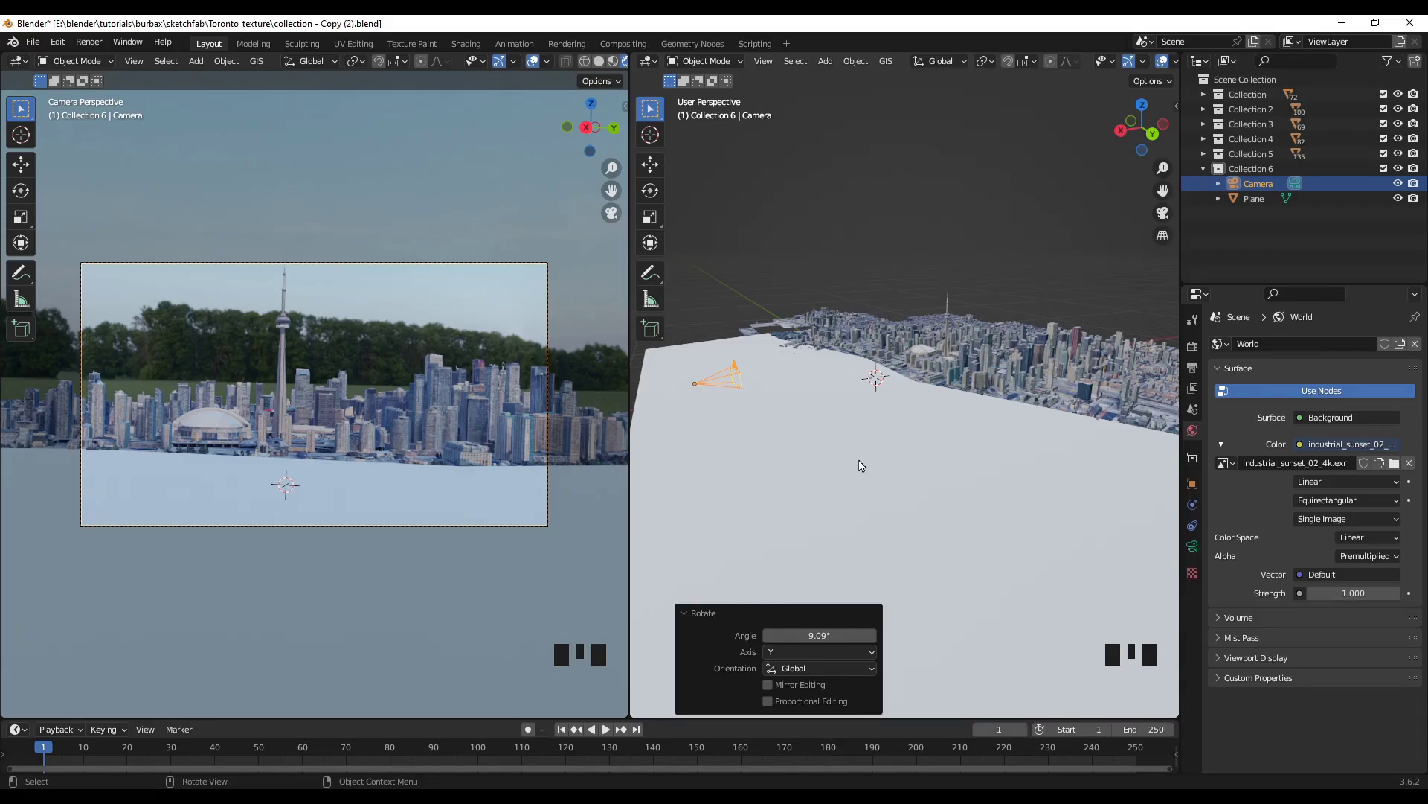
Lower the camera along Z and tilt it around Y to frame the skyline above the water
key("g")
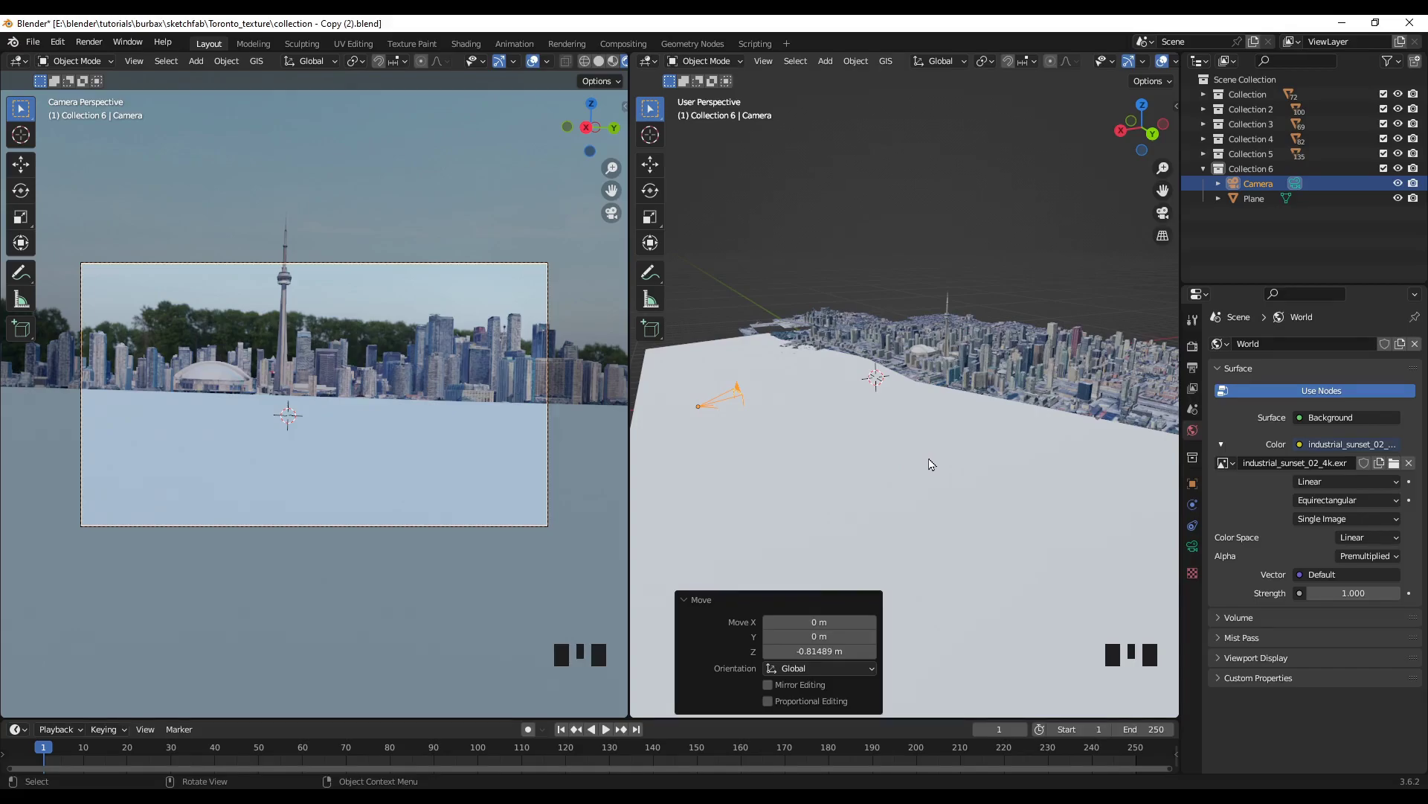
key("r")
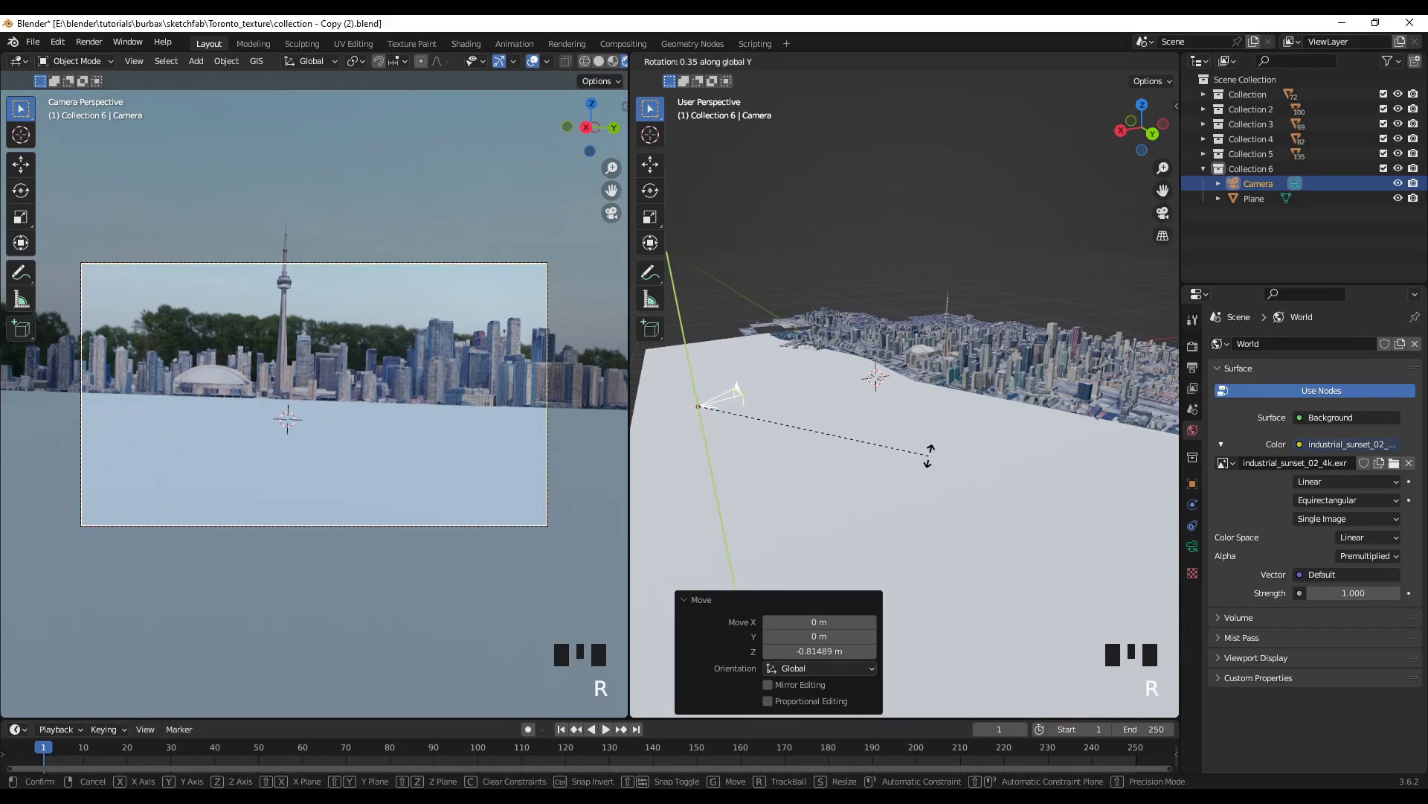
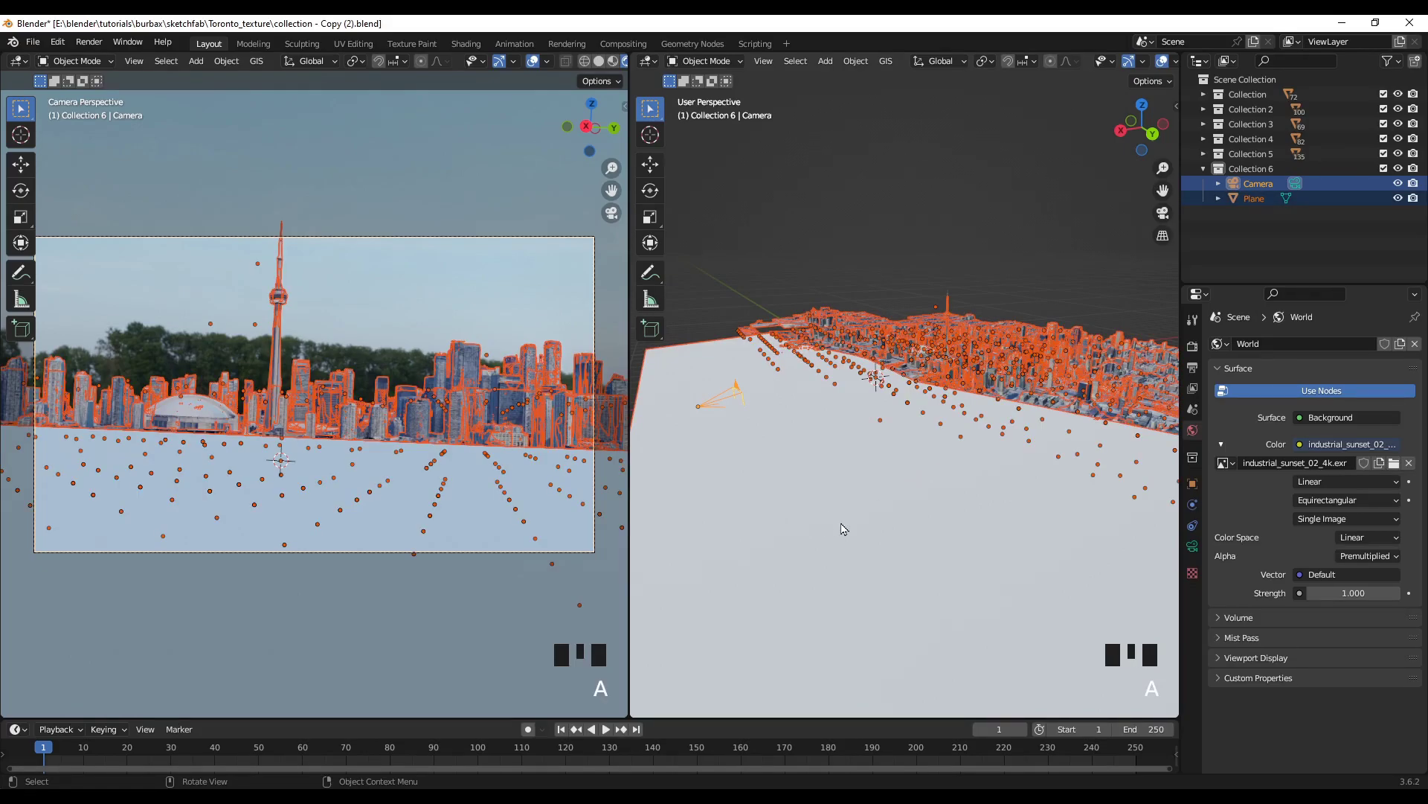
Rotate the selected city collections around Z so the skyline faces the camera differently
key("r")
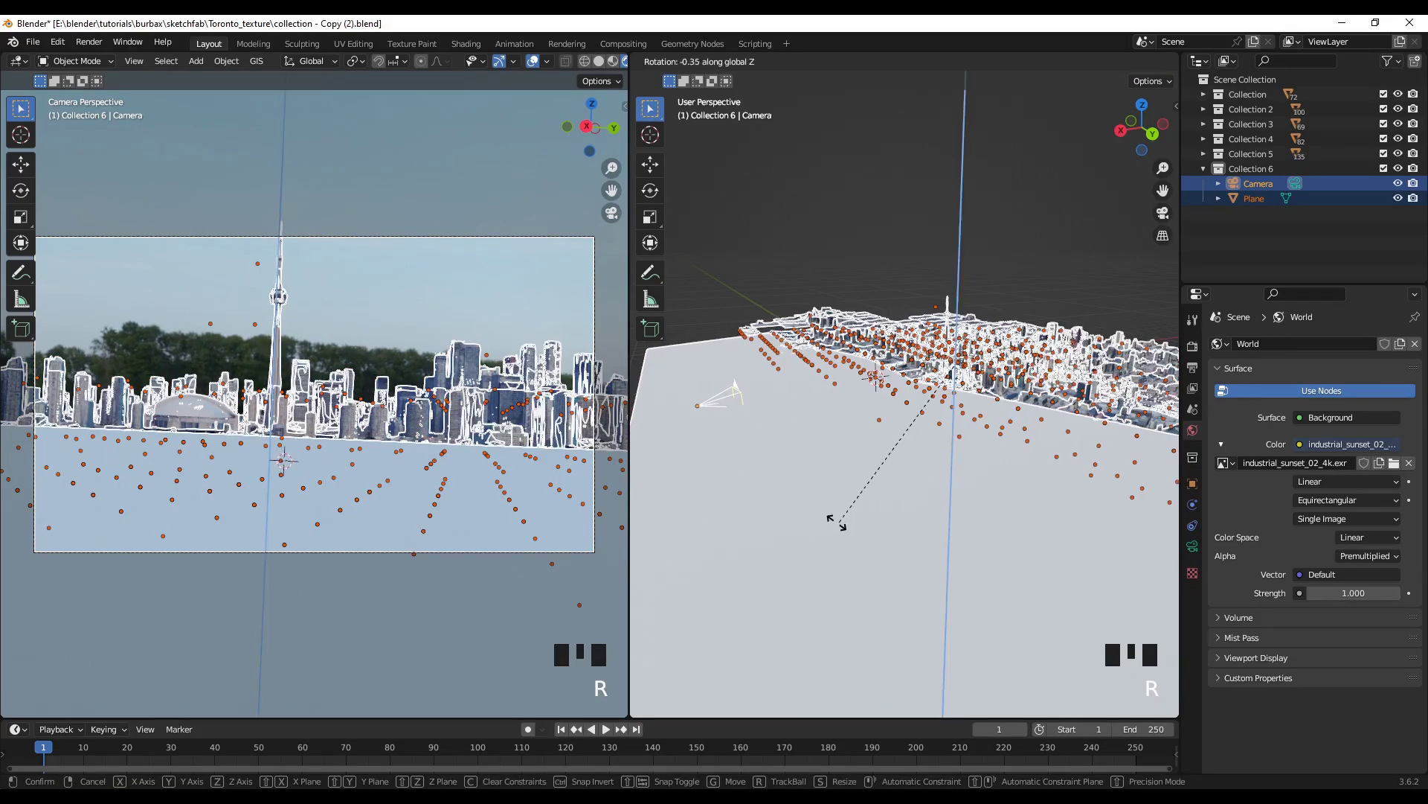
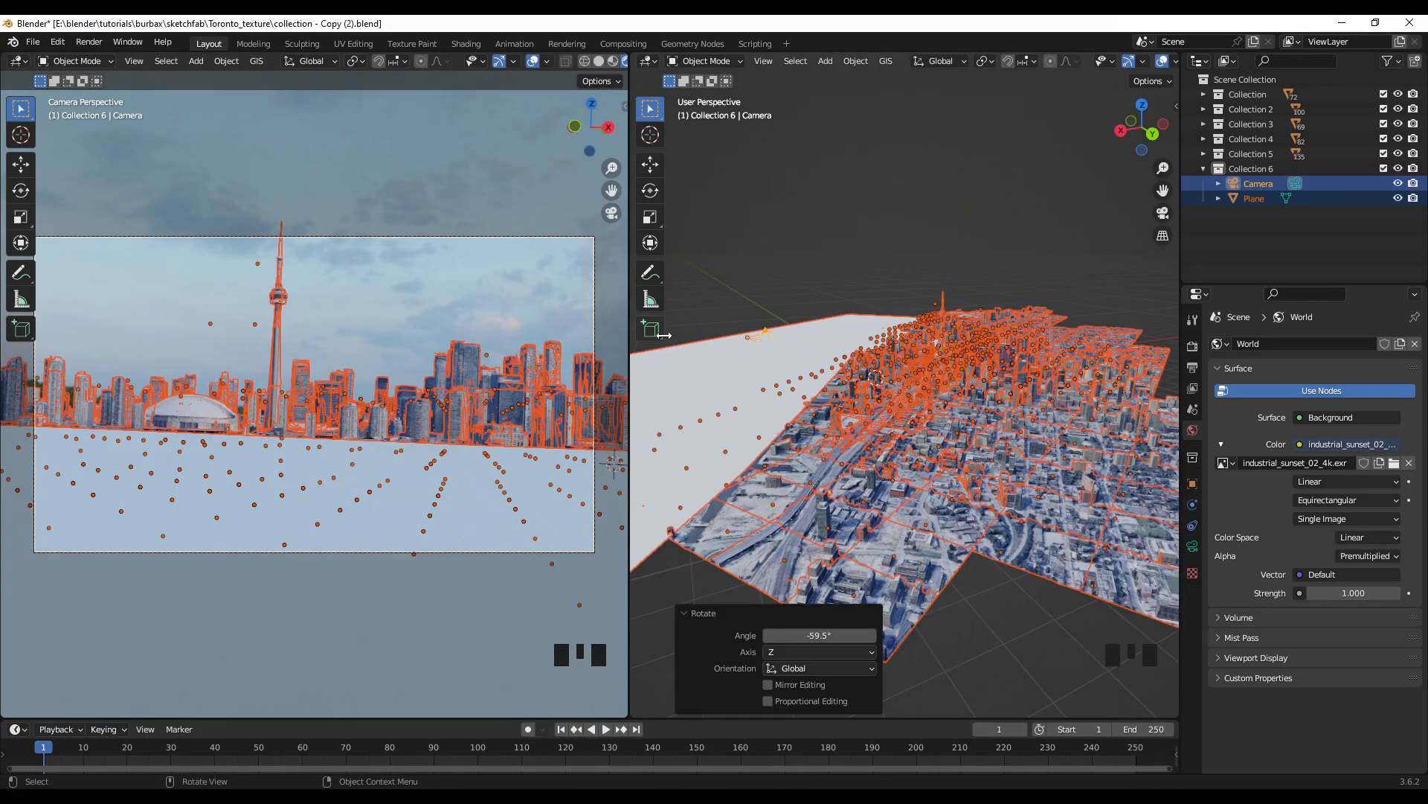
left_click_drag(816, 254, 836, 230)
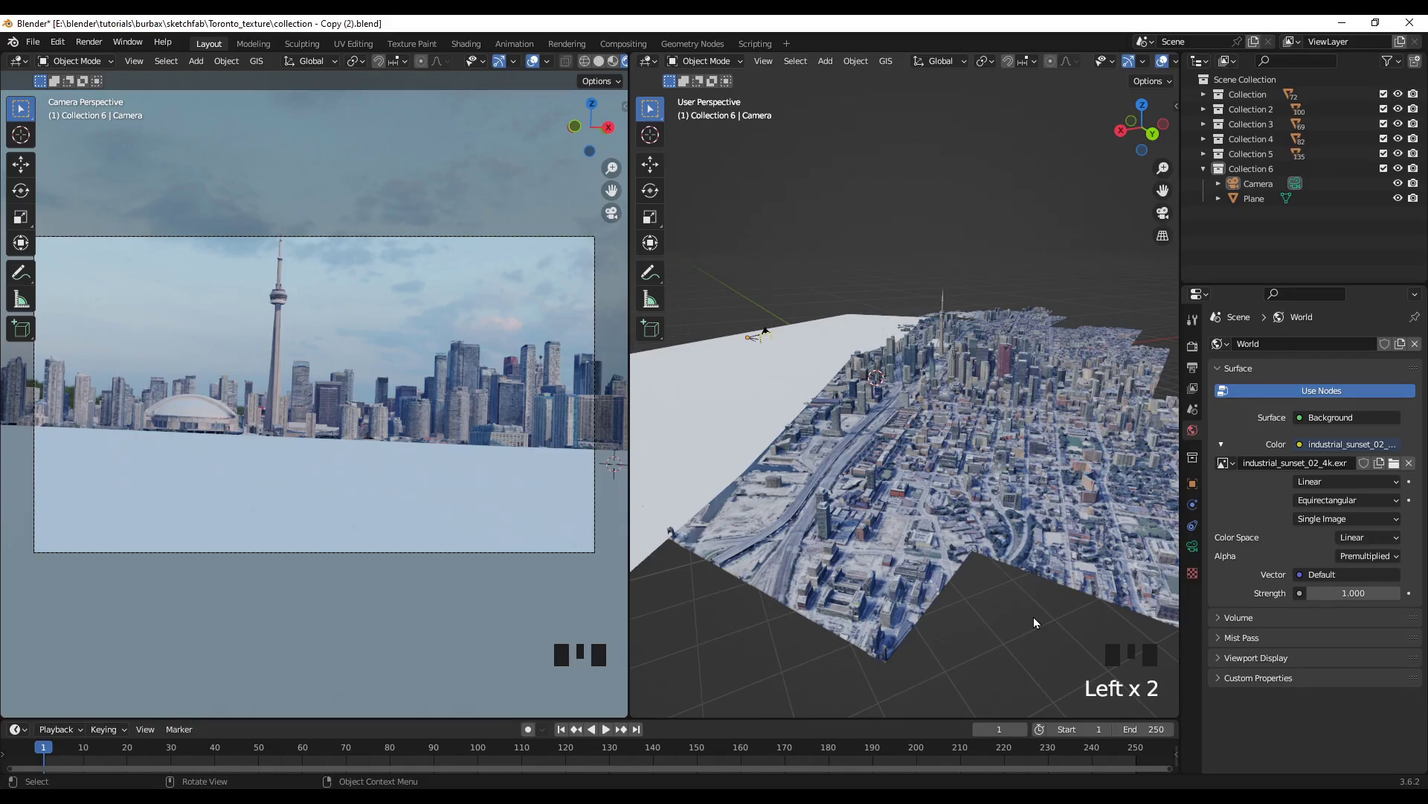
Navigate the overview to the waterfront and select the water plane
left_click_drag(762, 648, 969, 571)
scroll("up", 3)
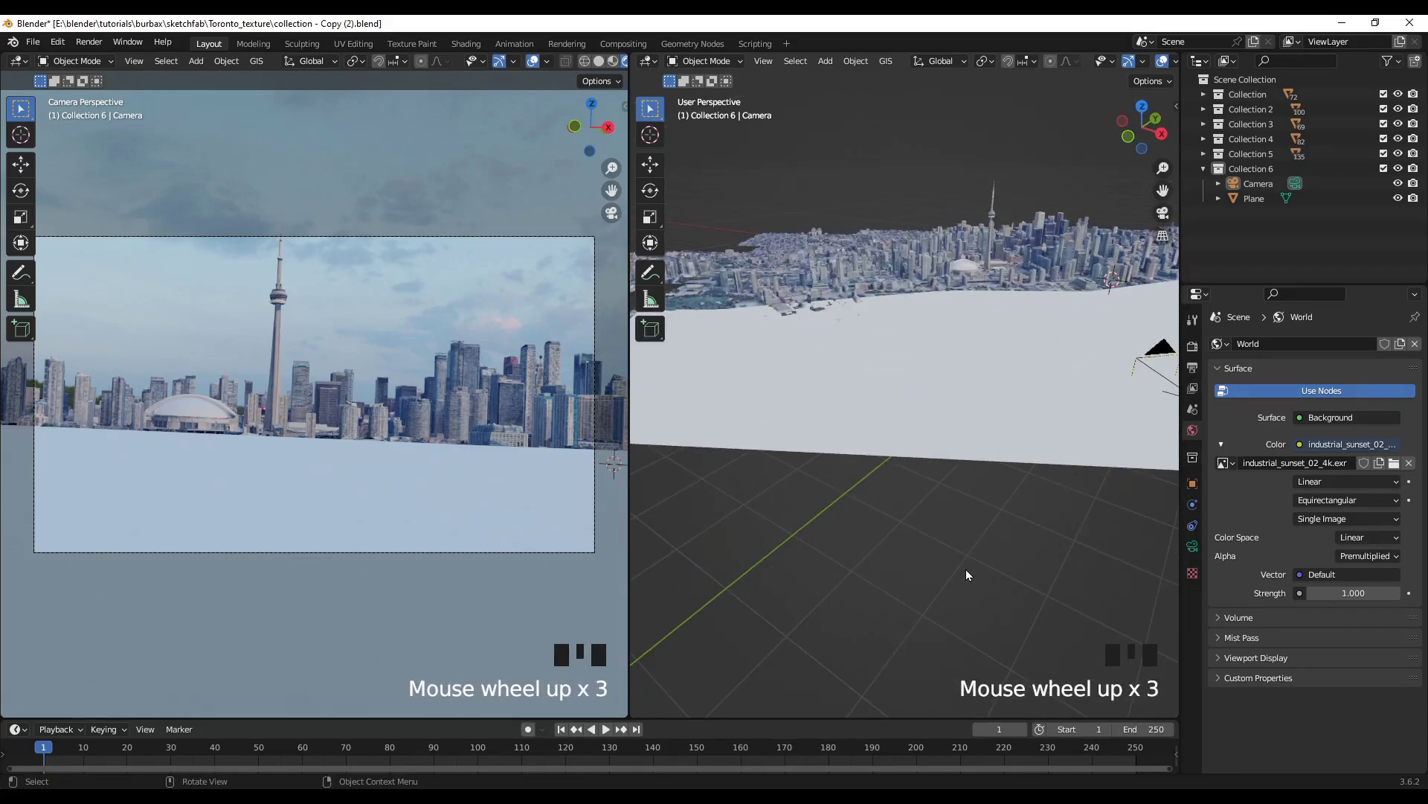
left_click_drag(971, 569, 986, 554)
scroll("down", 3)
left_click_drag(952, 538, 985, 390)
left_click(986, 391)
Give the plane a material with a very dark blue base colour (HSV 0.619, 0.939, 0.020)
left_click(1196, 613)
left_click_drag(1297, 412, 1342, 562)
left_click(1335, 563)
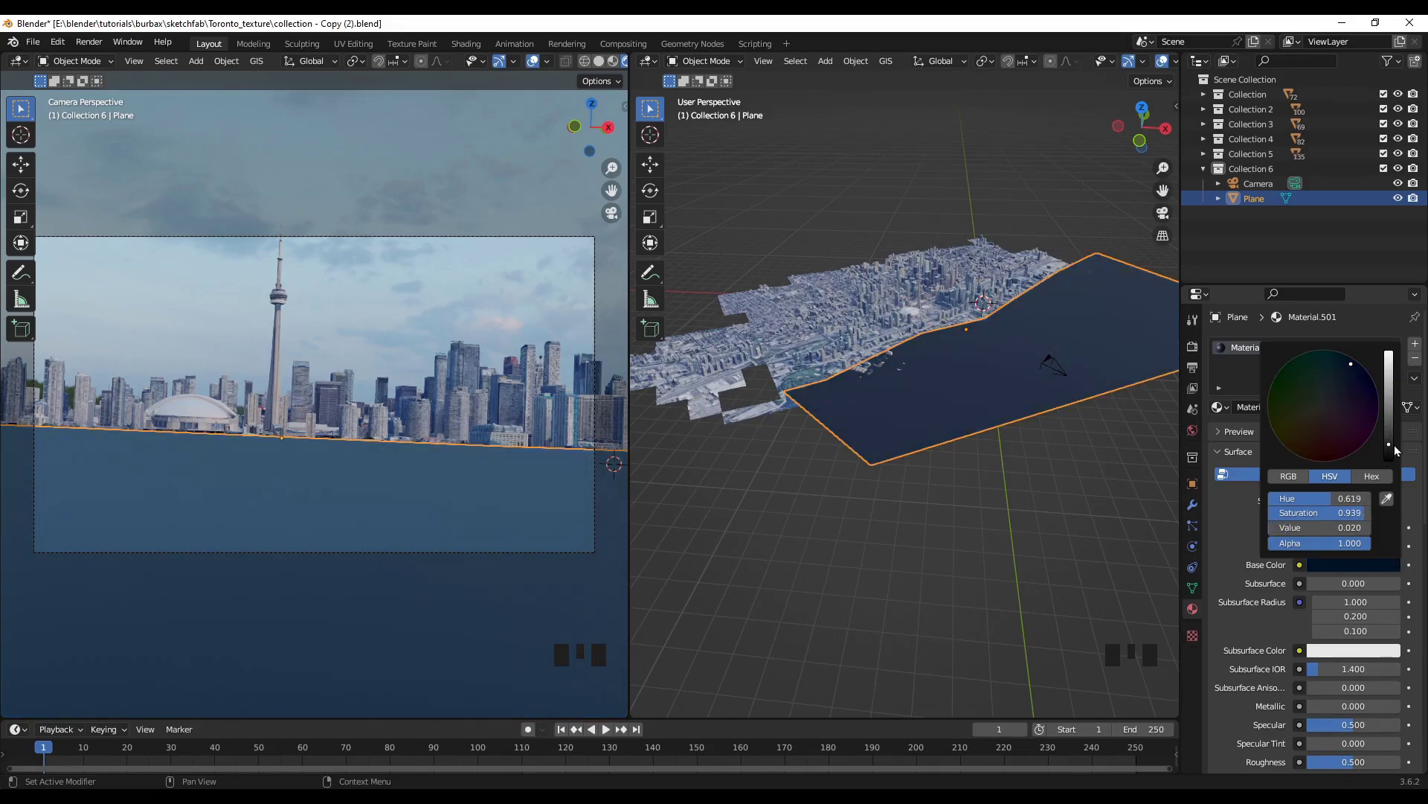
left_click(901, 526)
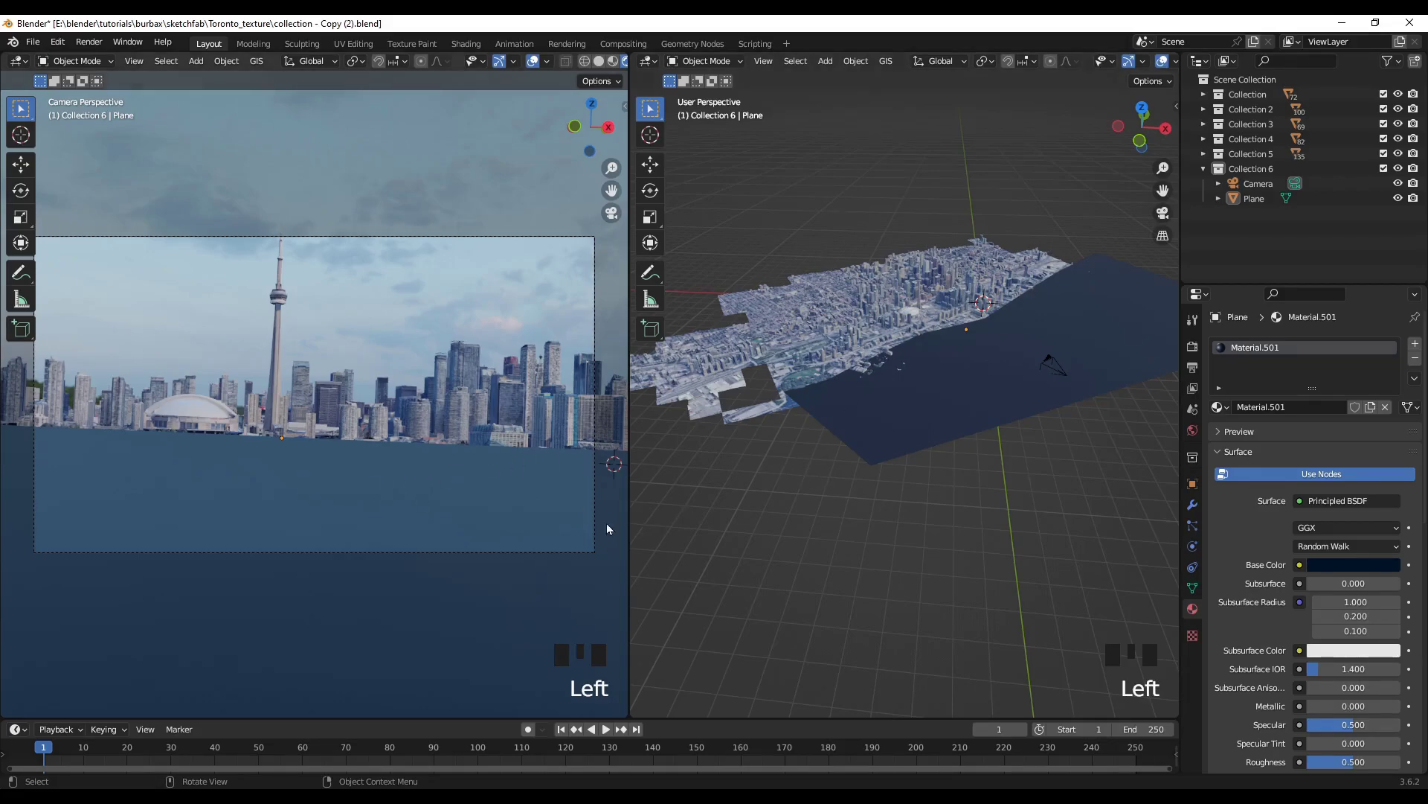
scroll("up", 3)
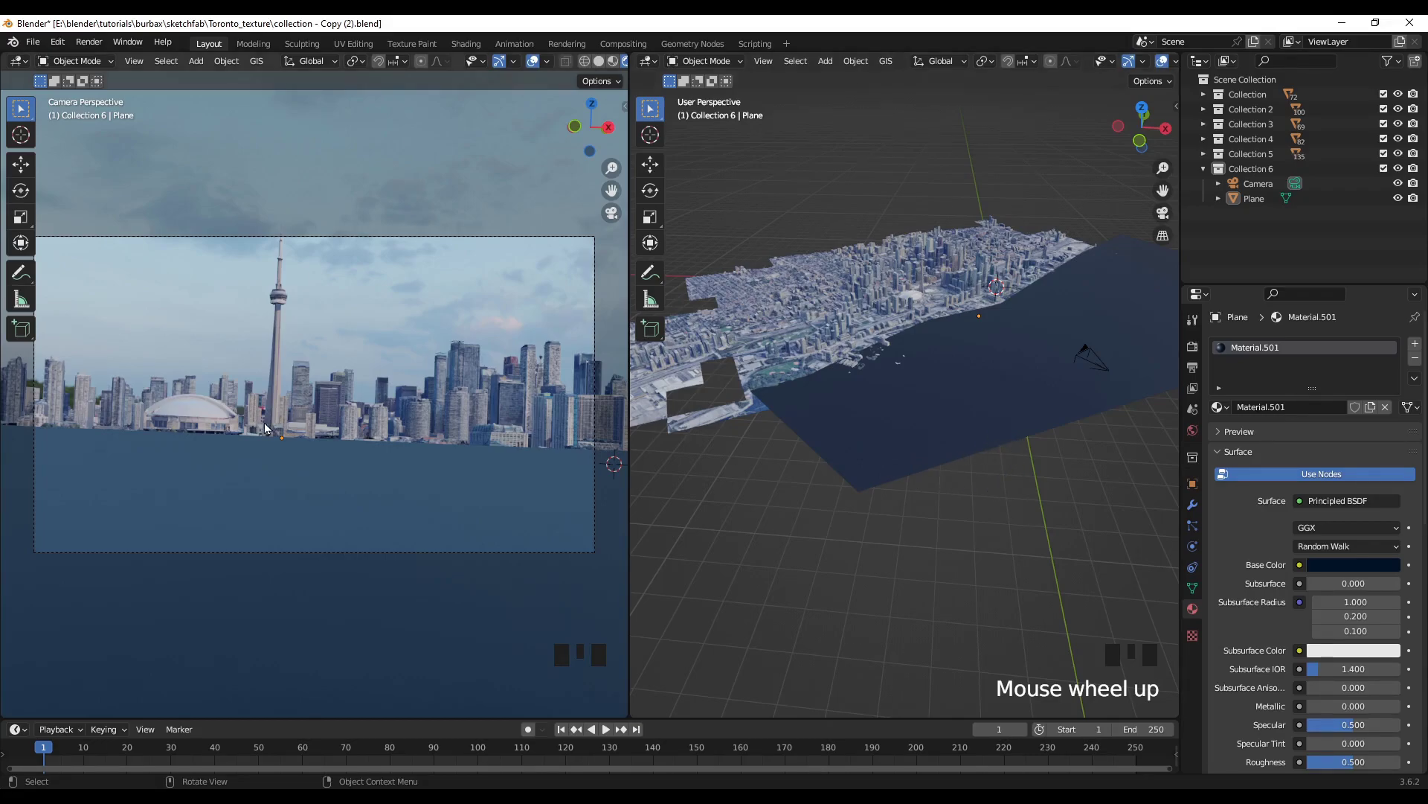
Add a Sun light to Collection 6 and move it into place above the city in top view
left_click_drag(913, 532, 1247, 169)
left_click(1247, 169)
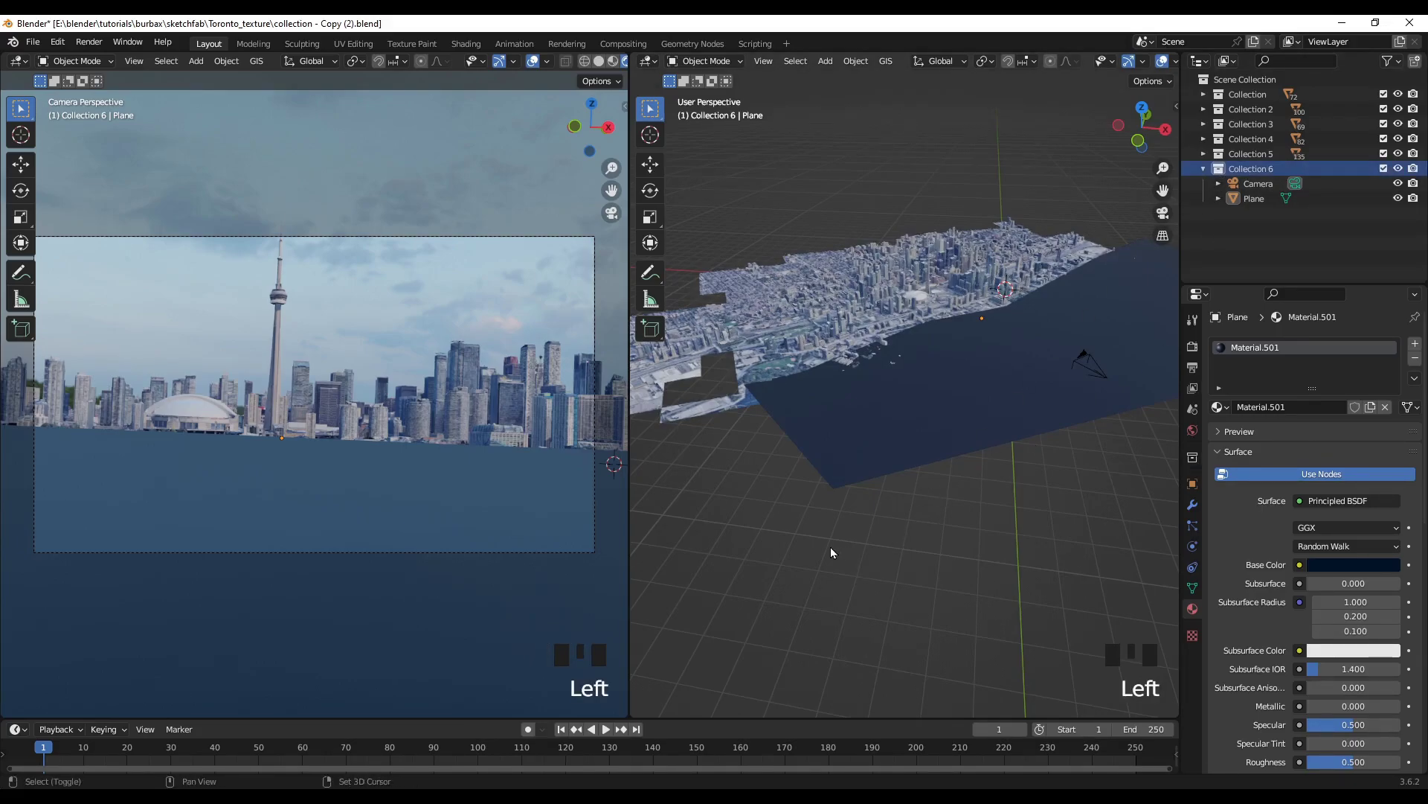
key("shift+a")
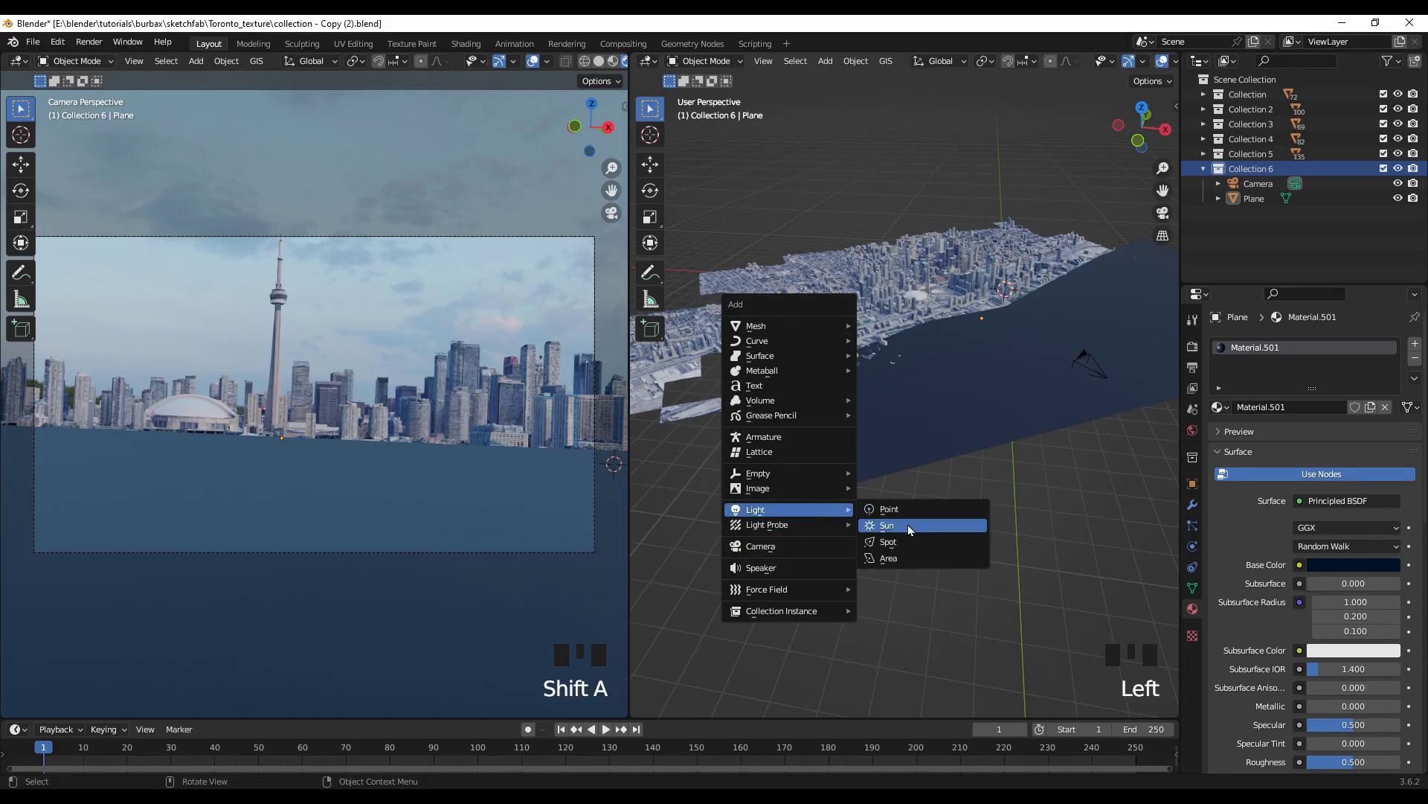
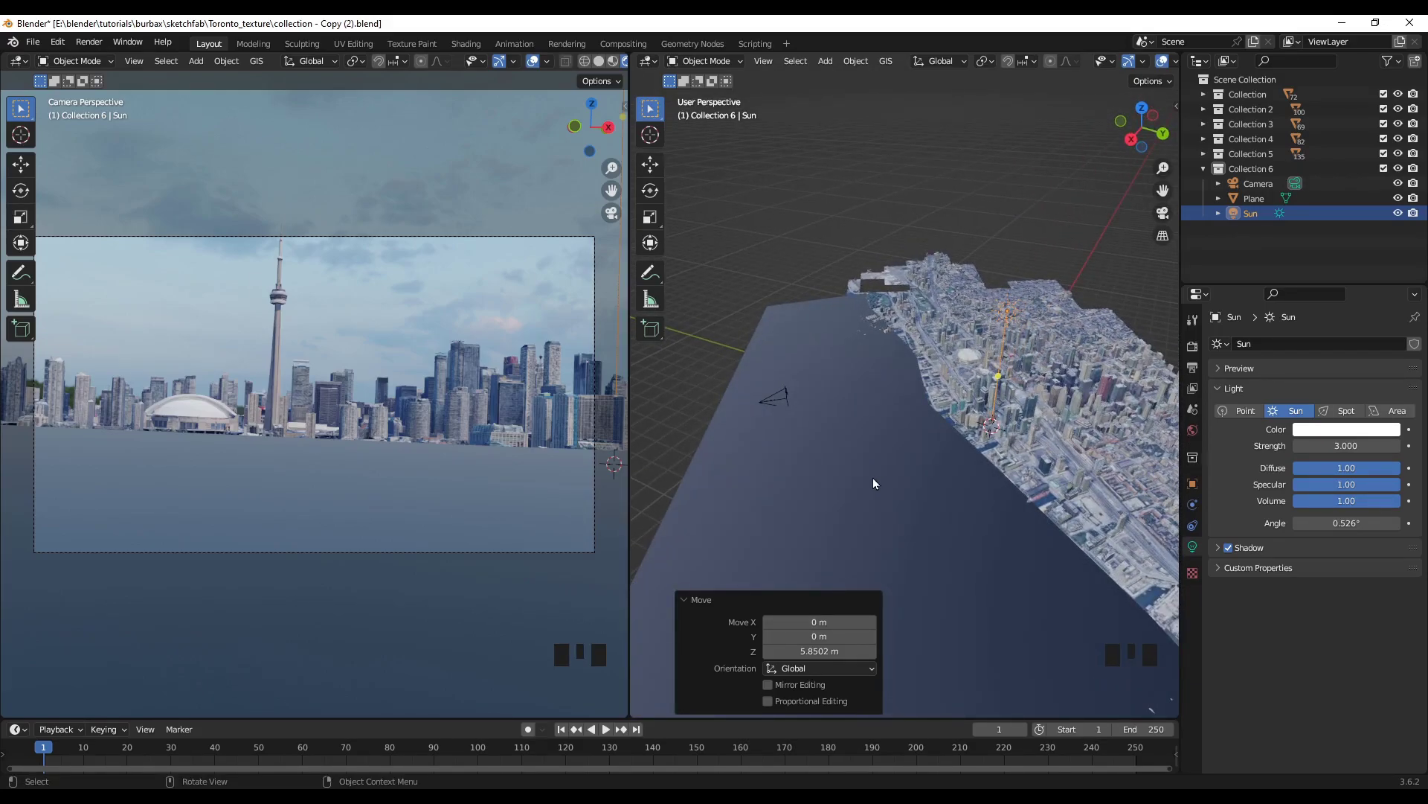
key("KP_7")
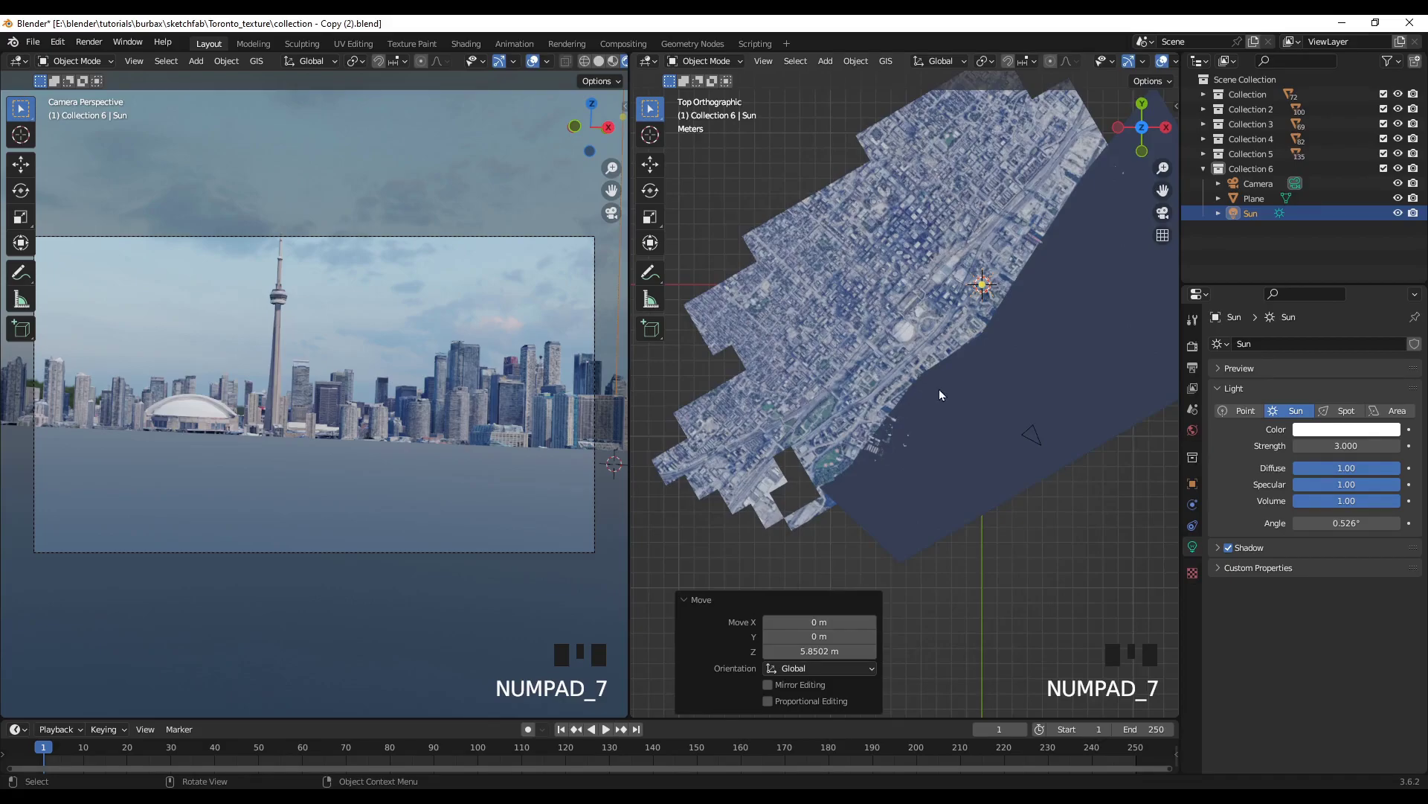
key("g")
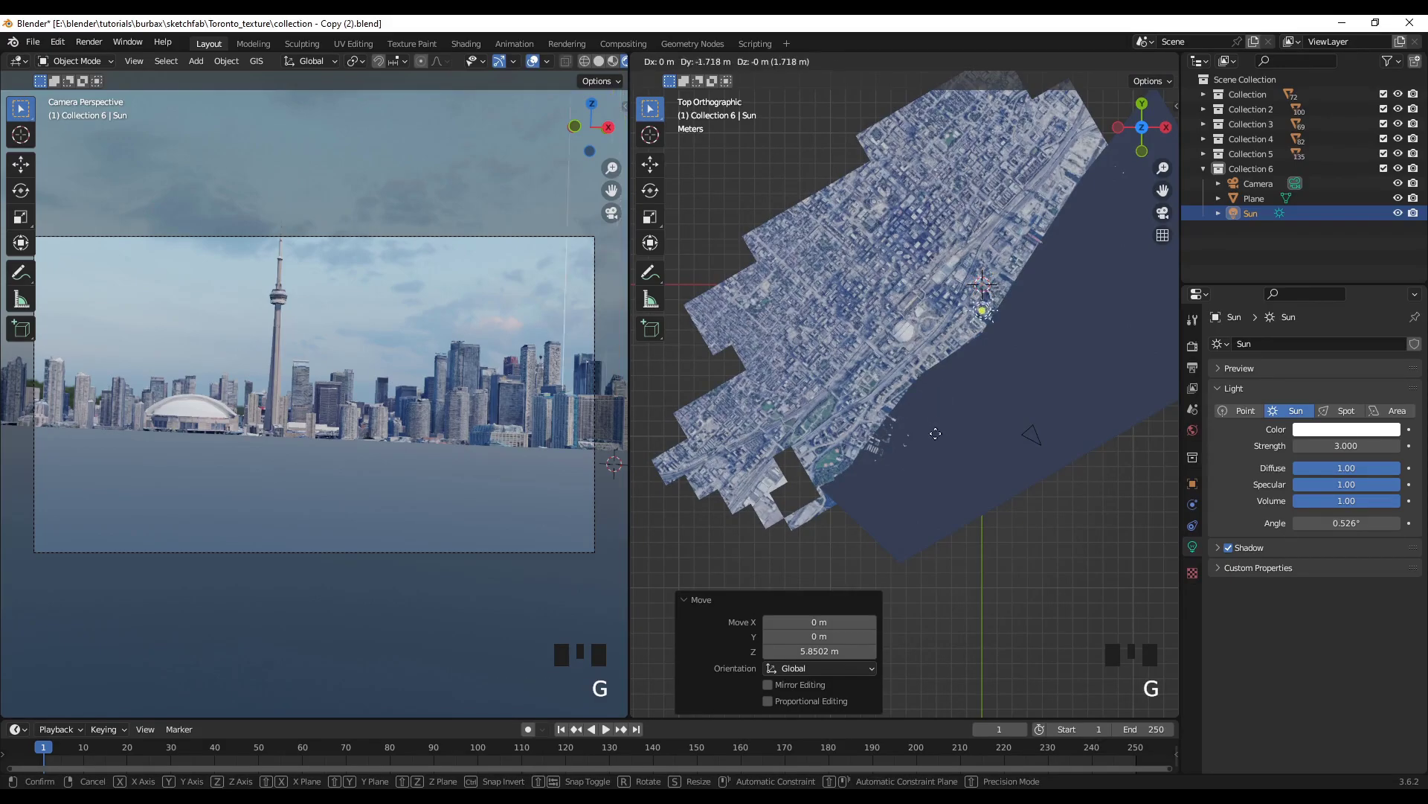
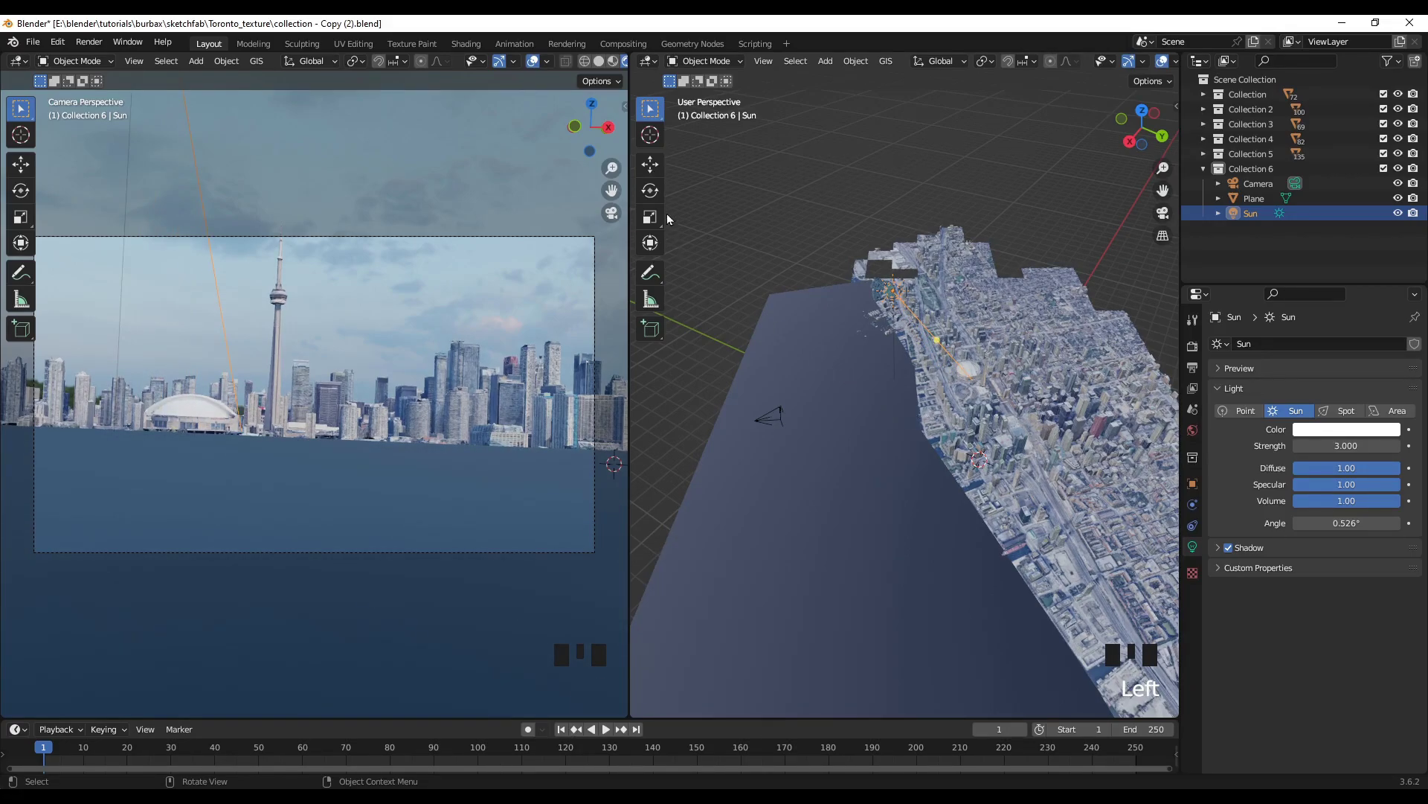
left_click_drag(656, 171, 881, 296)
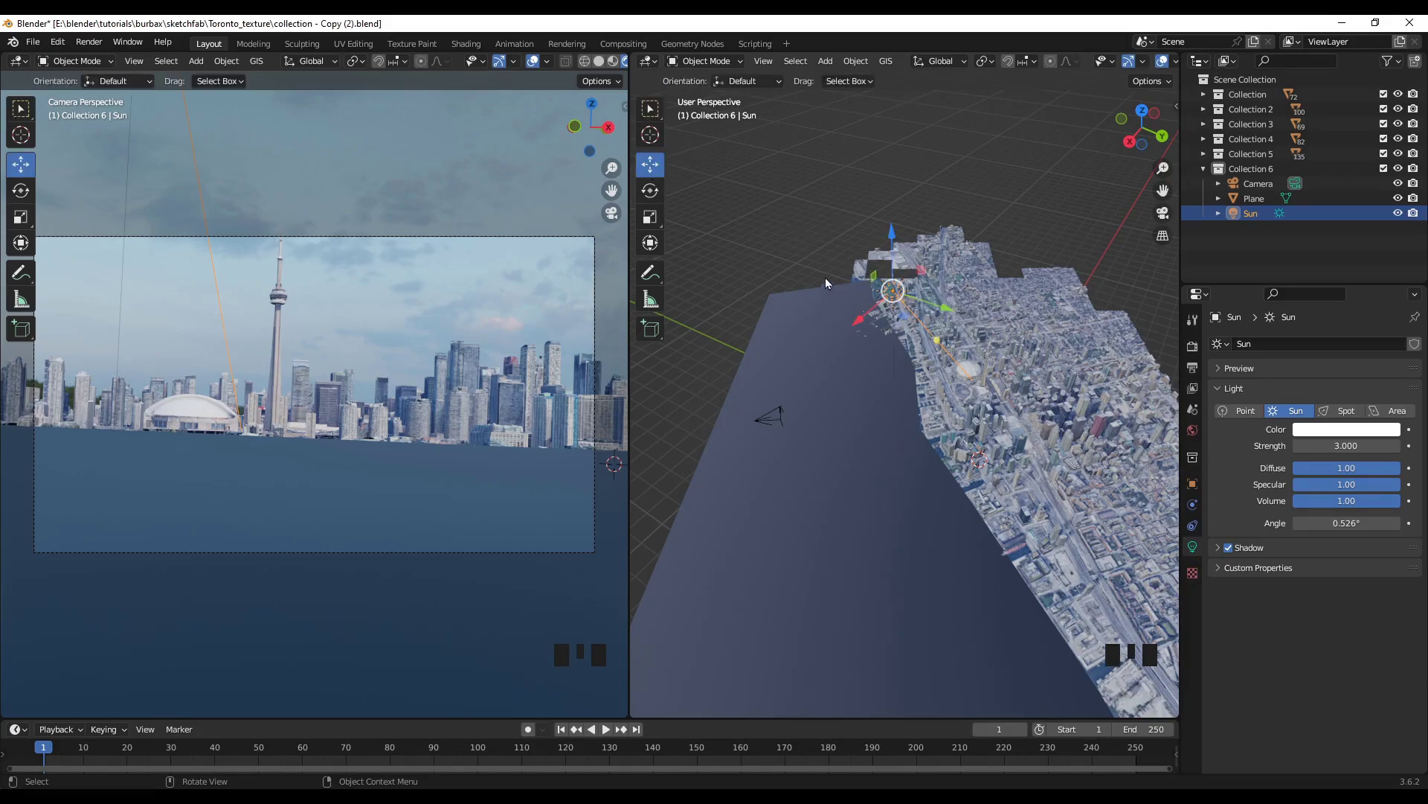
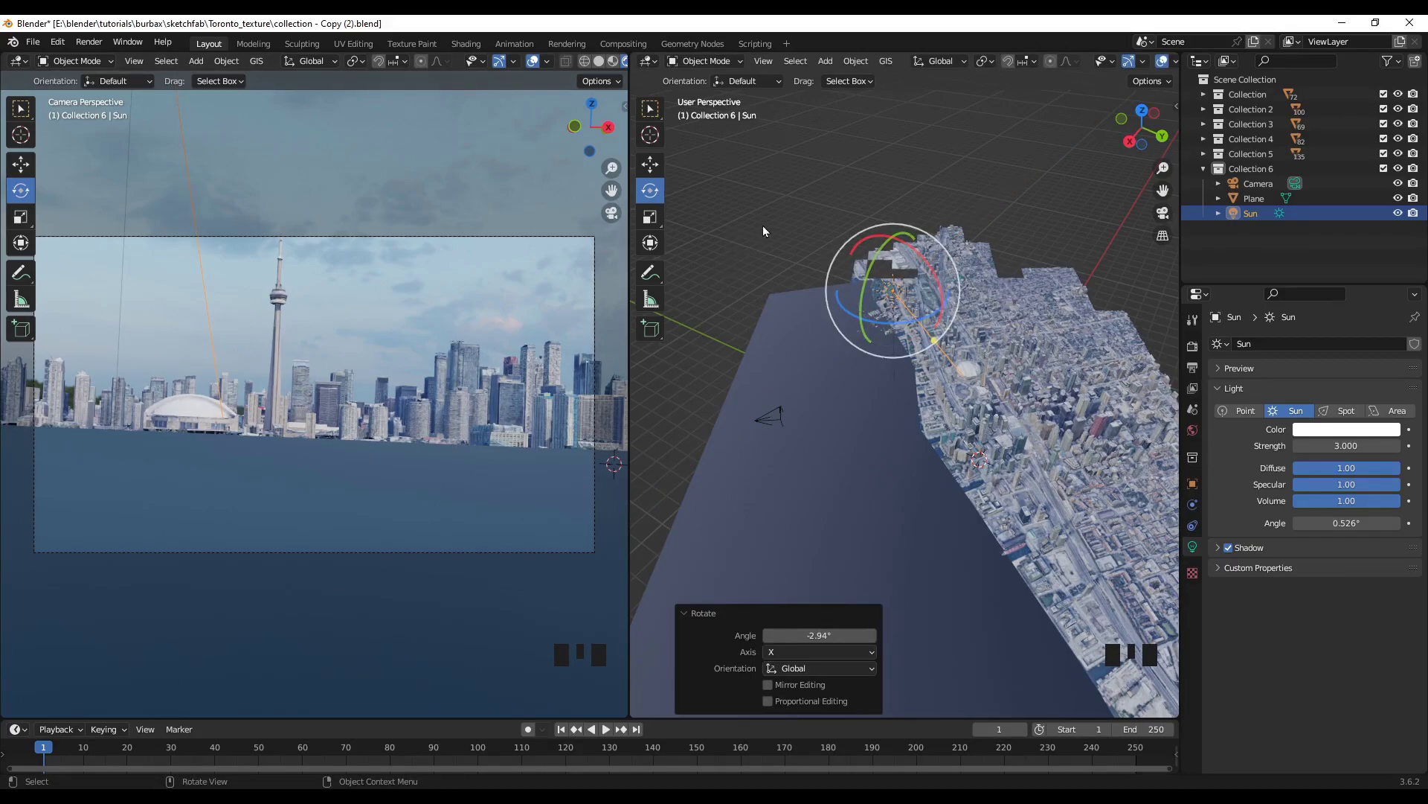
Tilt the sun to angle its rays over the city, then reselect the water plane
left_click_drag(768, 216, 763, 267)
left_click_drag(657, 120, 759, 525)
left_click_drag(759, 525, 940, 417)
left_click(940, 416)
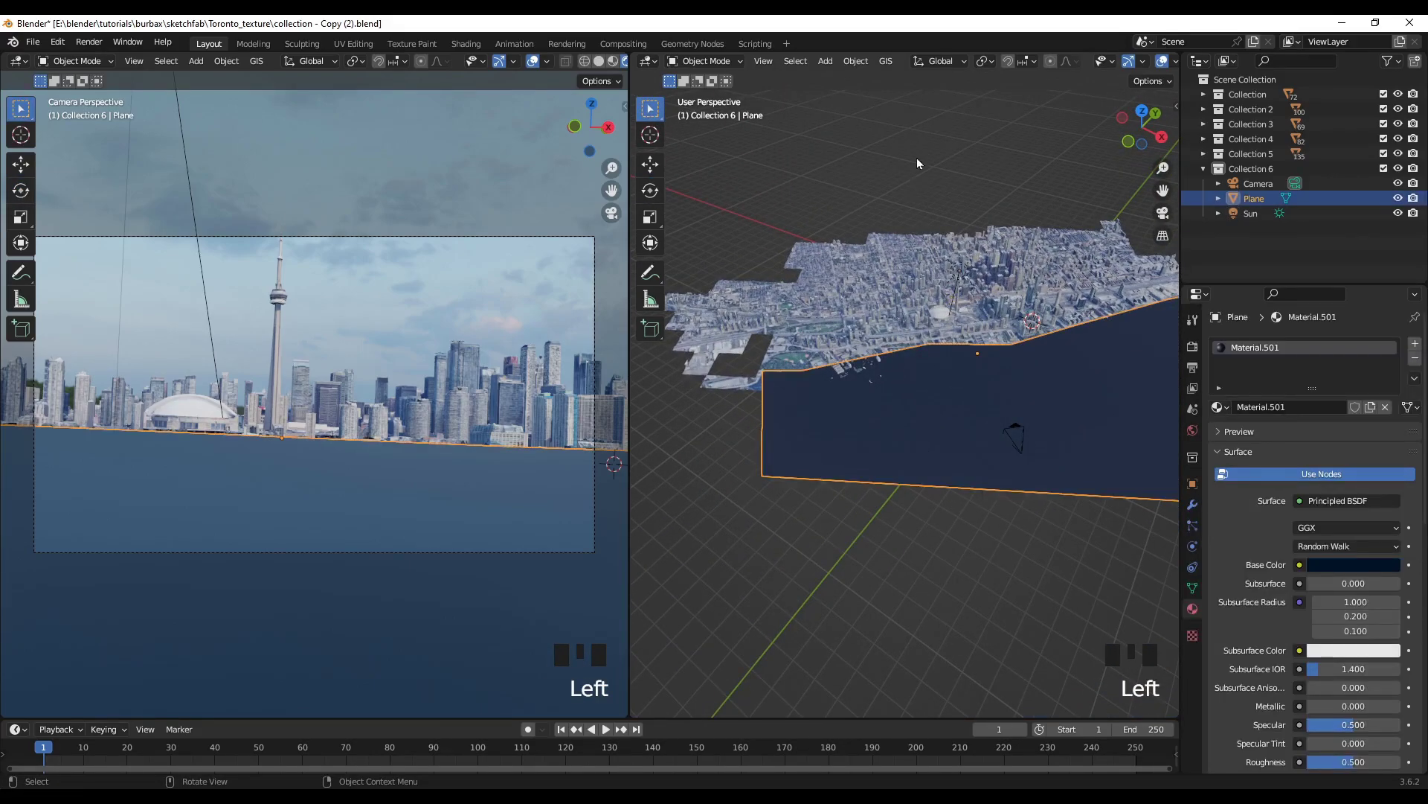
Show the water material's nodes in the Shader Editor and start adding a Texture Coordinate node
left_click_drag(655, 68, 945, 395)
key("n")
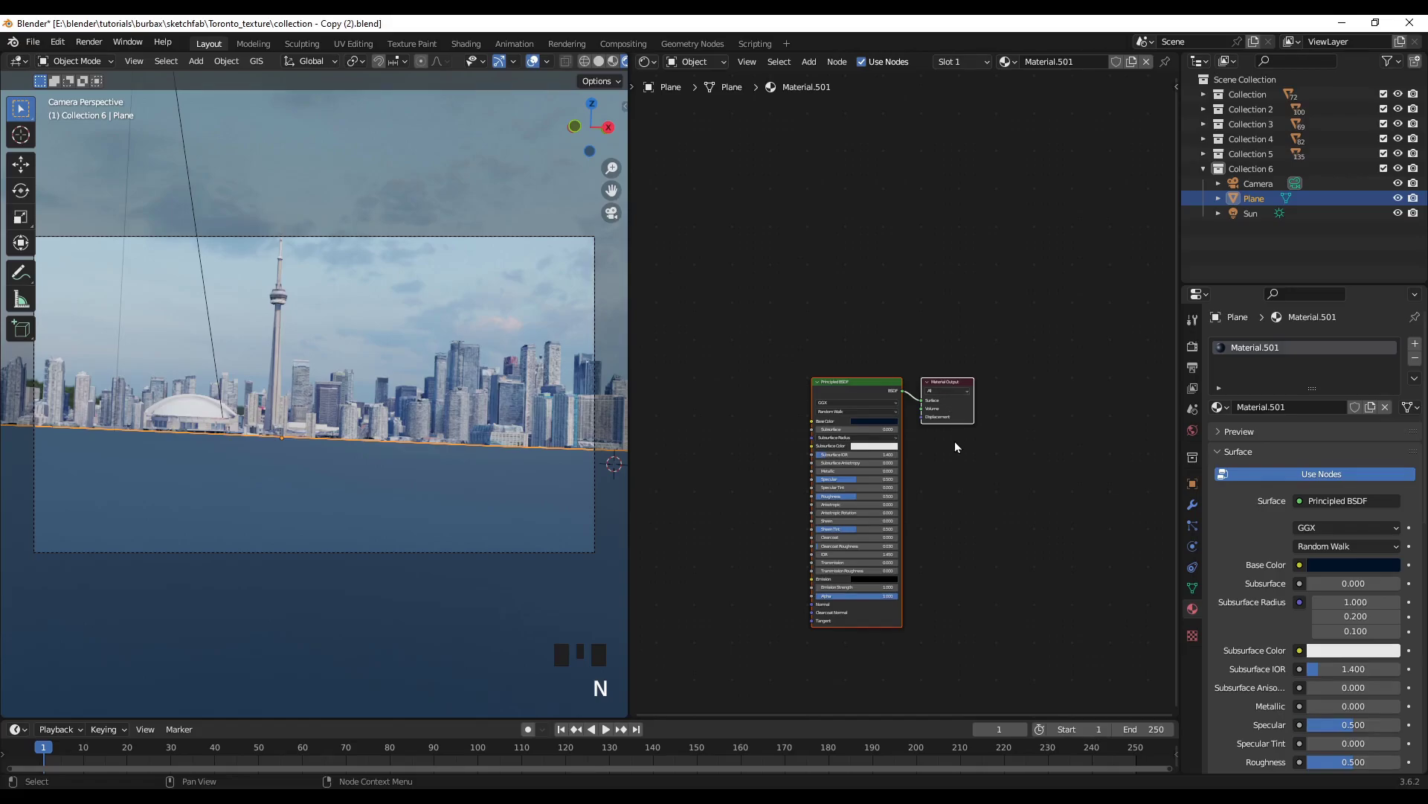
key("g")
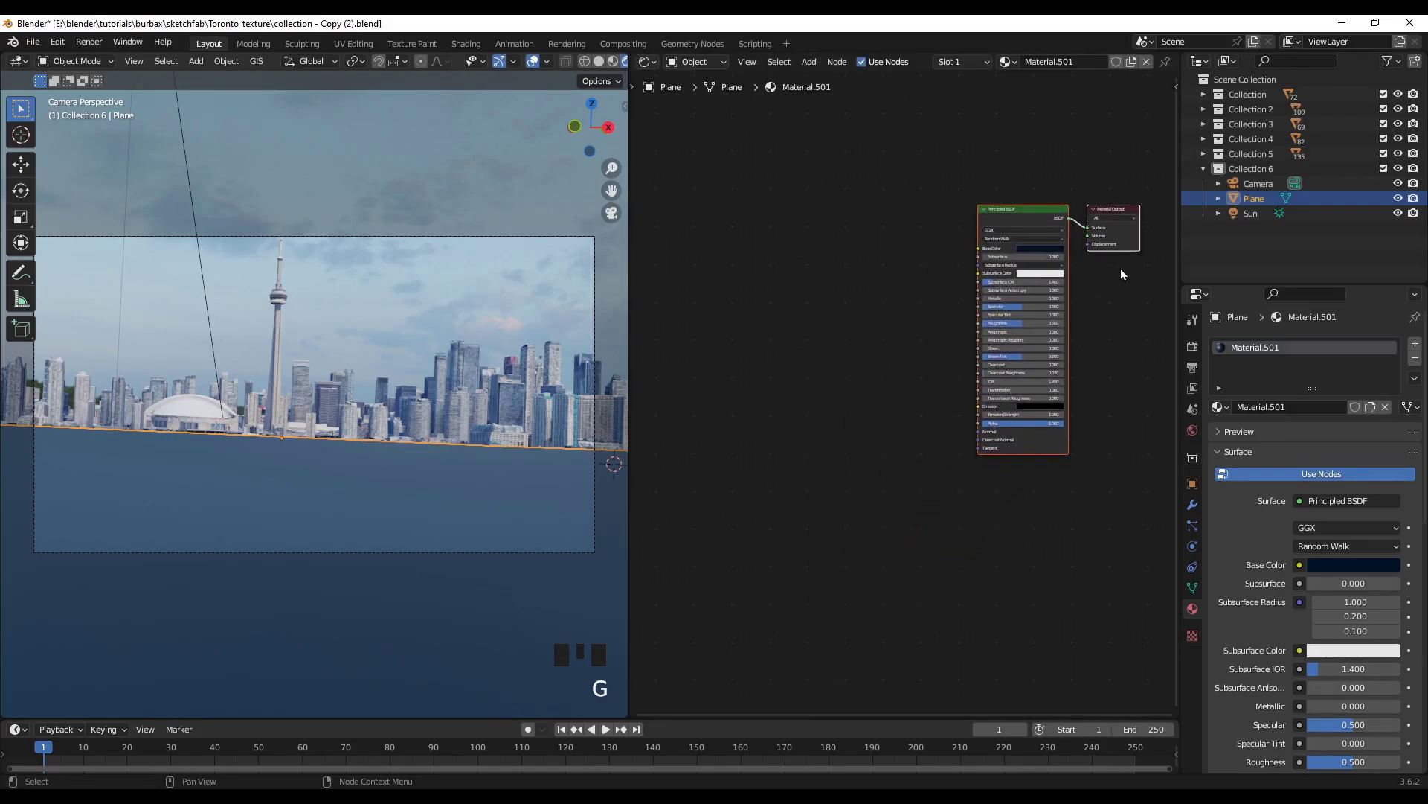
left_click(799, 374)
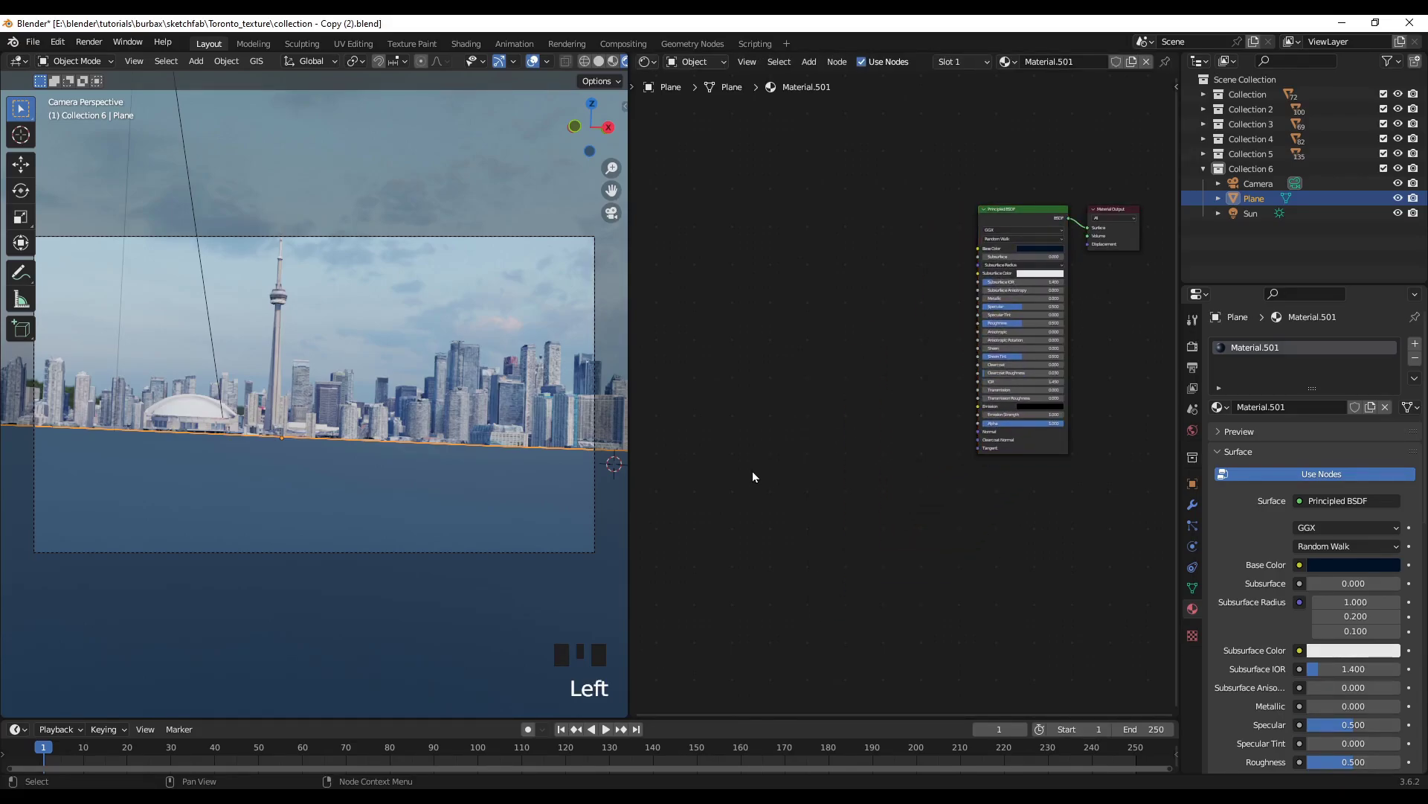
key("shift+a")
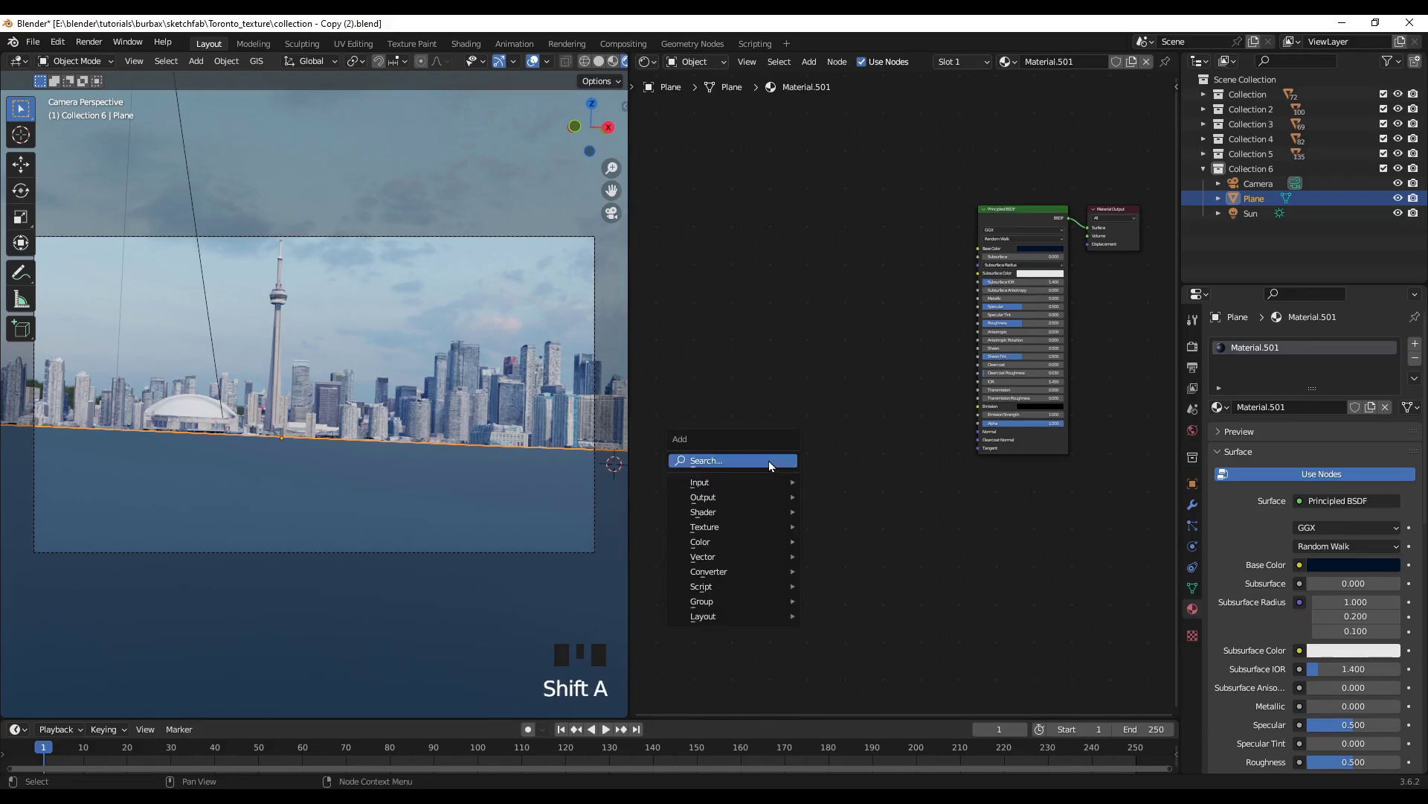
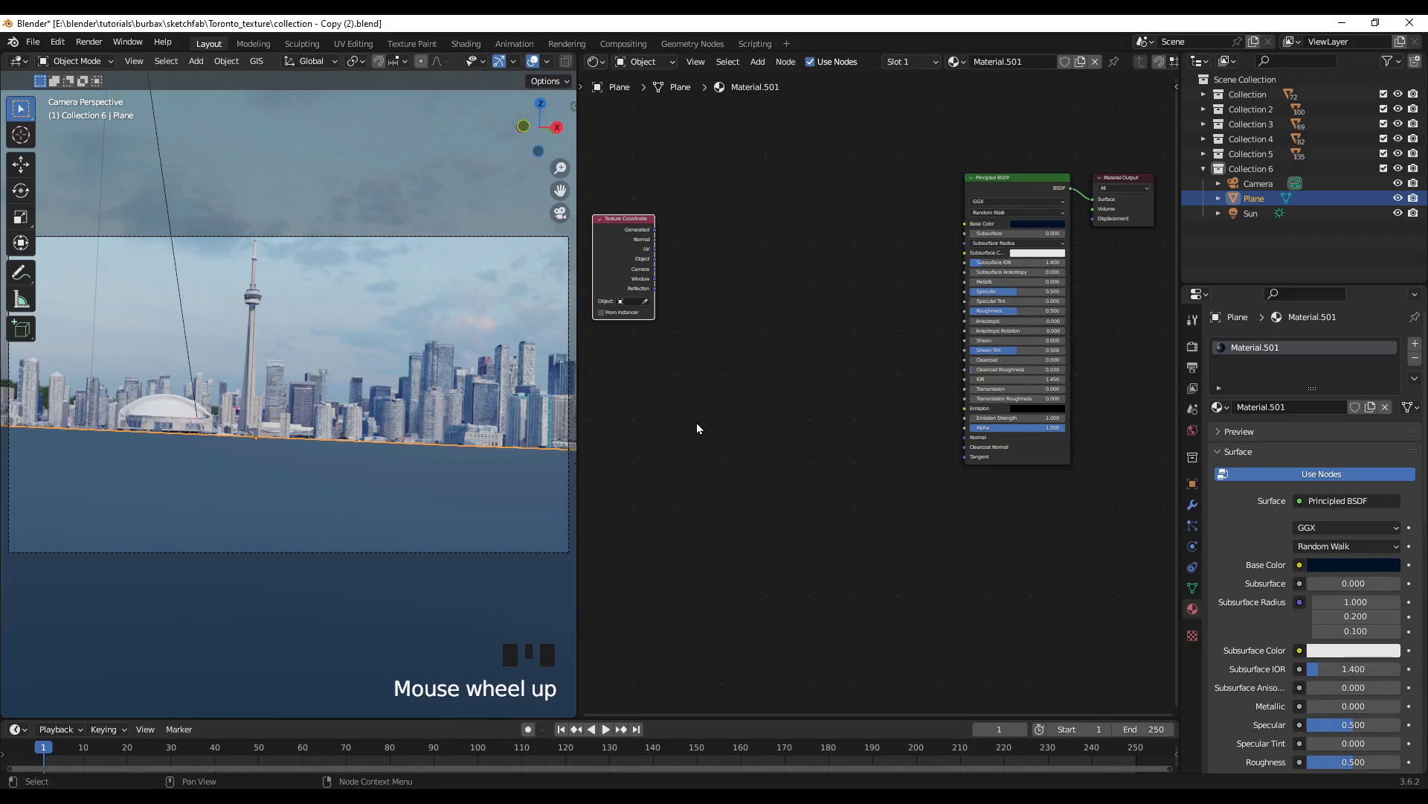
Add Mapping, Noise Texture and Bump nodes after the Texture Coordinate node
left_click(701, 426)
key("shift+a")
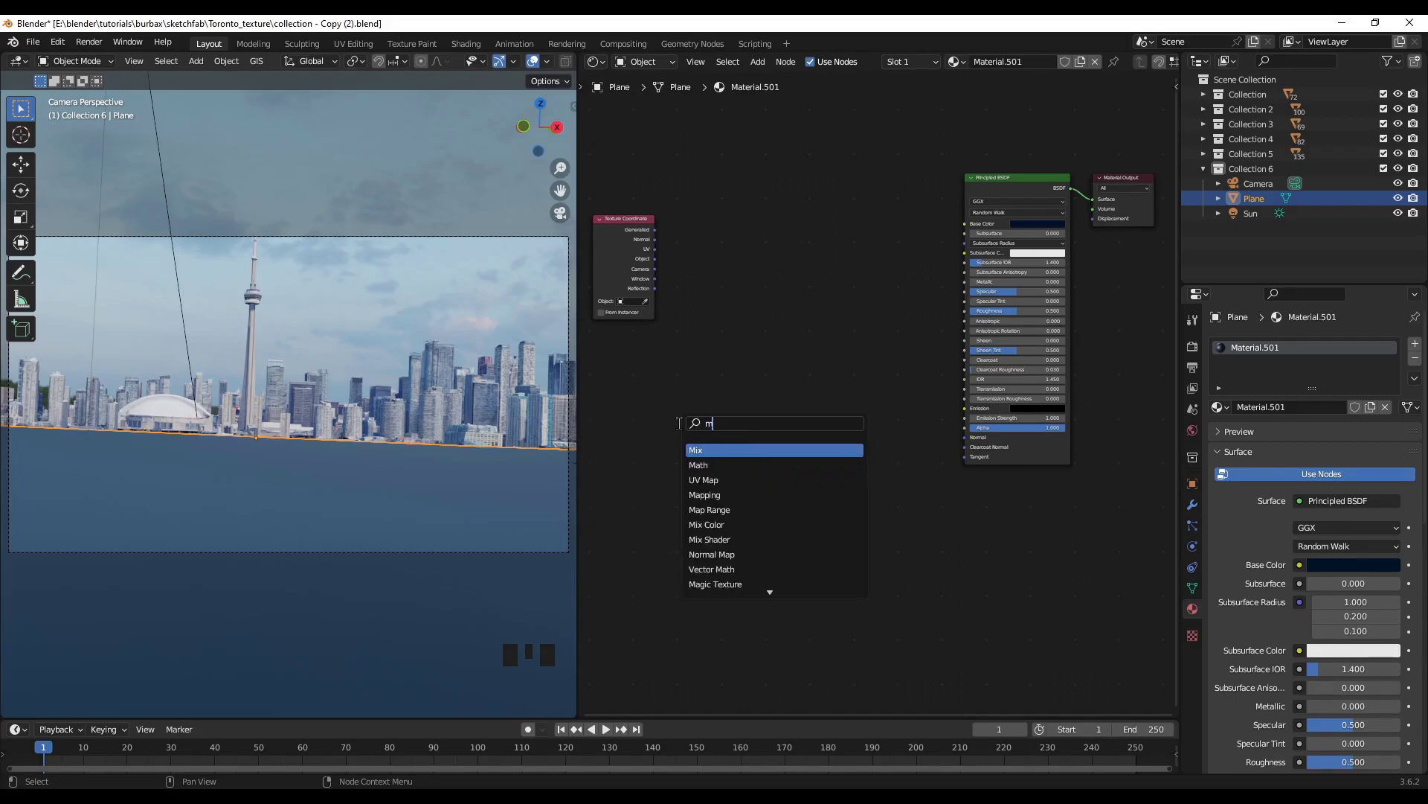
key("p")
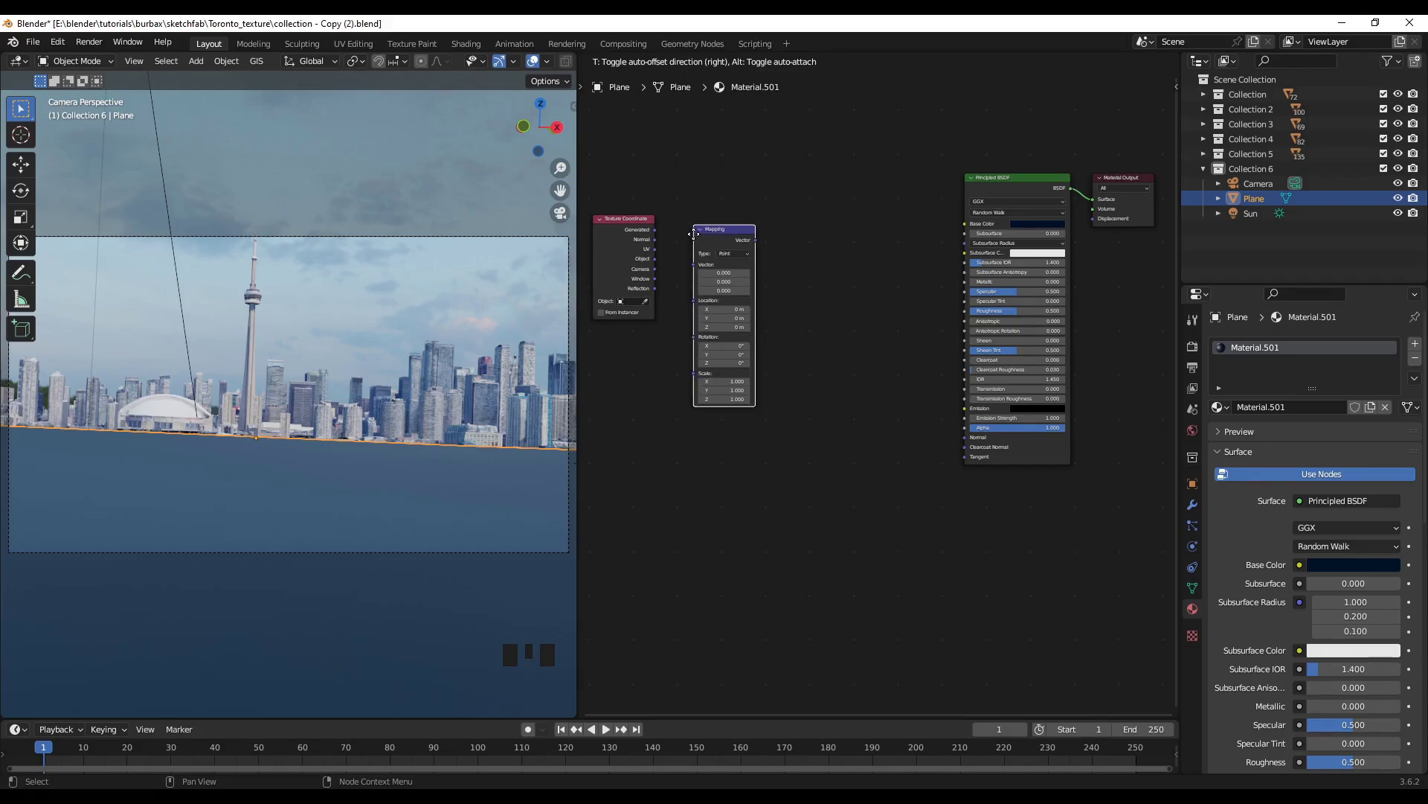
left_click(697, 569)
key("shift+a")
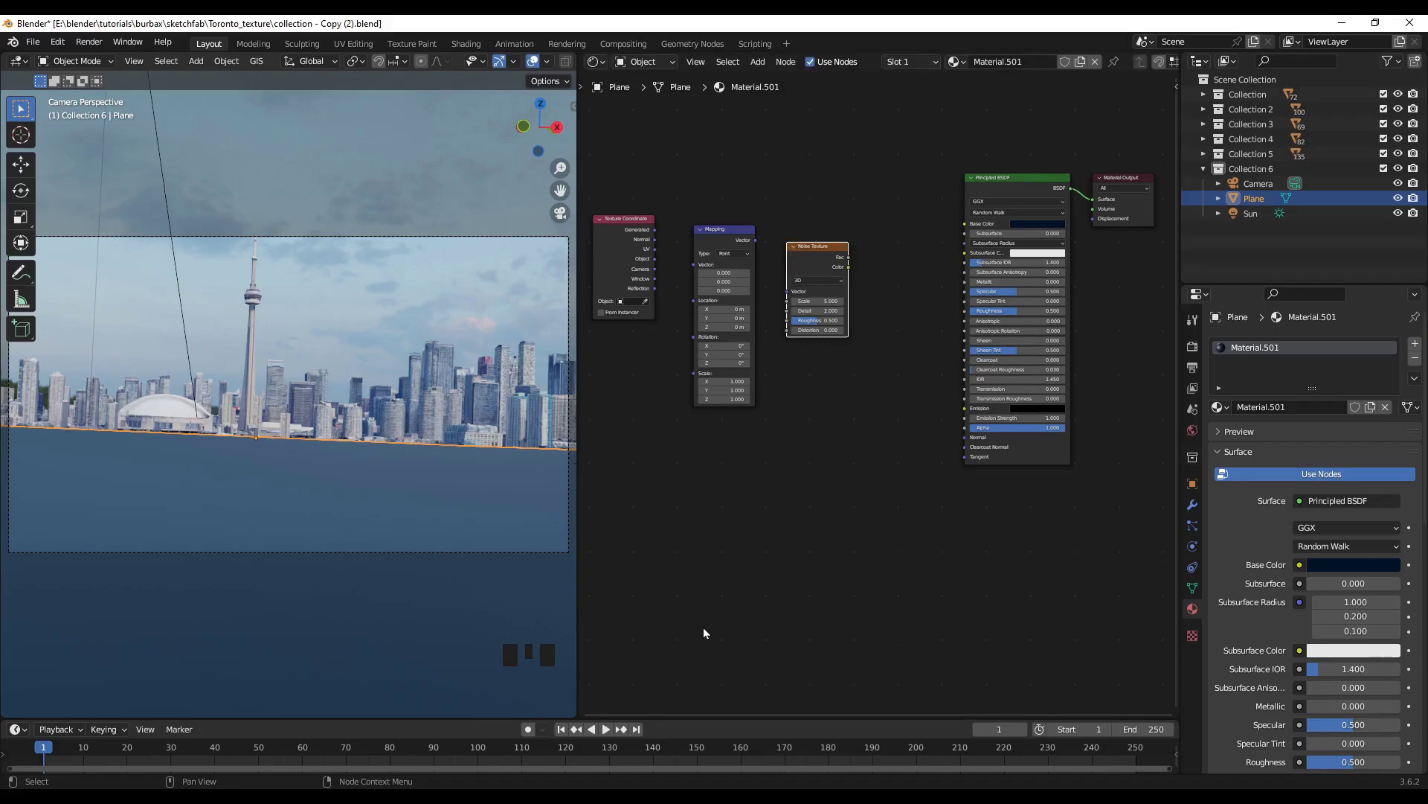
left_click(706, 631)
key("shift+a")
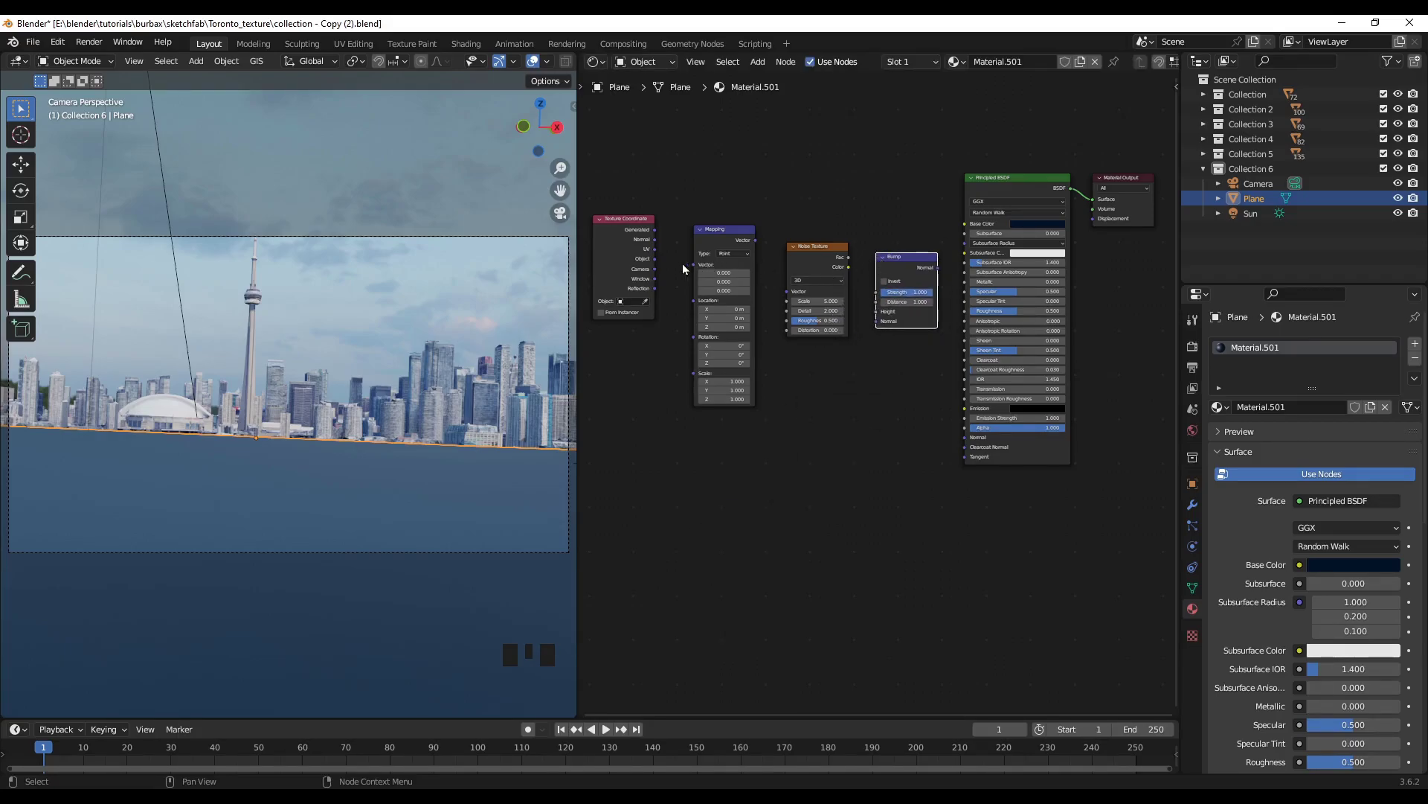
scroll("up", 3)
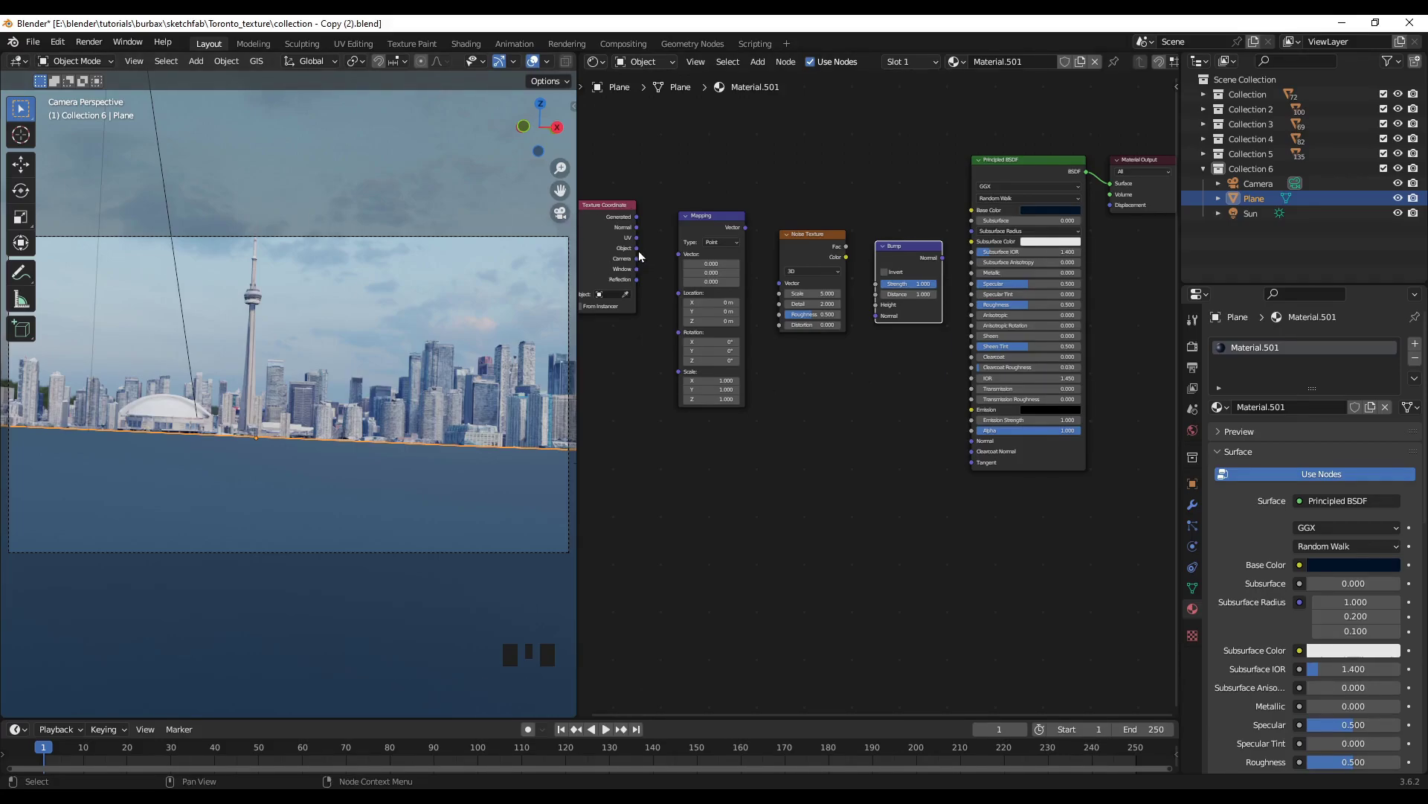
Wire Texture Coordinate Object into Mapping, Mapping into Noise, and Noise into the Bump height
left_click_drag(648, 251, 759, 273)
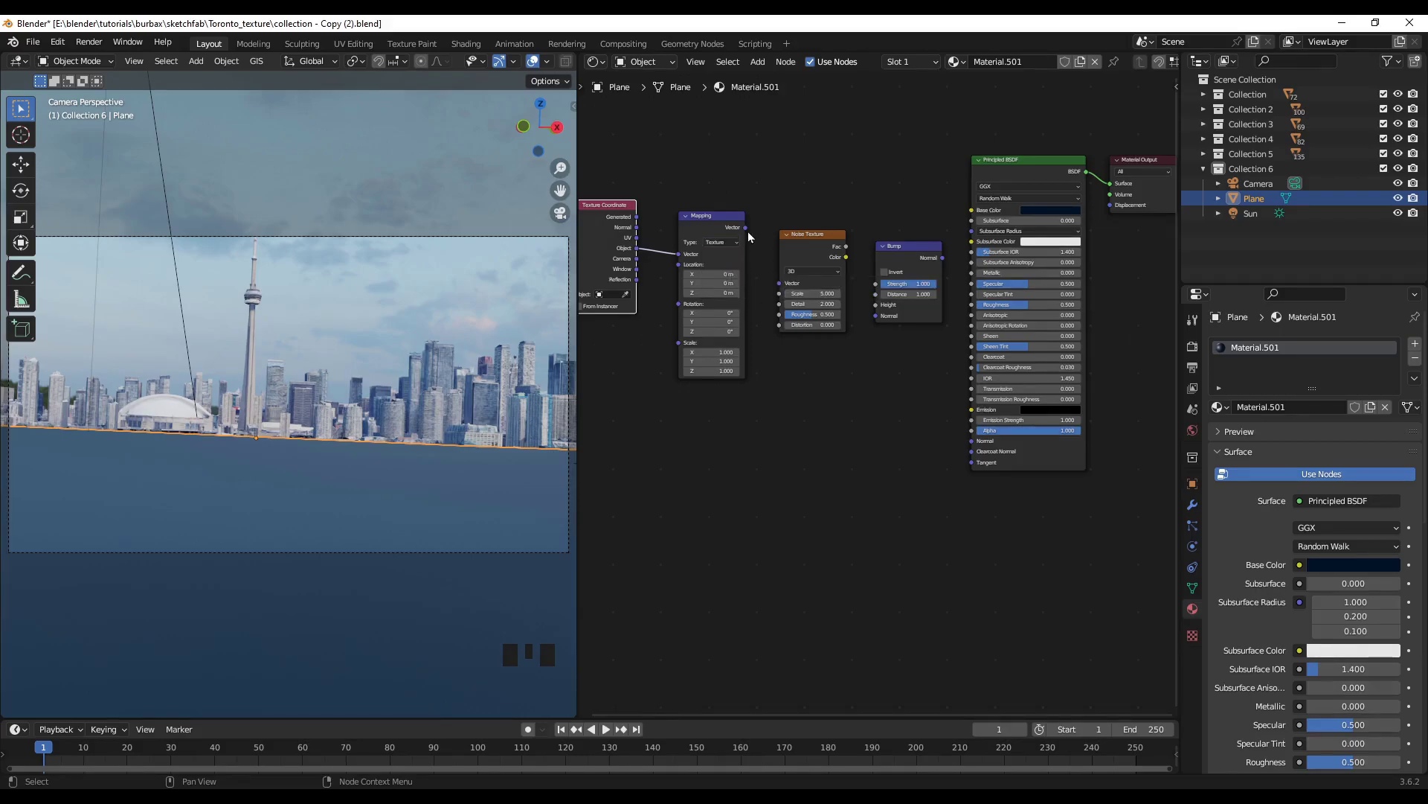
left_click(750, 230)
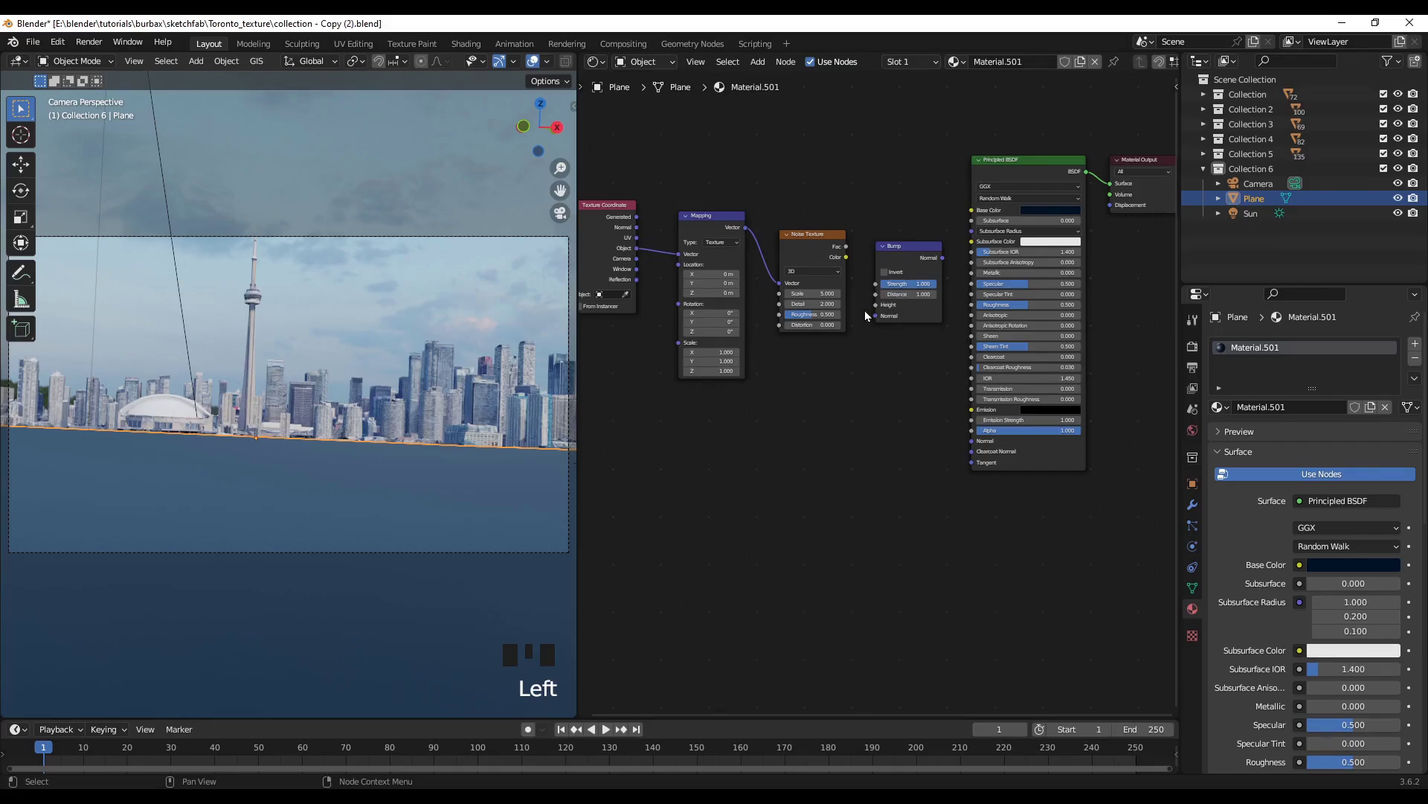
left_click(851, 249)
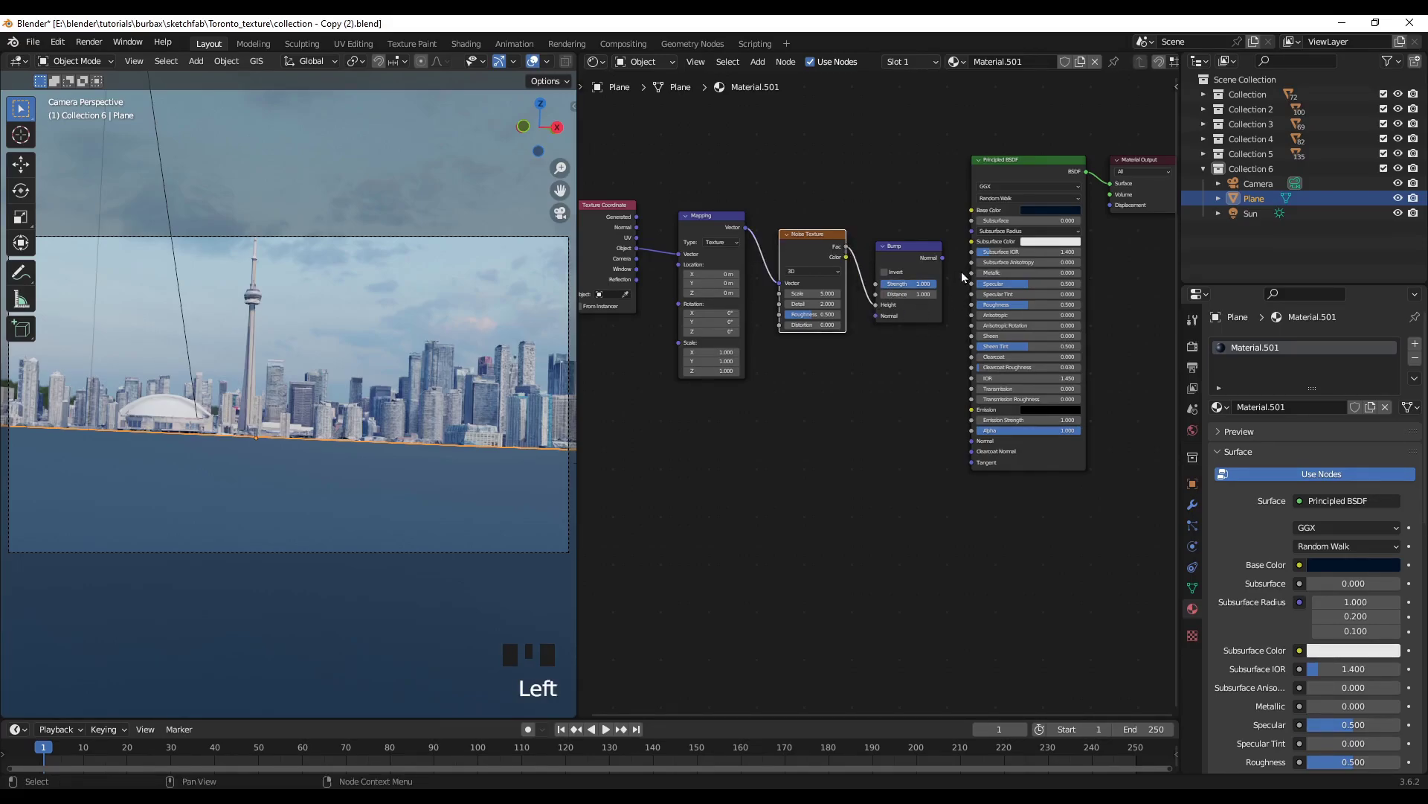
Feed the Bump normal into the BSDF, switch rendering to Cycles on the GPU, and orbit toward the water
left_click(963, 285)
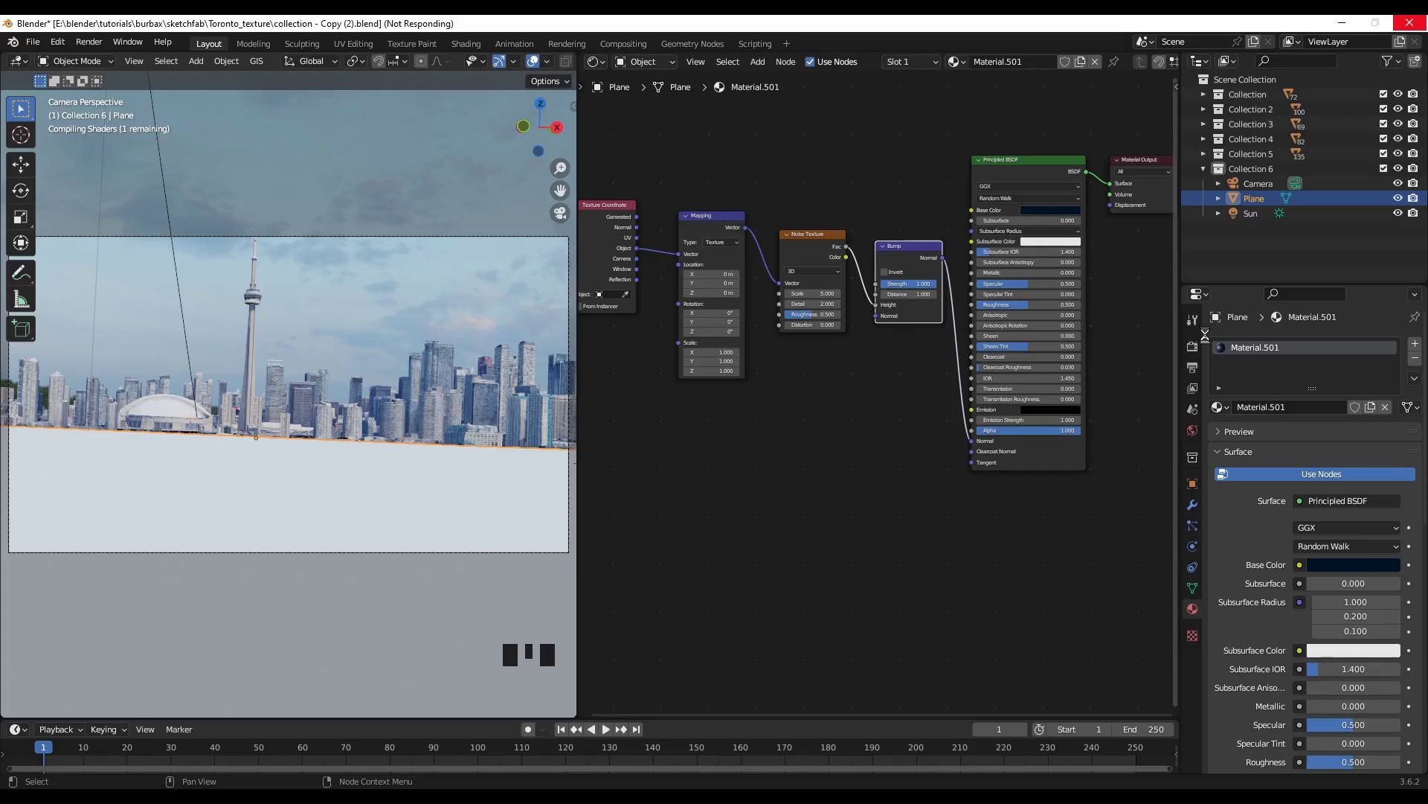
left_click(1210, 342)
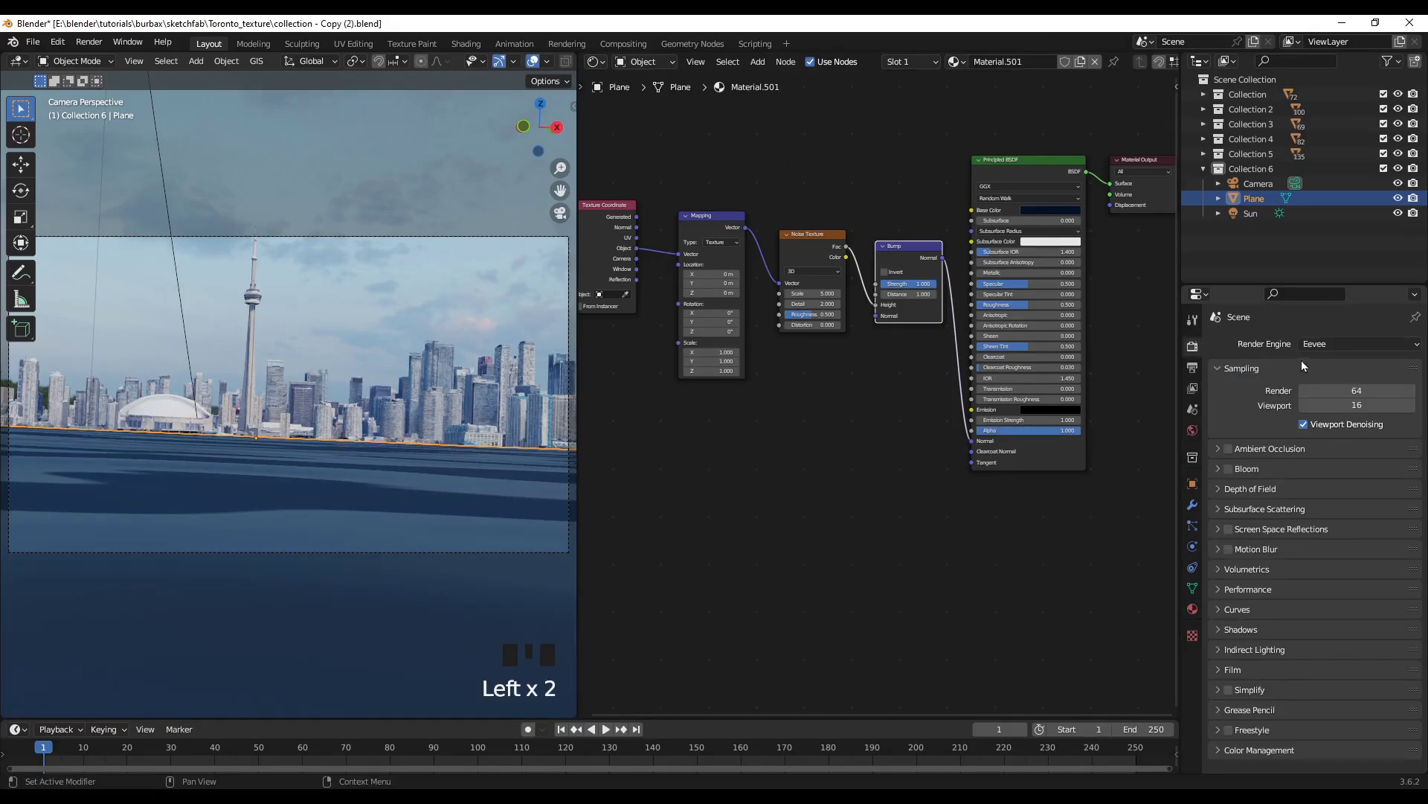
left_click_drag(1339, 352, 1331, 402)
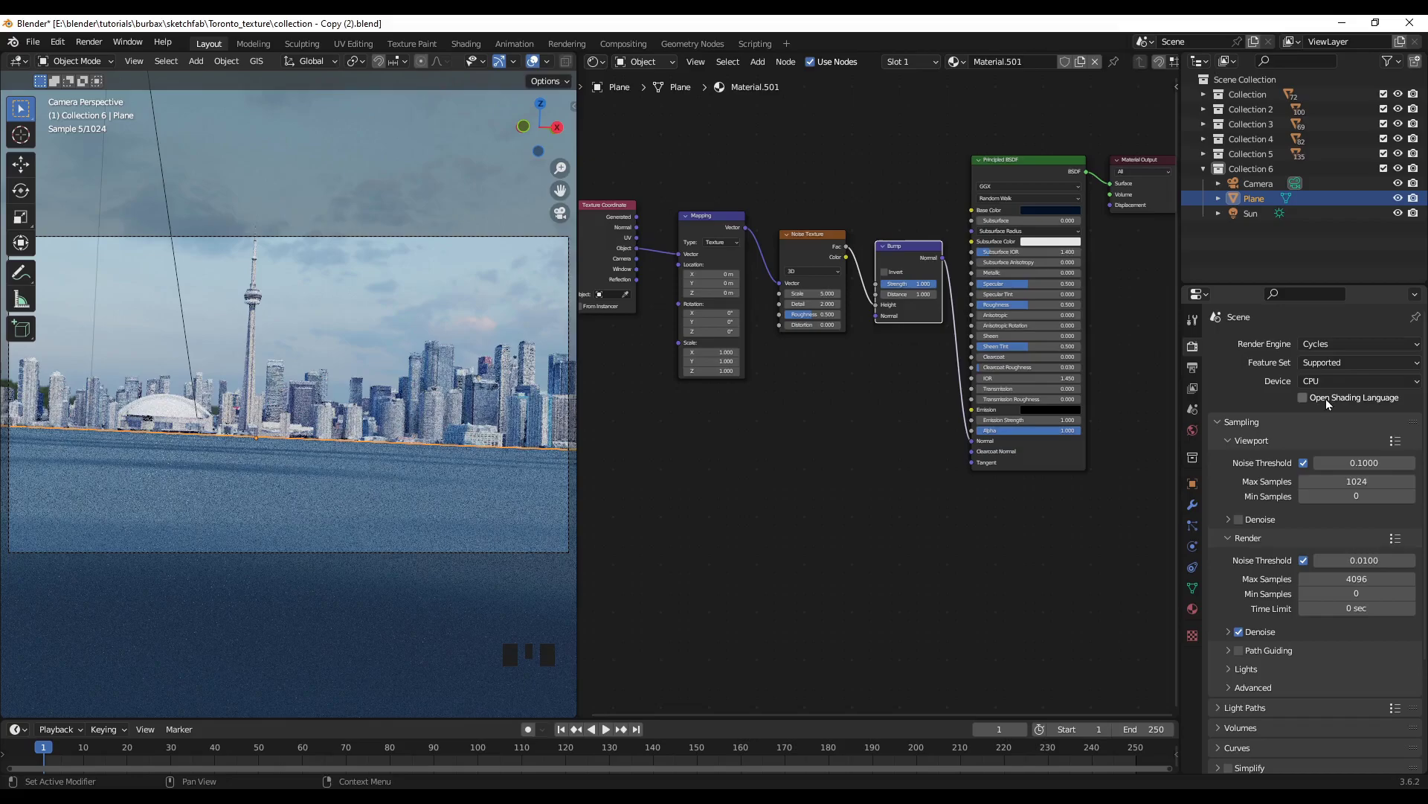
left_click_drag(1333, 387, 1246, 525)
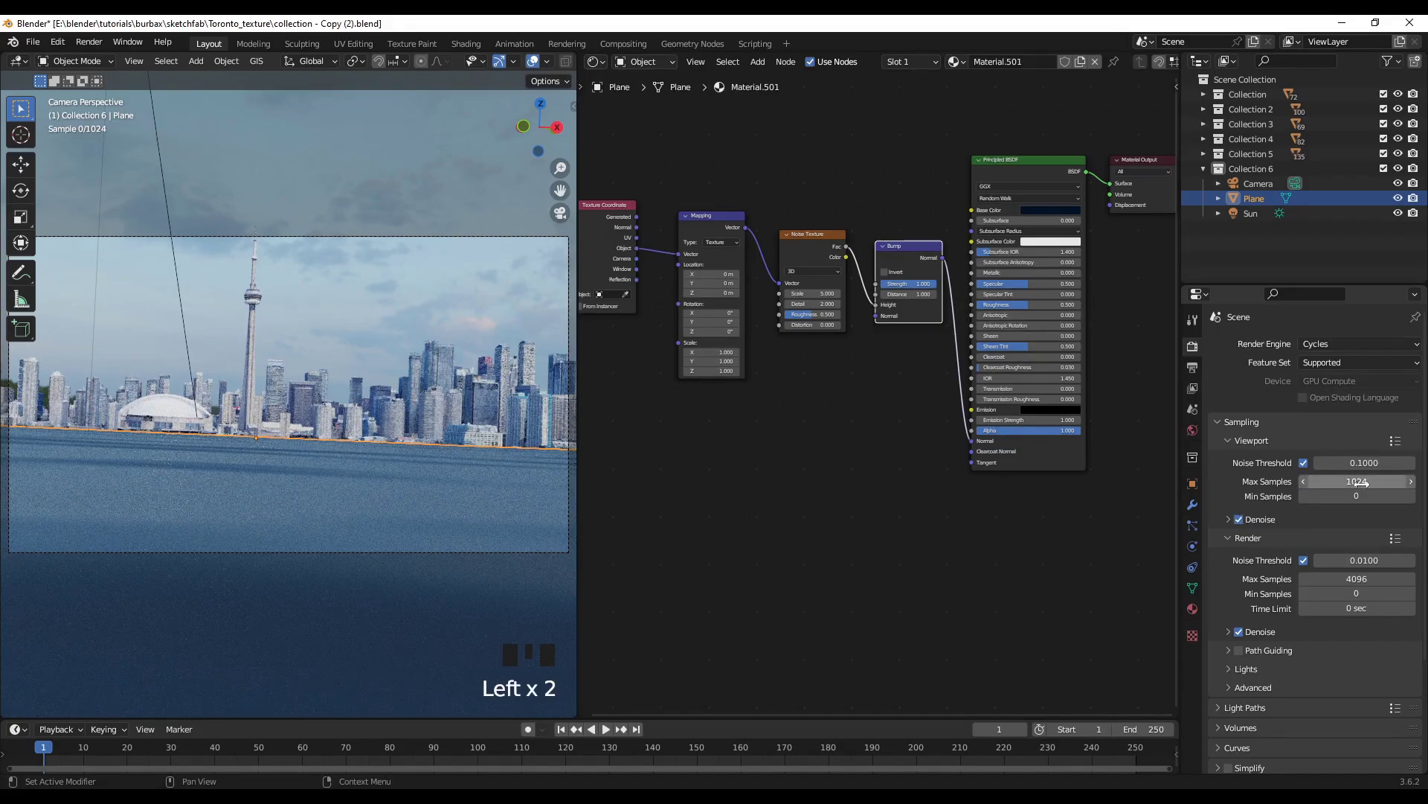
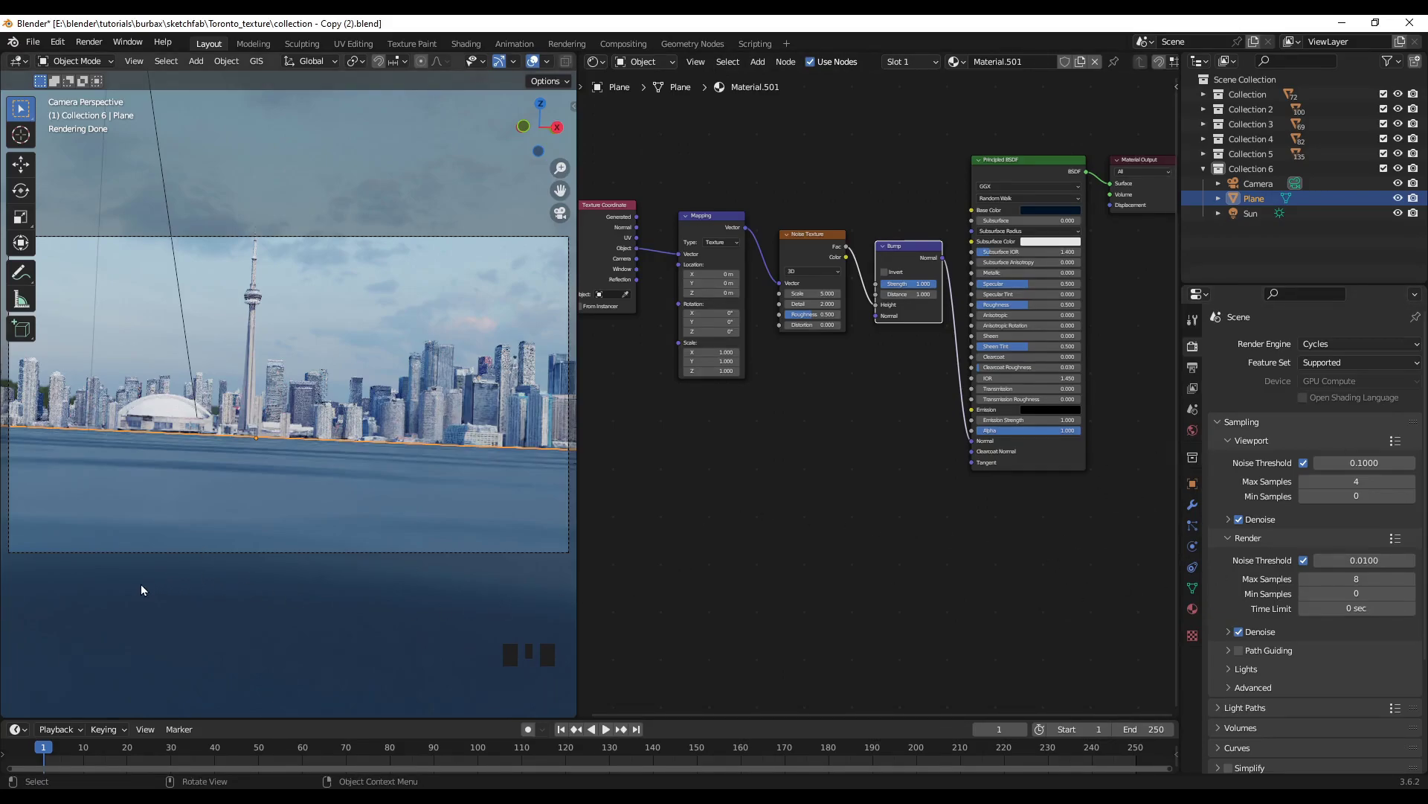
left_click_drag(144, 587, 377, 559)
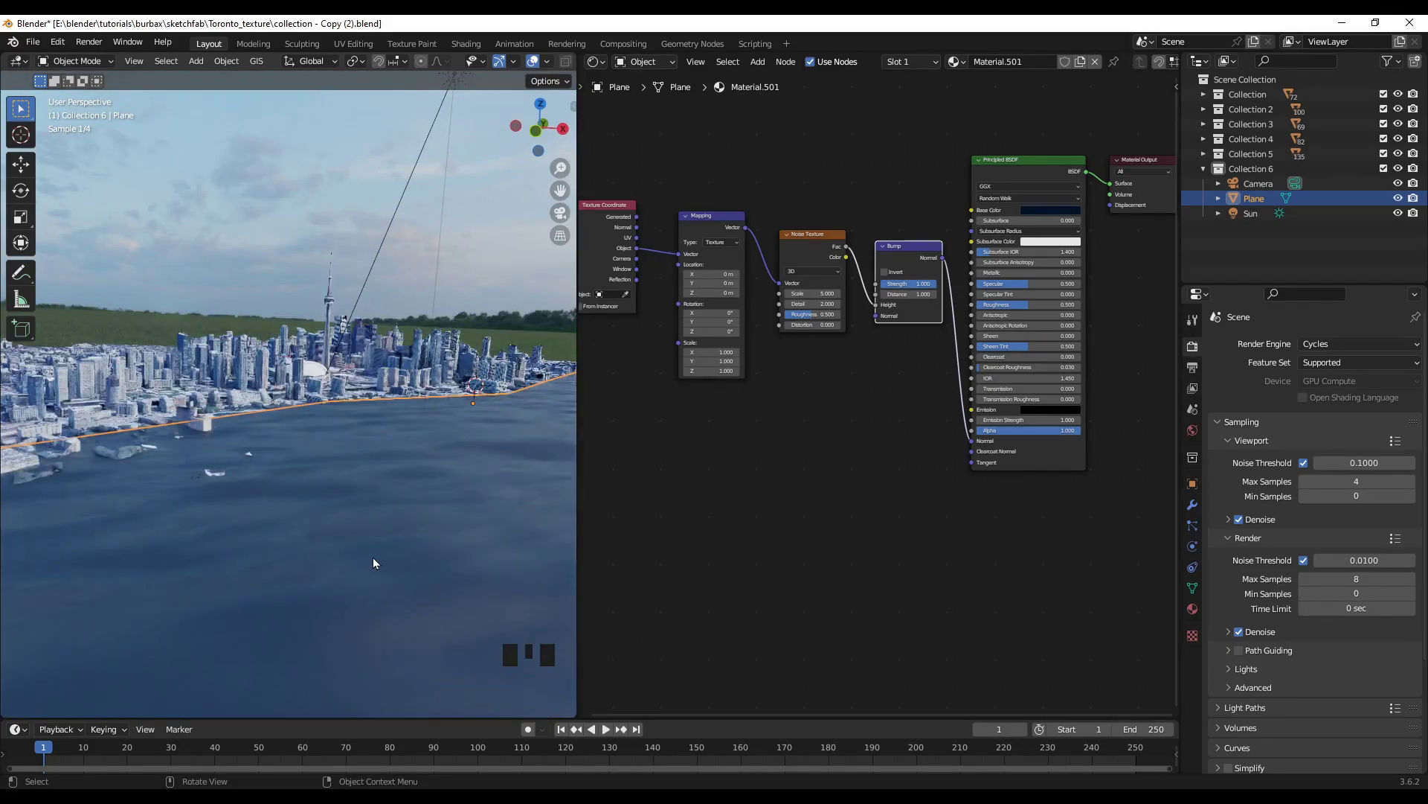
Set Noise Texture scale to 400 and Mapping Y scale to 1.5 for finer ripples, viewed through the camera
left_click_drag(342, 597, 309, 458)
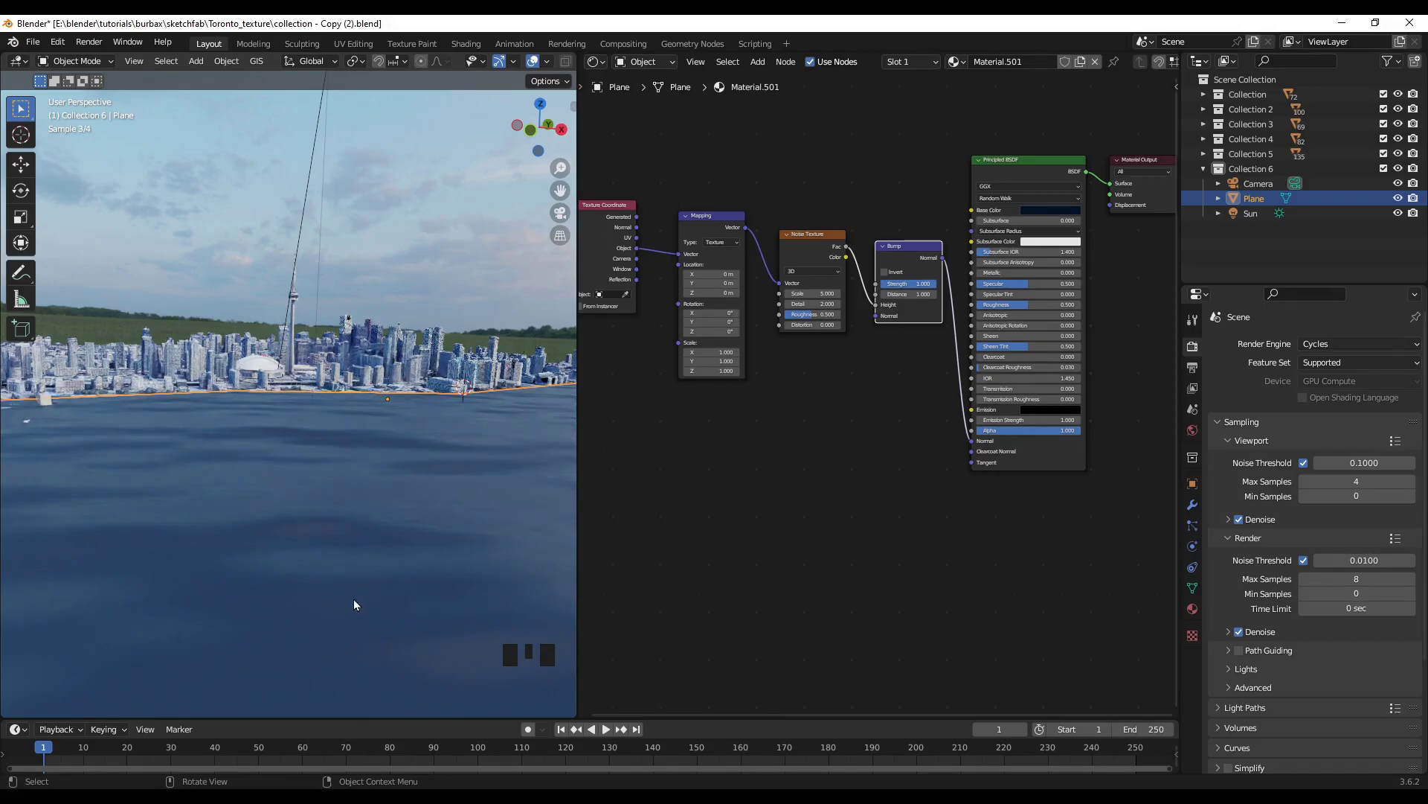
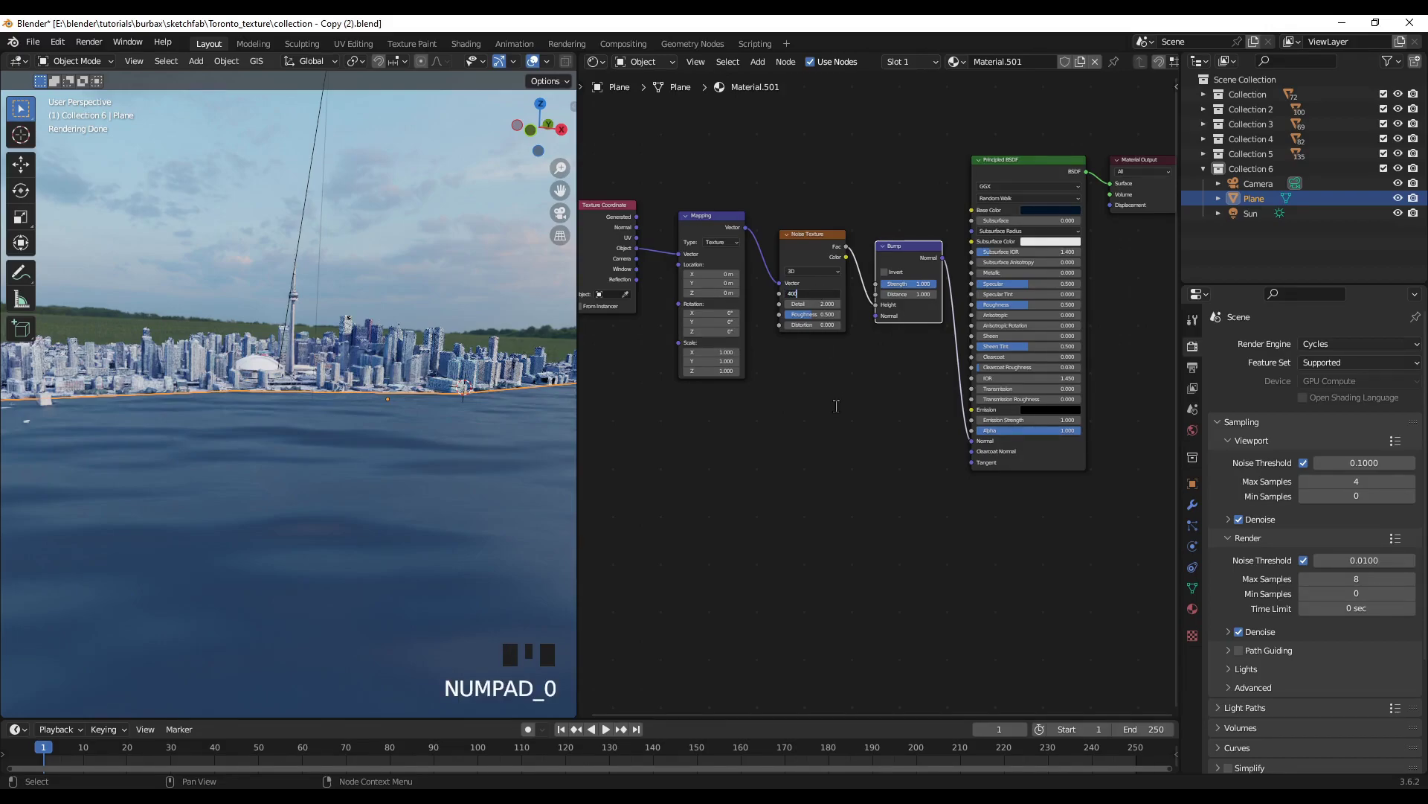
key("KP_0")
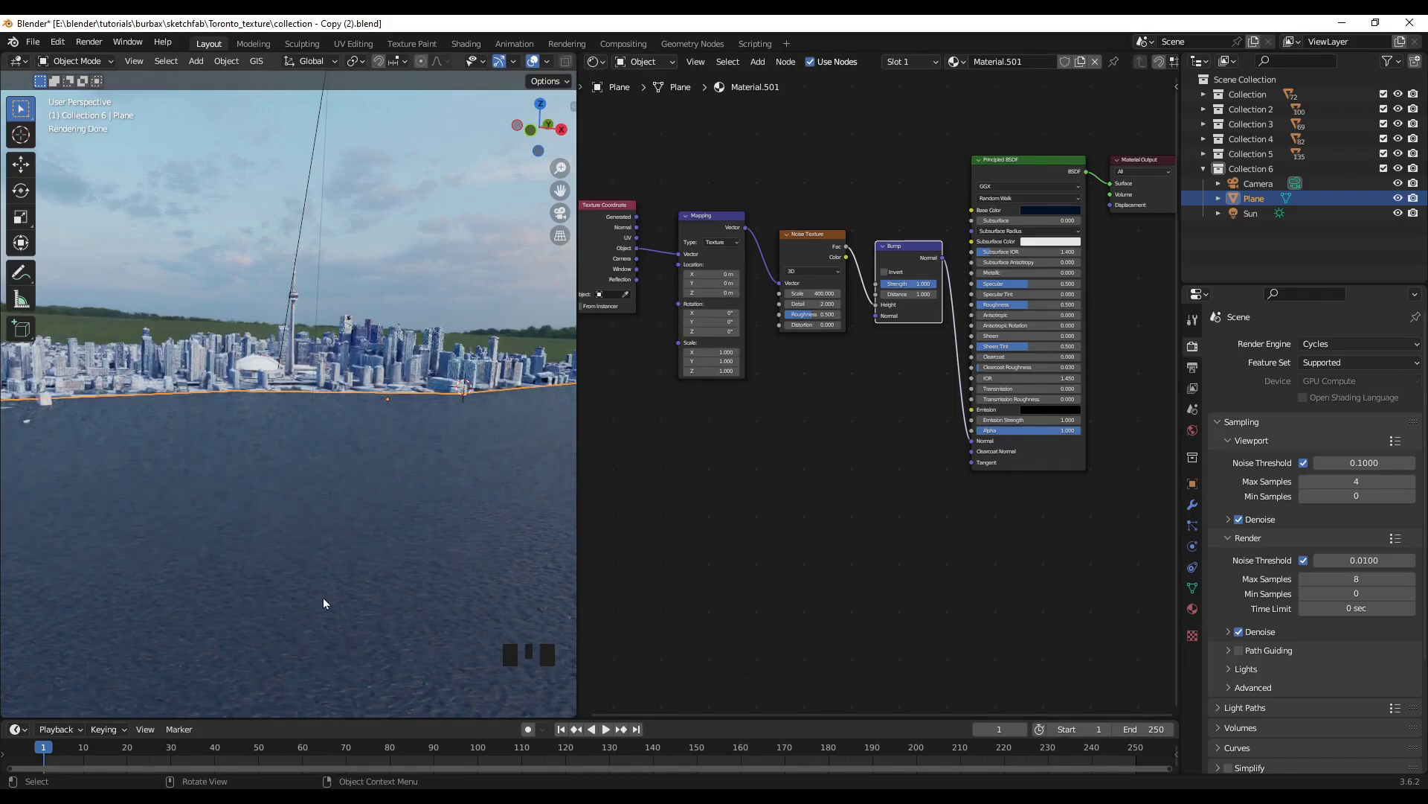
scroll("up", 3)
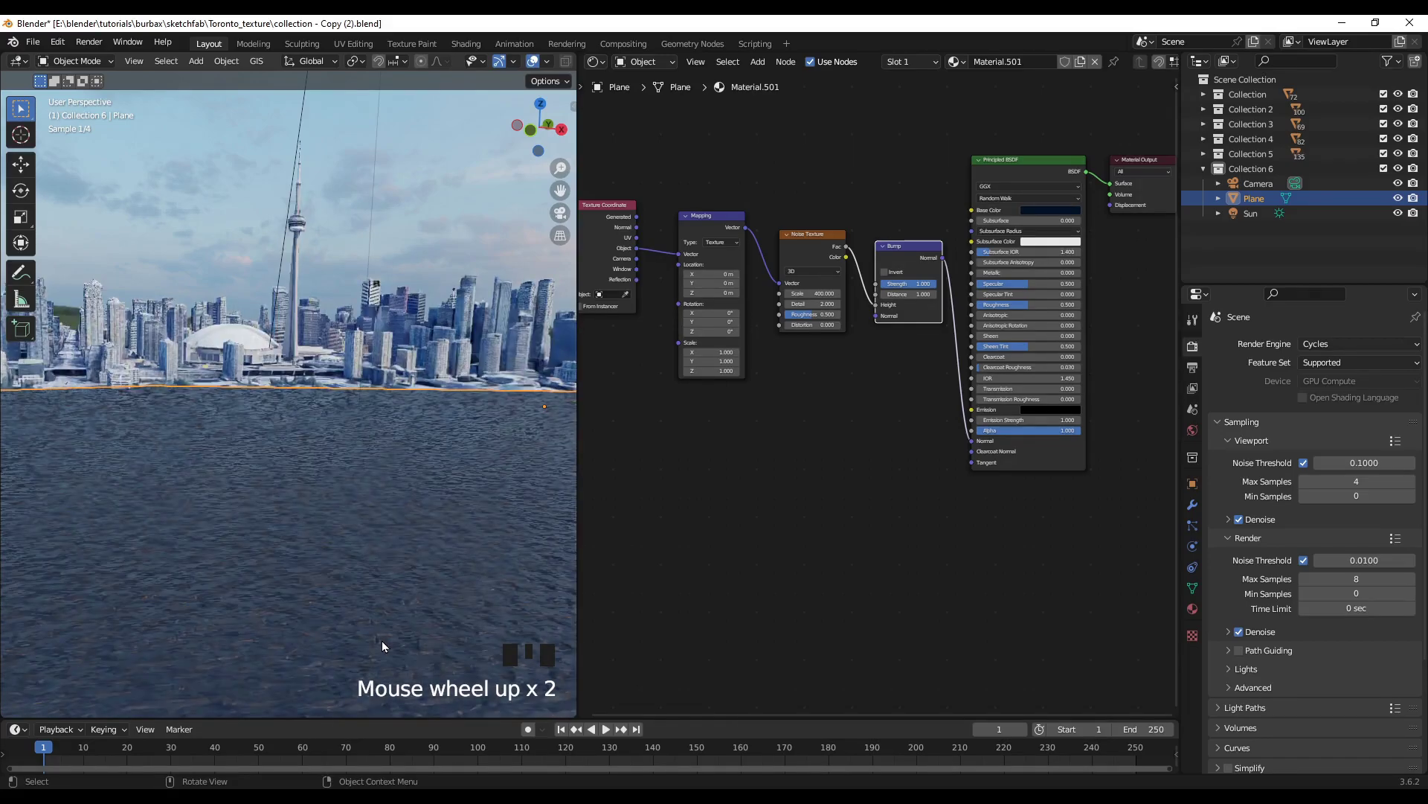
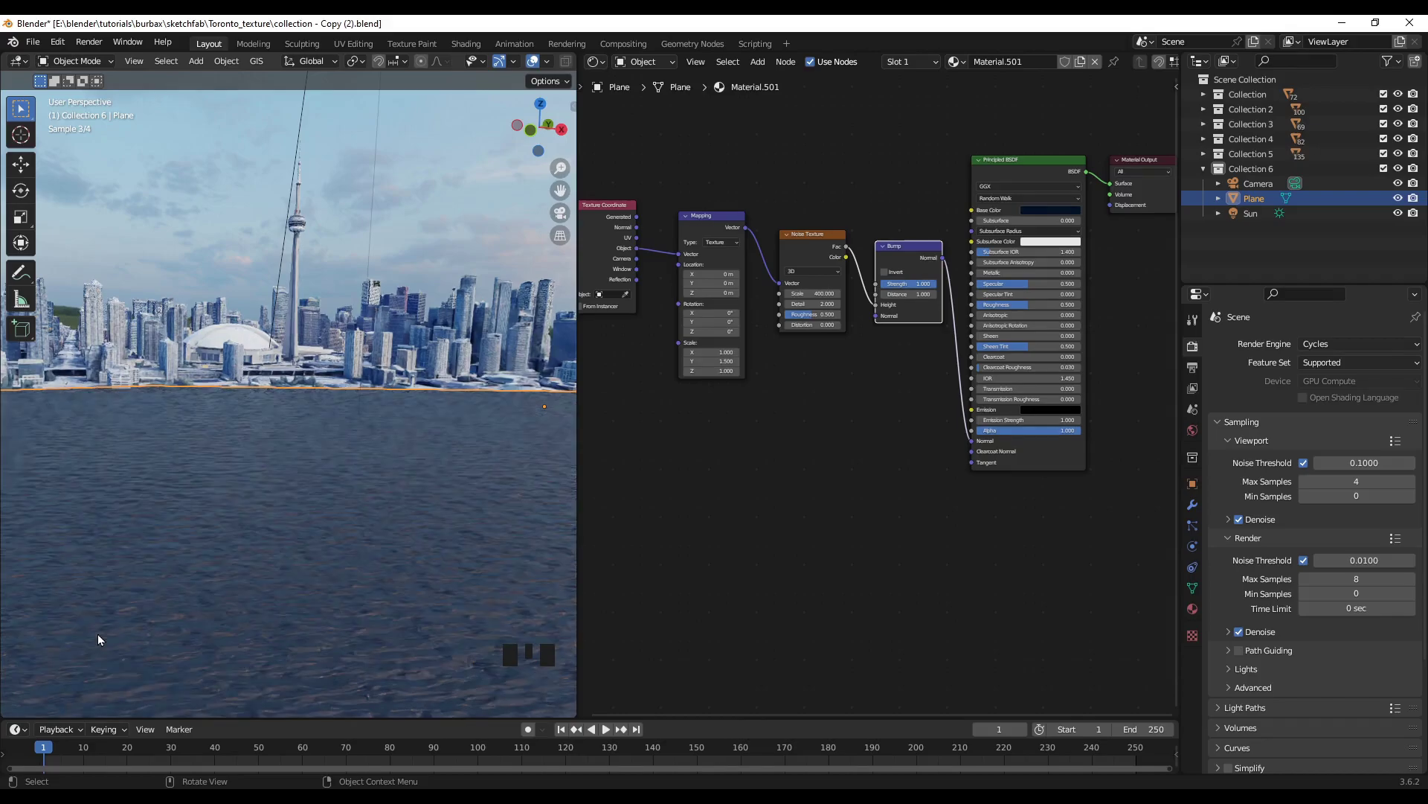
scroll("up", 3)
scroll("up", 3)
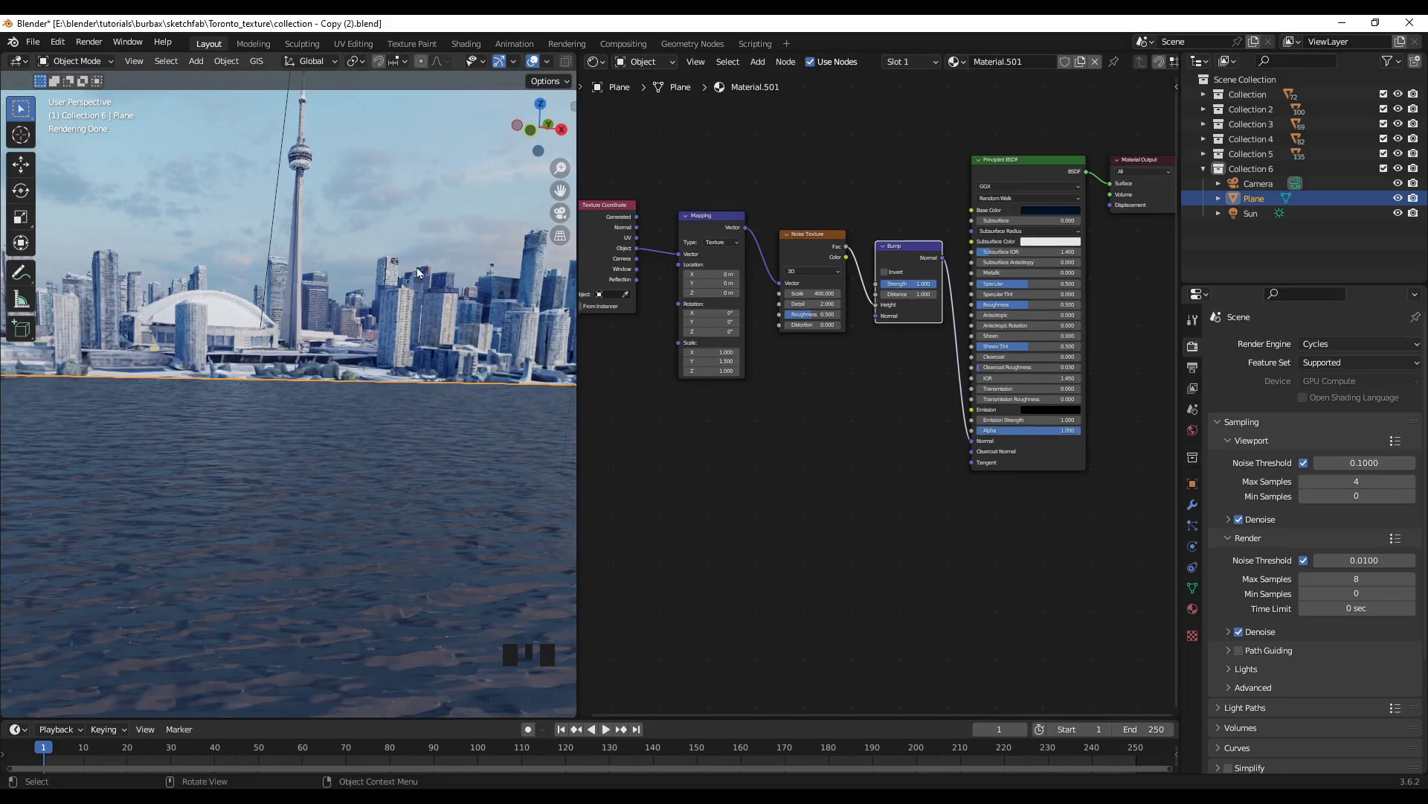
left_click_drag(435, 255, 307, 409)
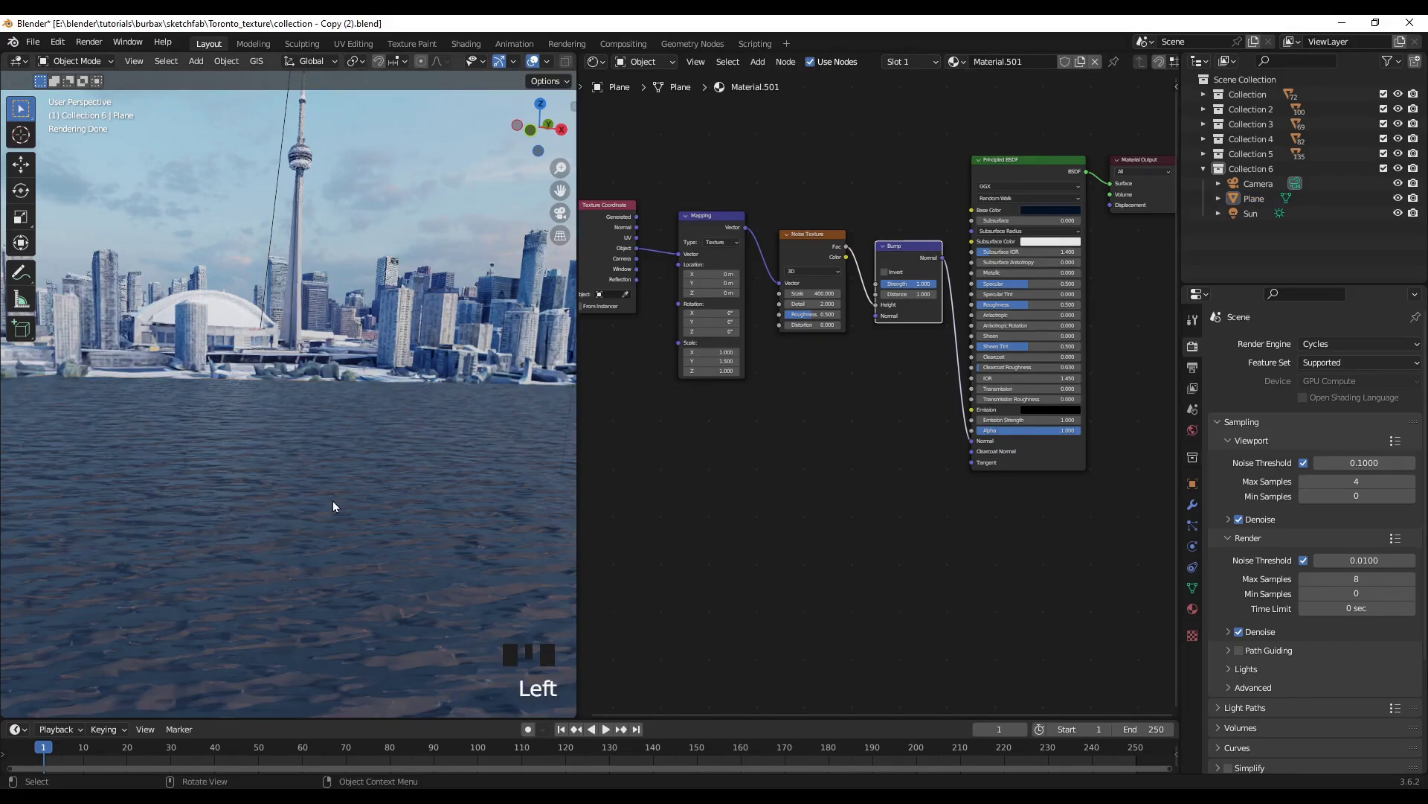
Make the water reflective via Roughness and Transmission, then turn the node area into a second 3D Viewport
key("KP_0")
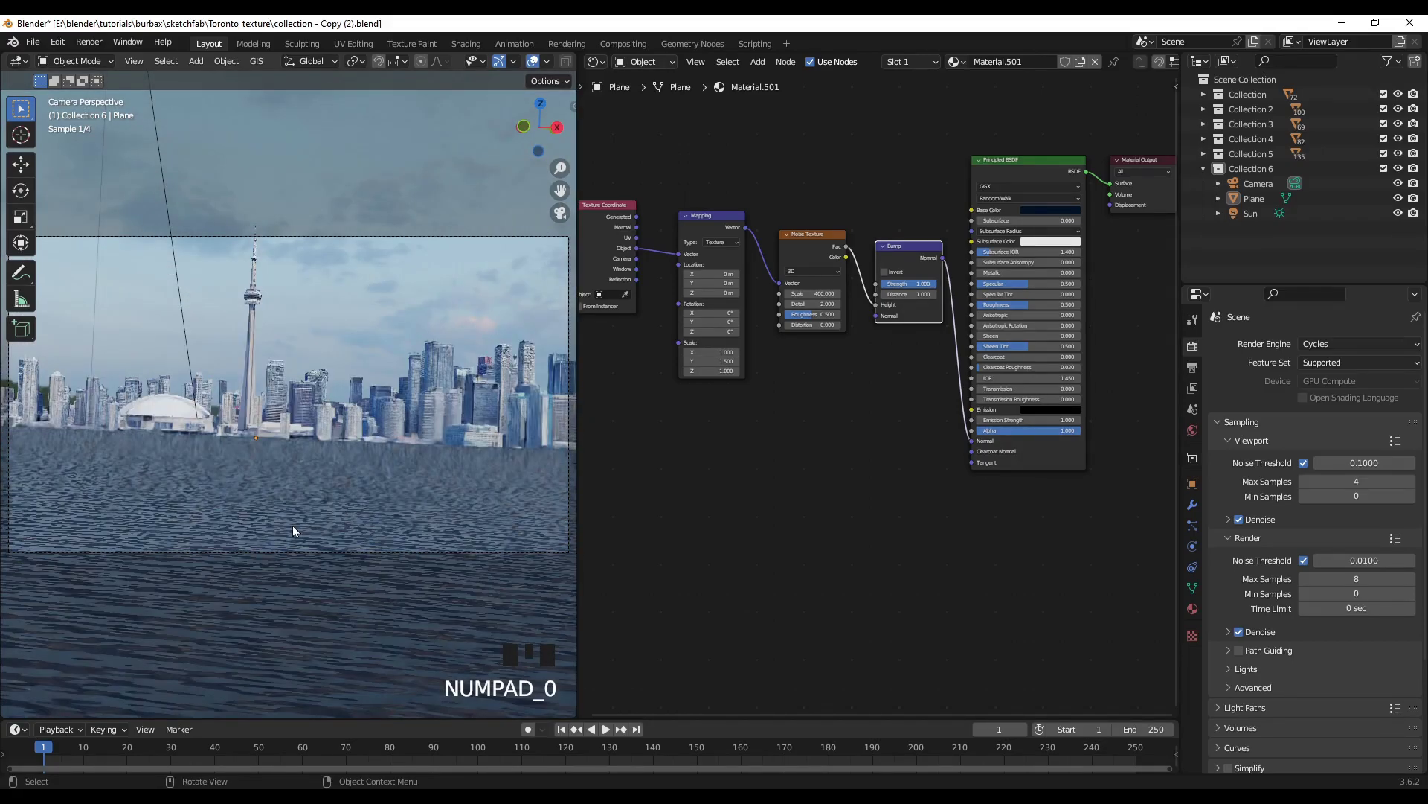
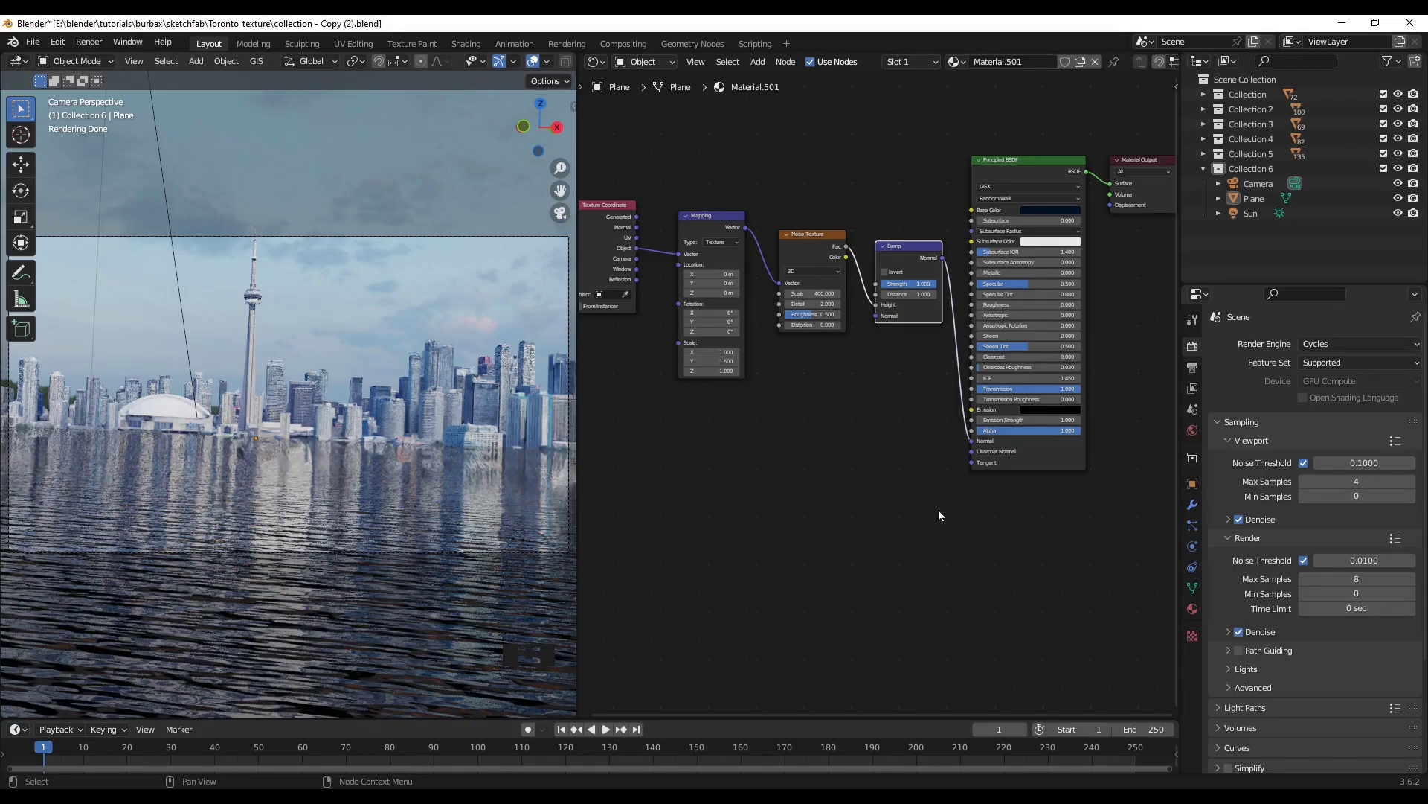
left_click_drag(606, 61, 881, 322)
left_click_drag(881, 323, 910, 332)
scroll("up", 3)
scroll("up", 3)
scroll("up", 3)
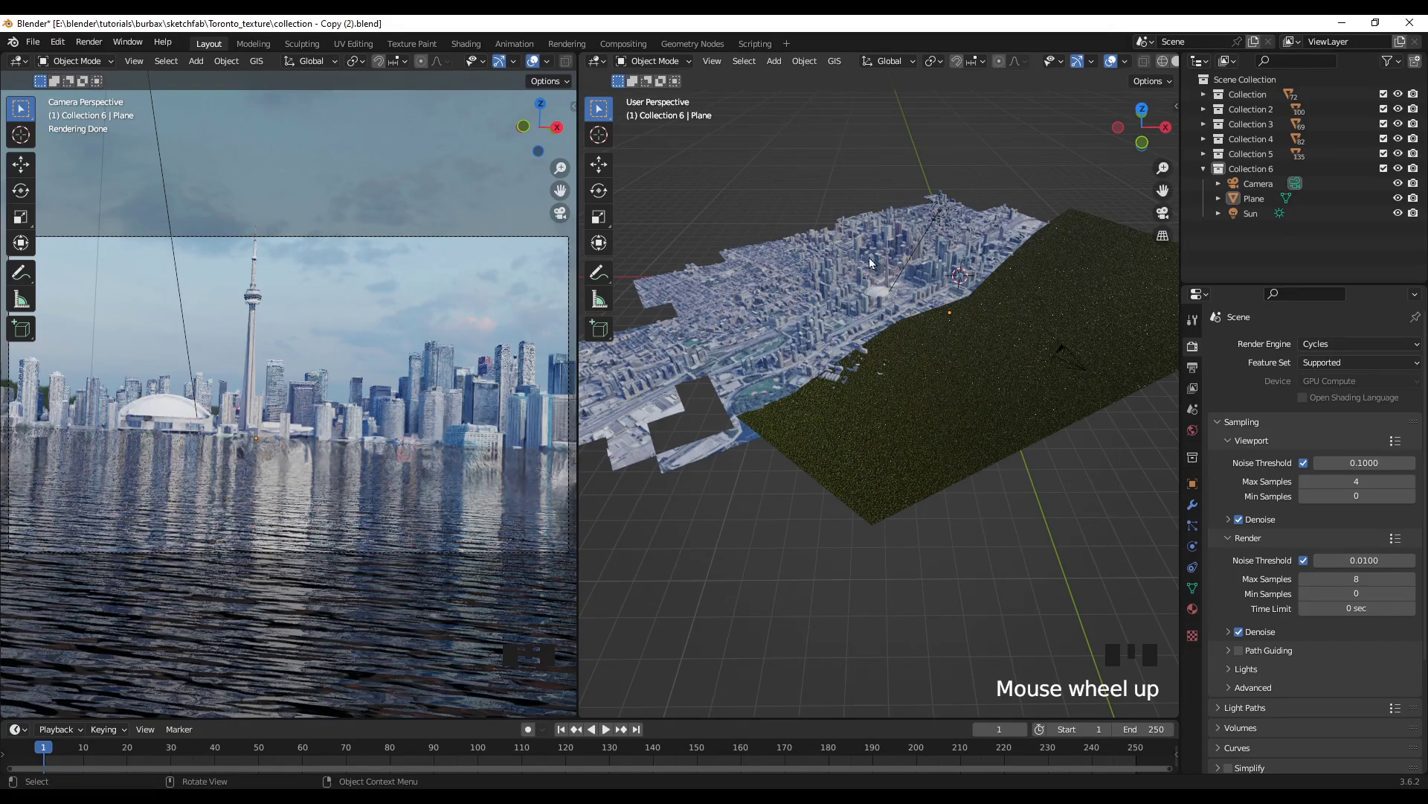
Target Collection 6 and add a cube among the city buildings
left_click_drag(800, 462, 1249, 178)
left_click(1249, 178)
key("shift+a")
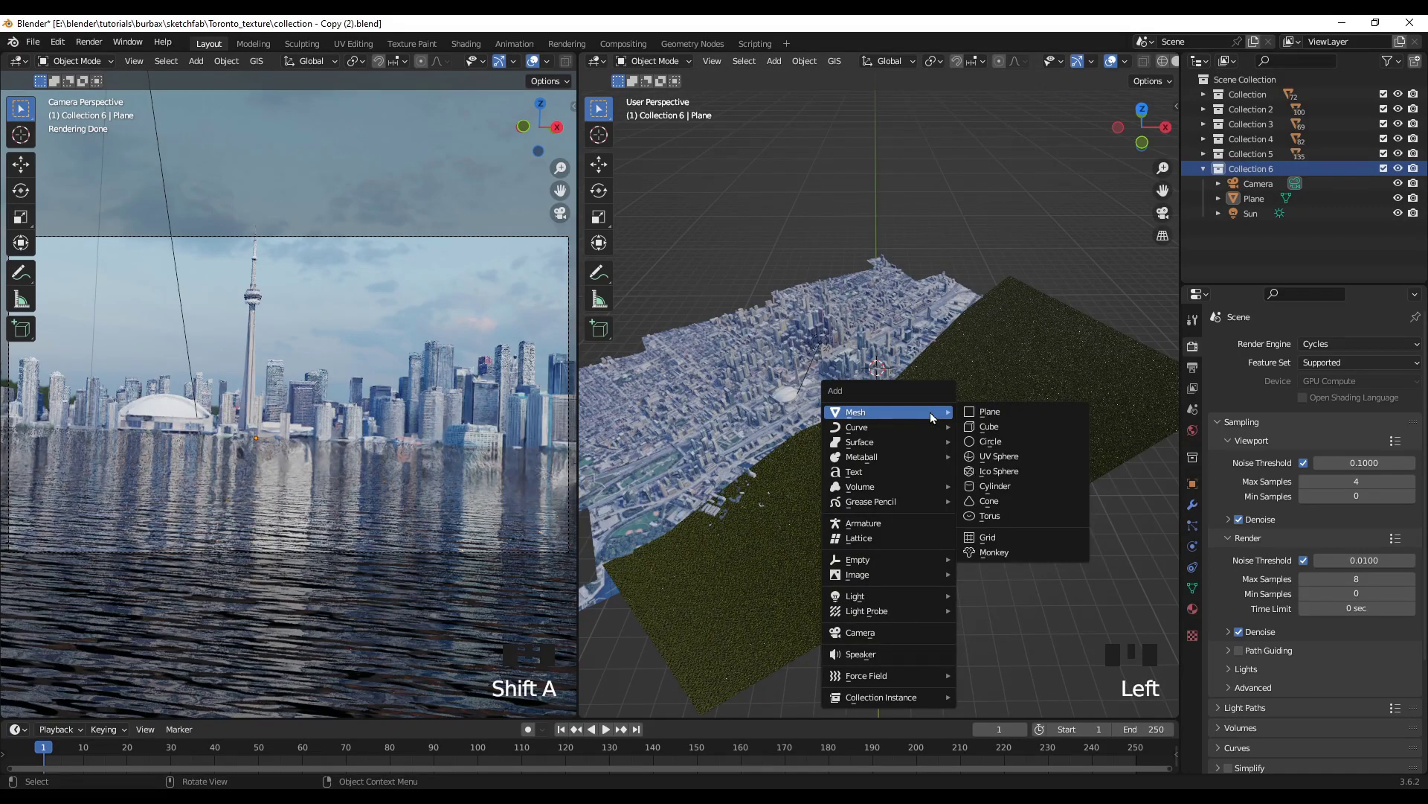
key("shift+a")
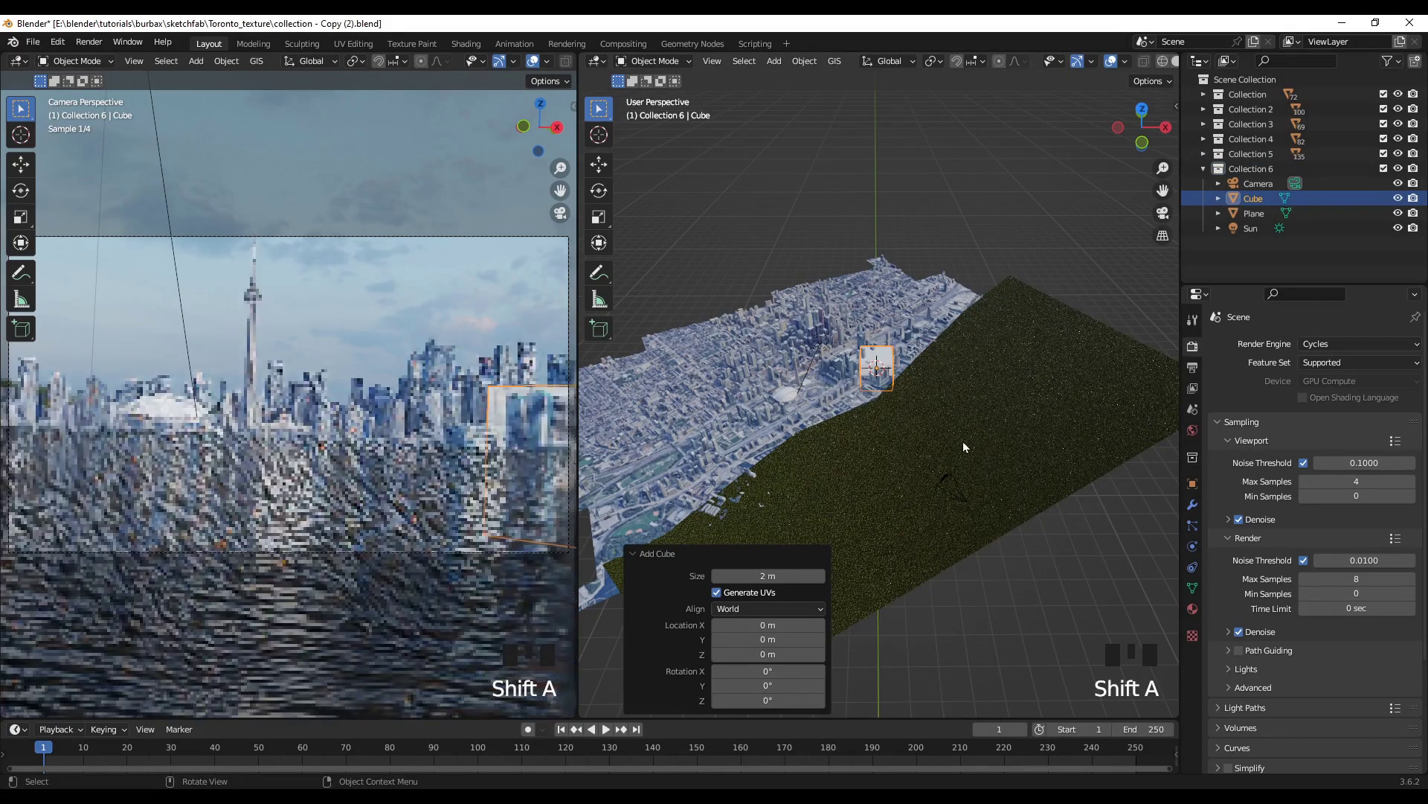
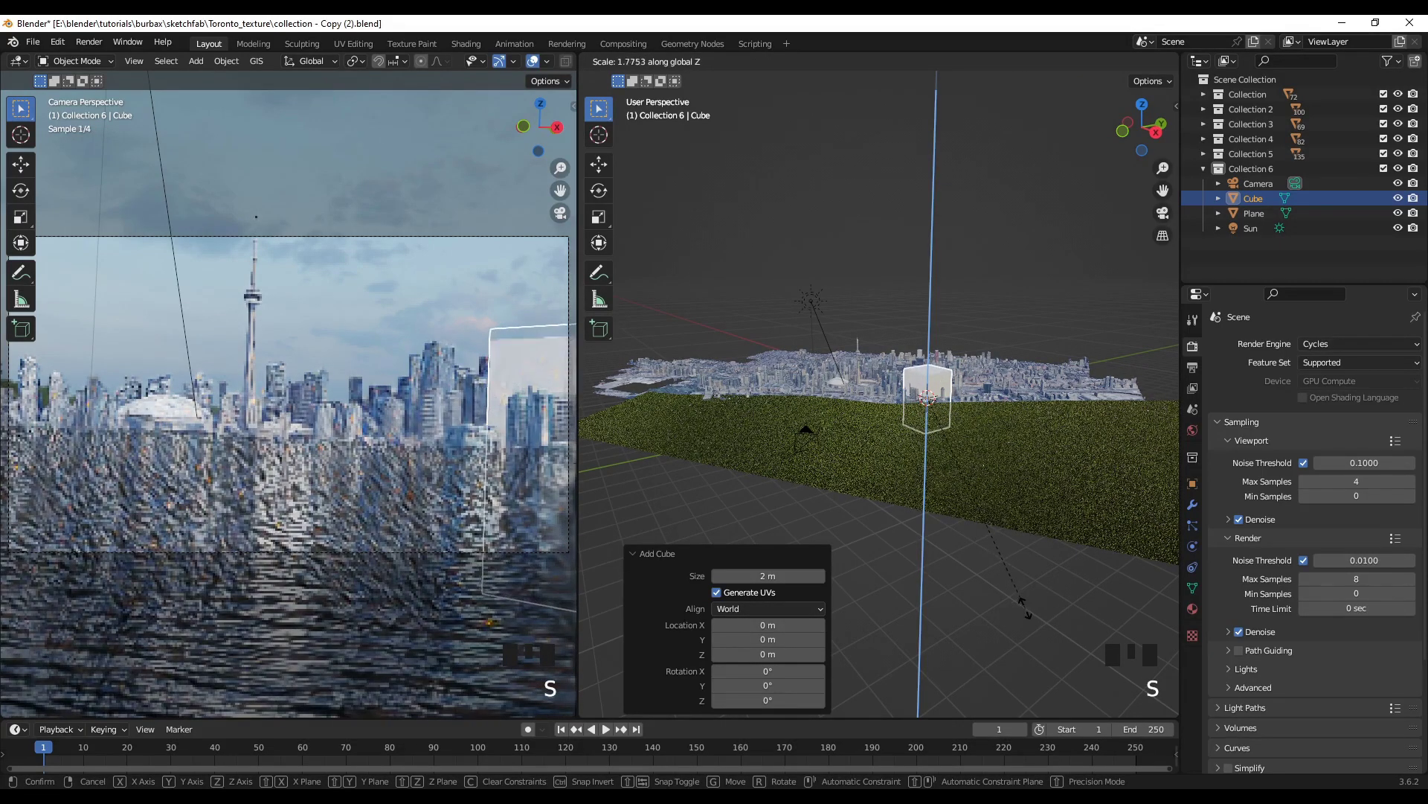
From front view, lift the cube above the city and make it taller along Z
key("KP_1")
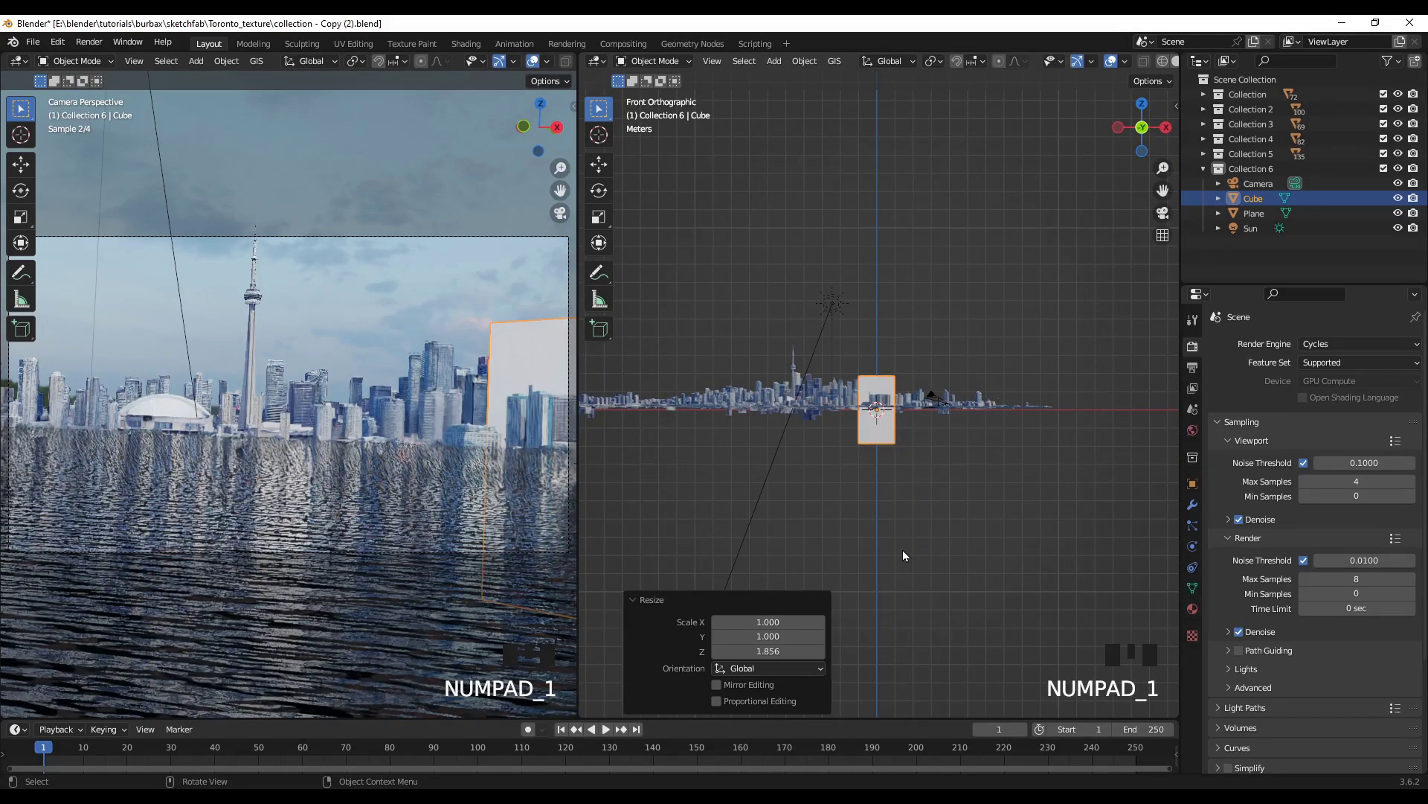
key("g")
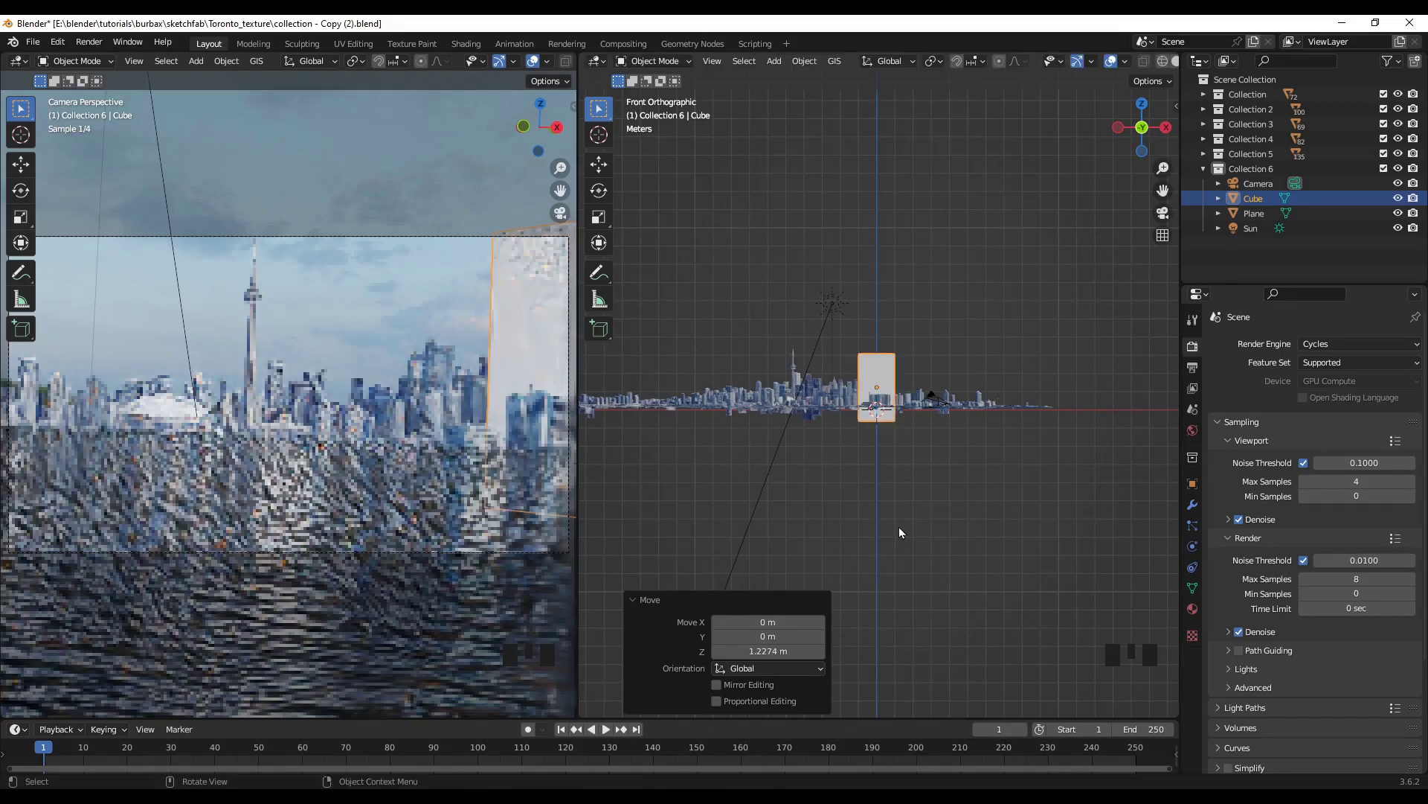
key("s")
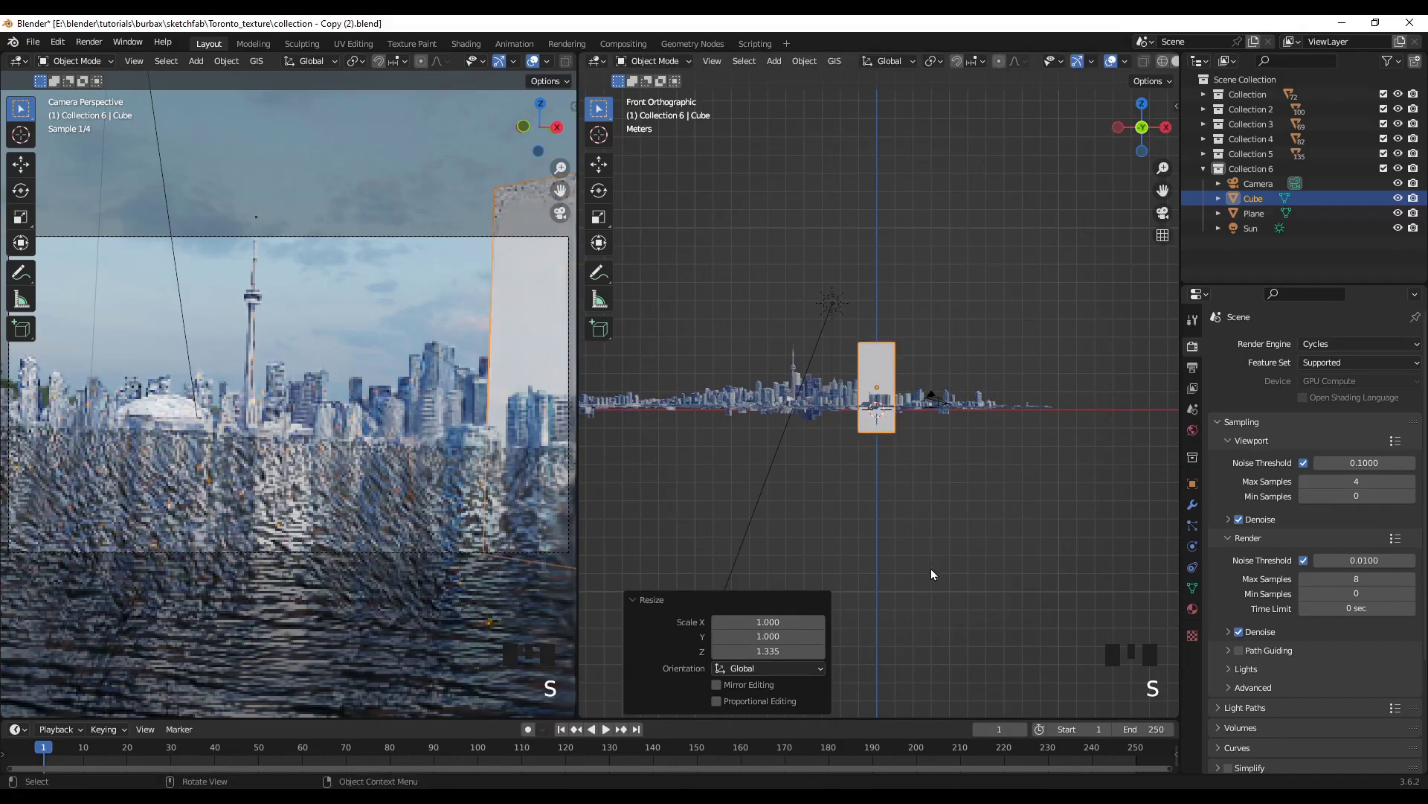
key("g")
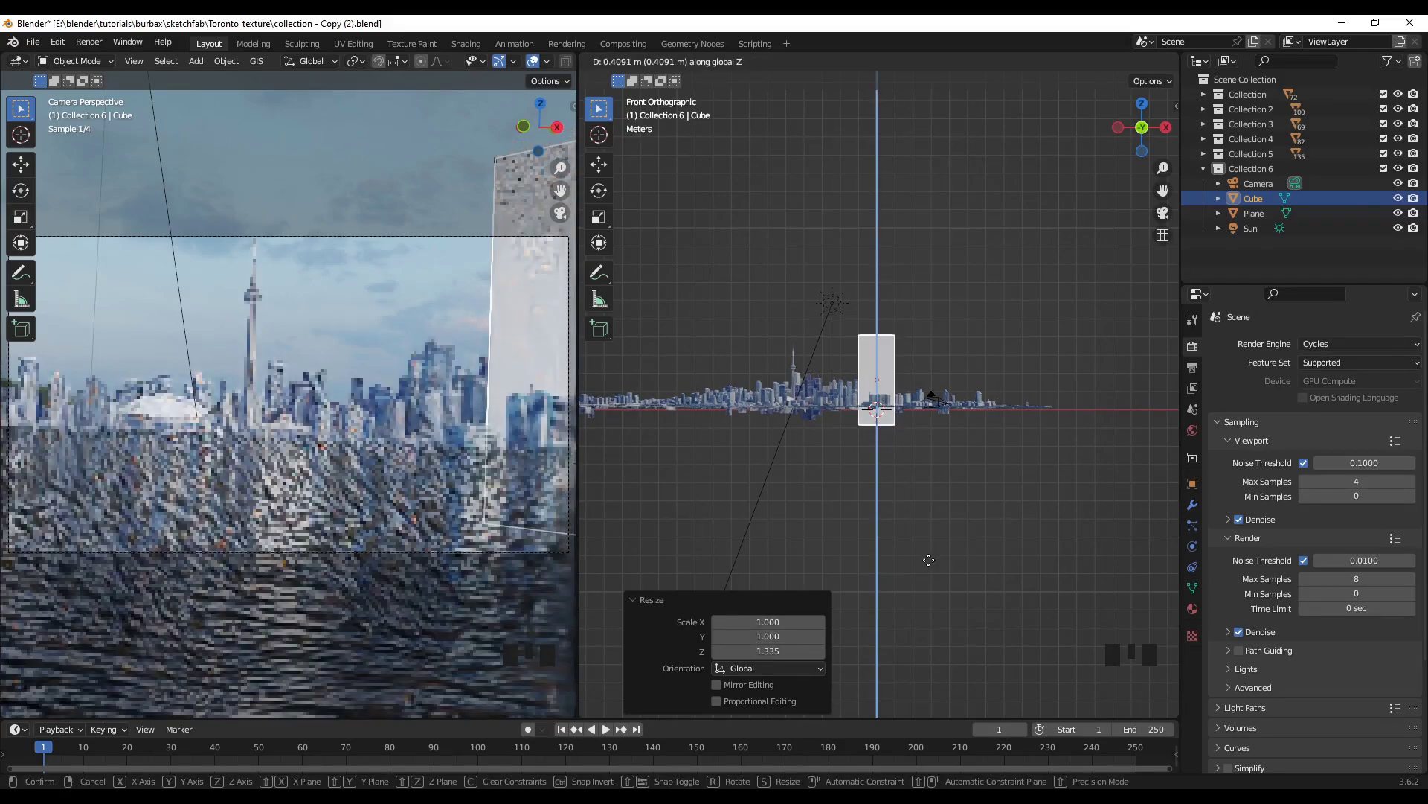
left_click_drag(871, 537, 879, 578)
From top view, scale the cube along X (~21.7) and Y into a slab covering the city
key("KP_7")
scroll("down", 3)
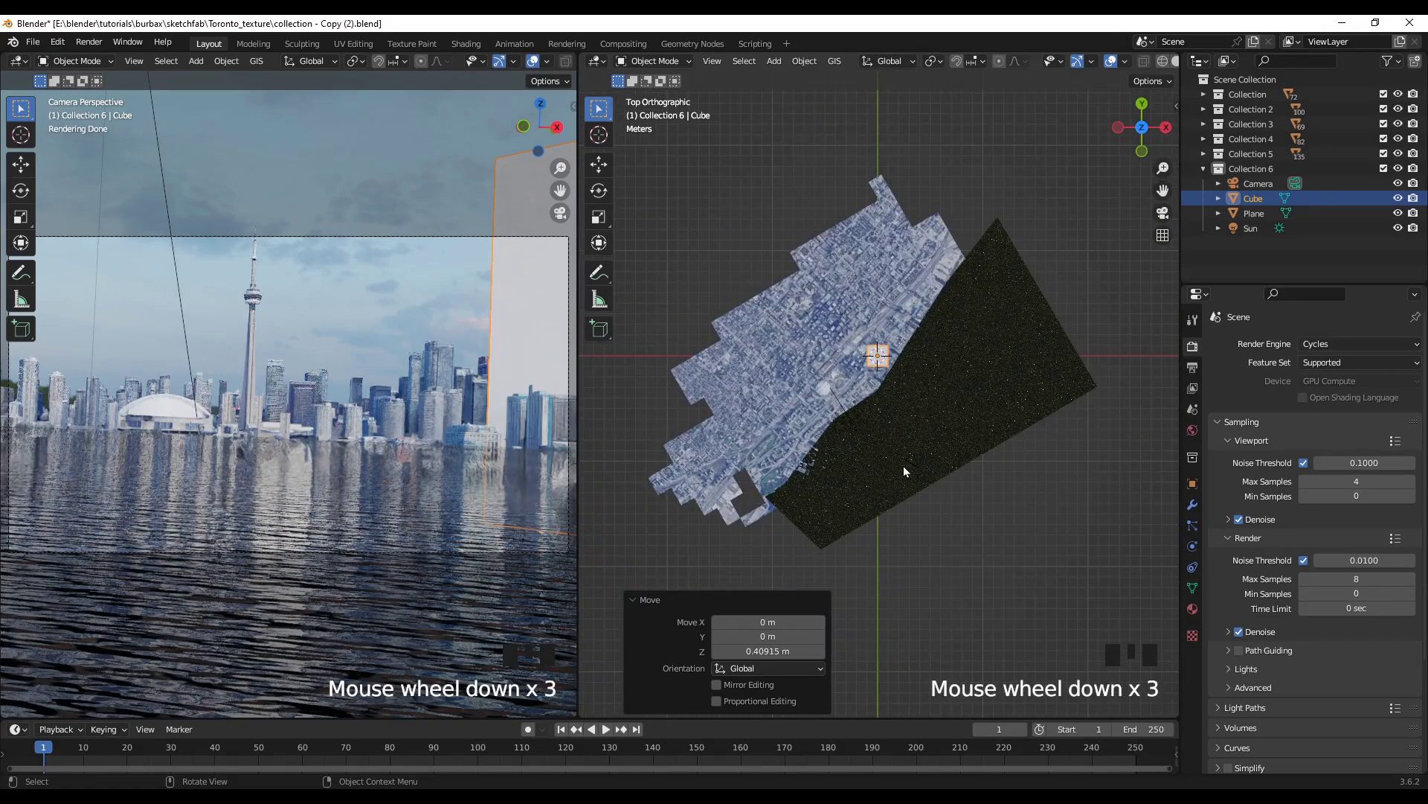
key("s")
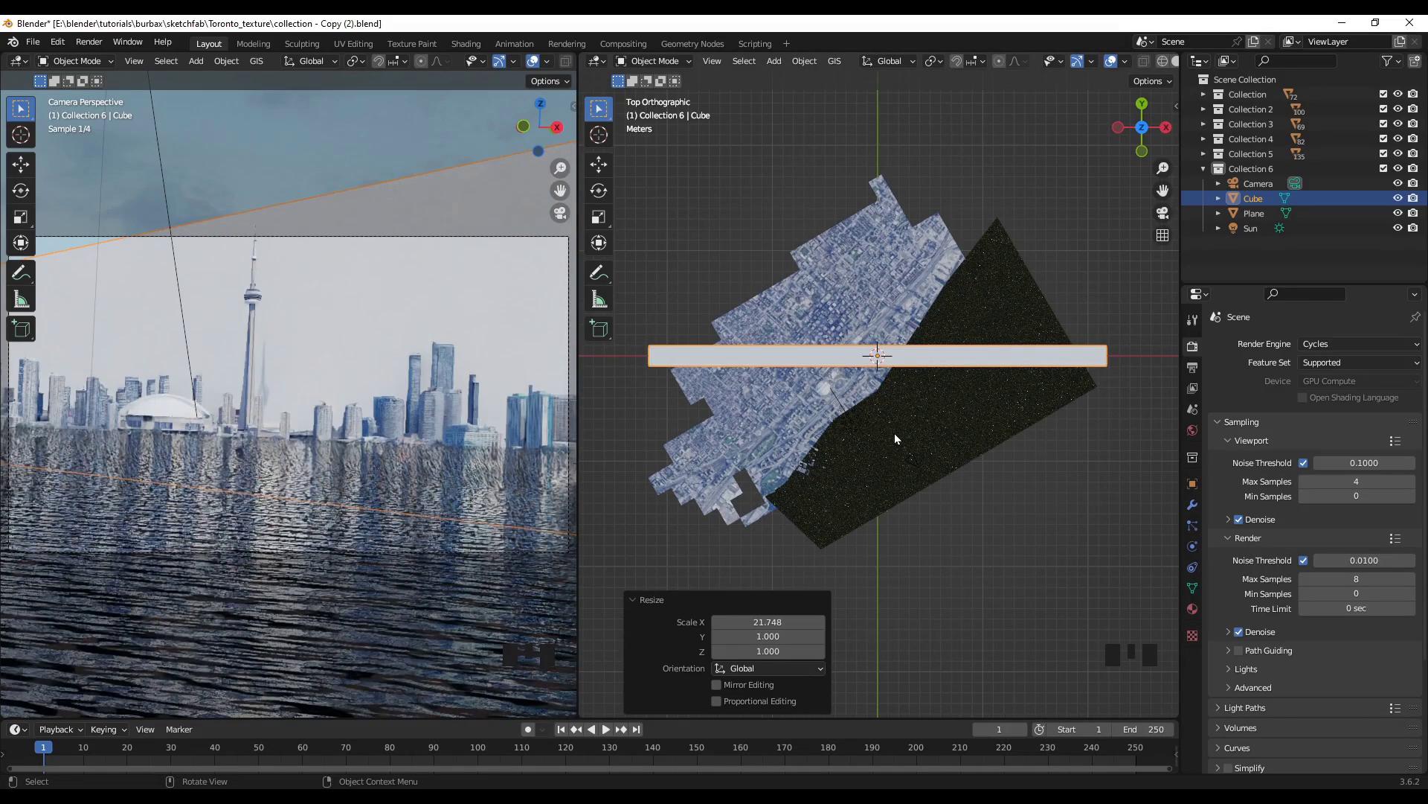
key("s")
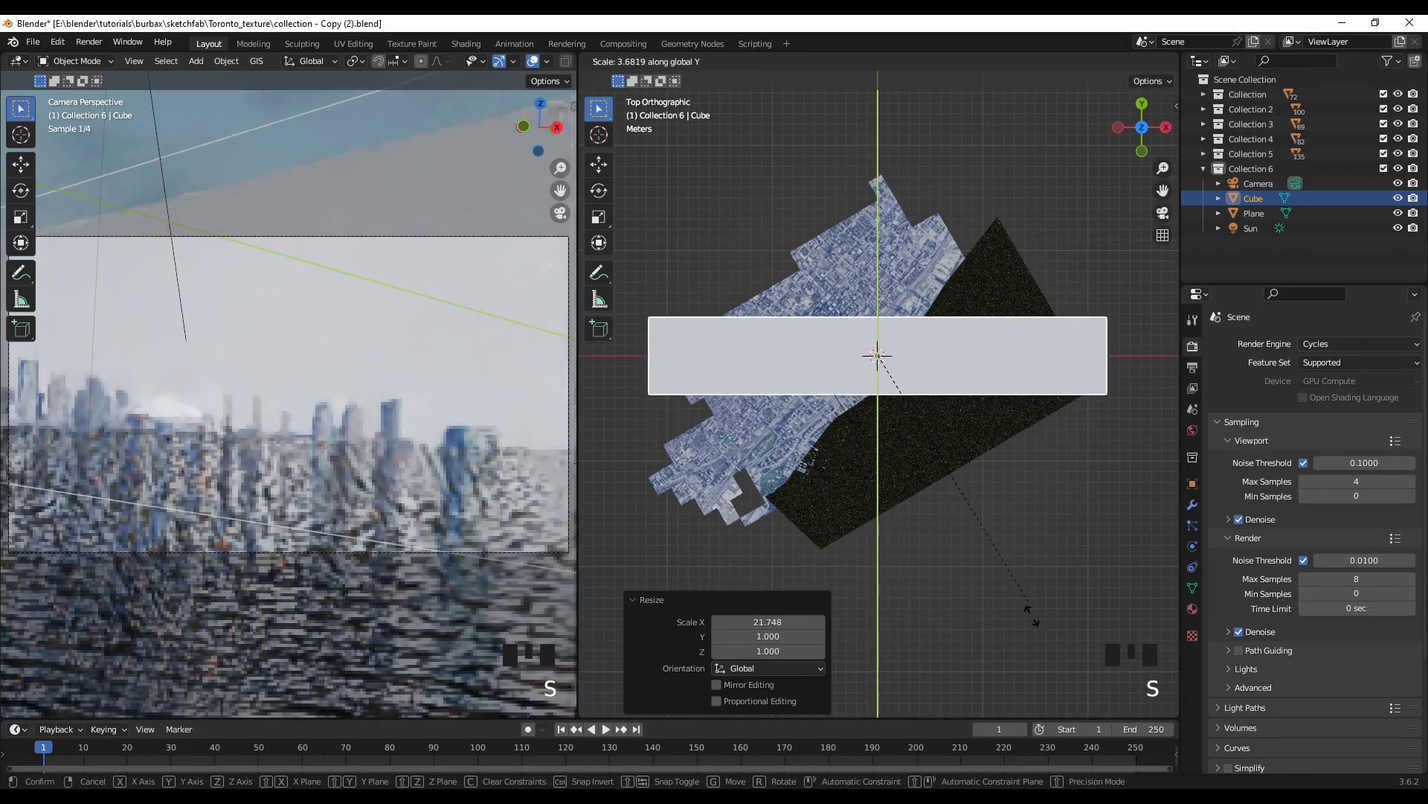